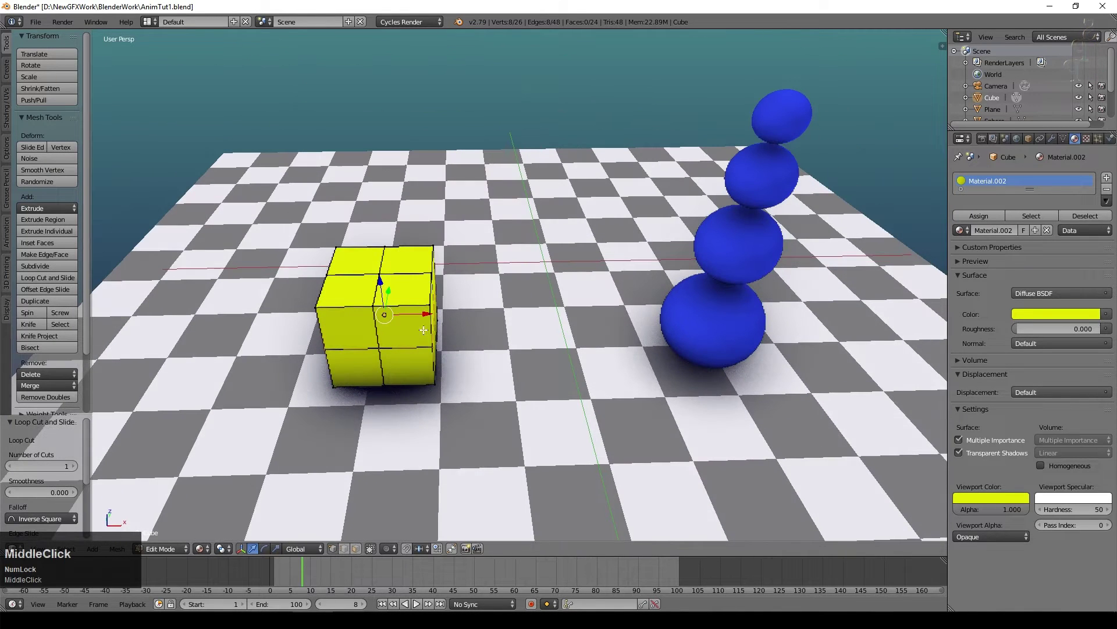
Back in object mode, apply the yellow cube's Rotation & Scale via Ctrl+A.
key("Caps_Lock")
key("Tab")
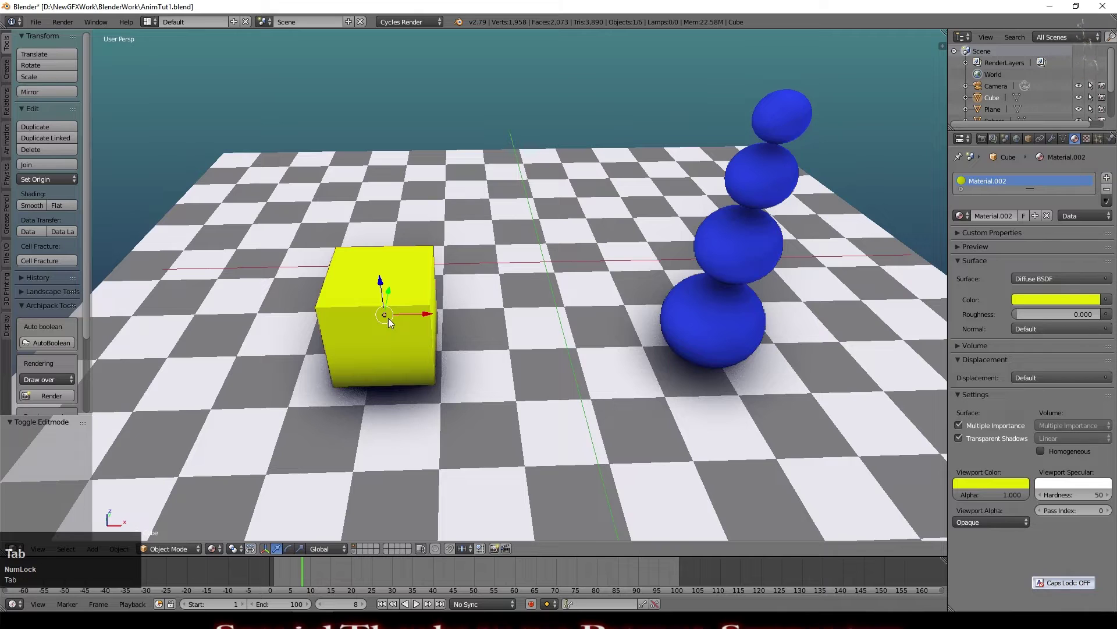
key("ctrl+a")
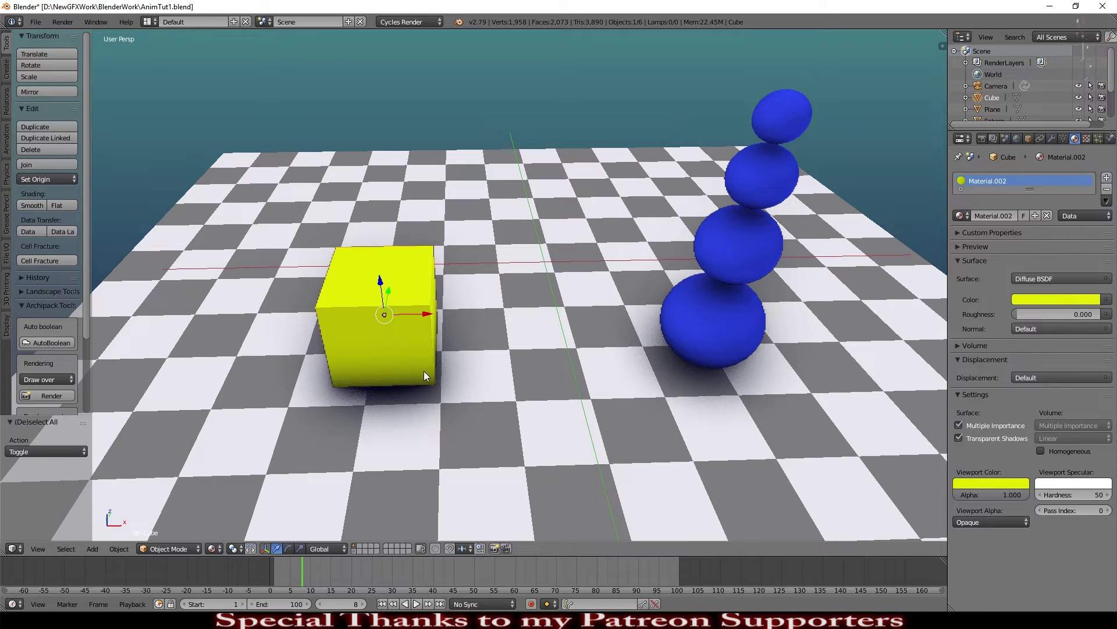
key("ctrl+a")
left_click(427, 376)
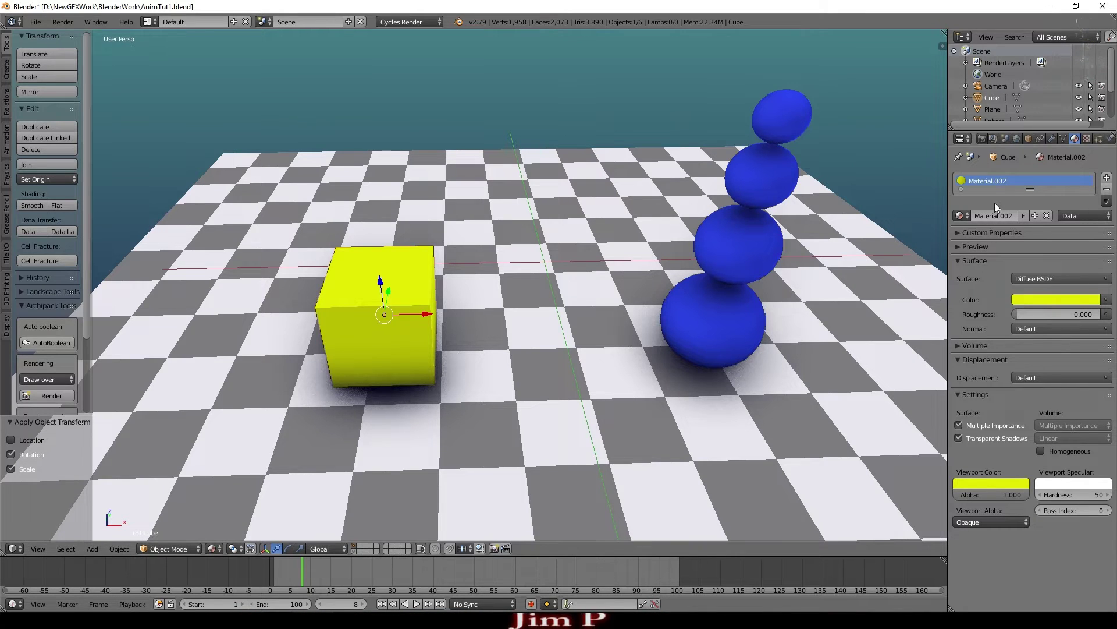
In the cube's mesh data Shape Keys panel, add a Basis key and Key 1.
left_click(1066, 146)
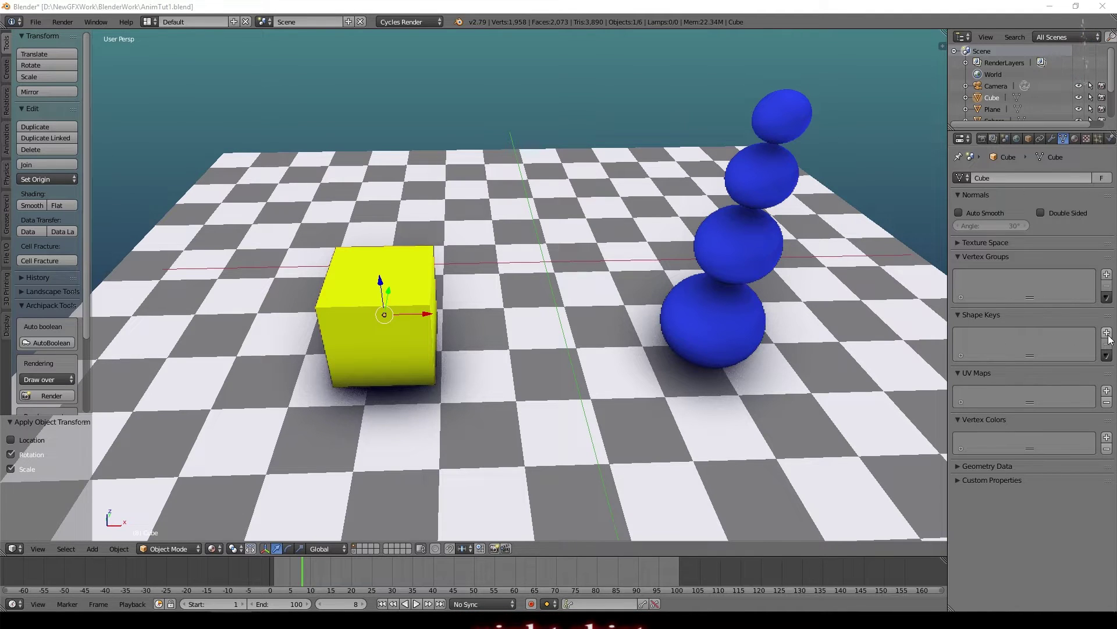
left_click(1111, 340)
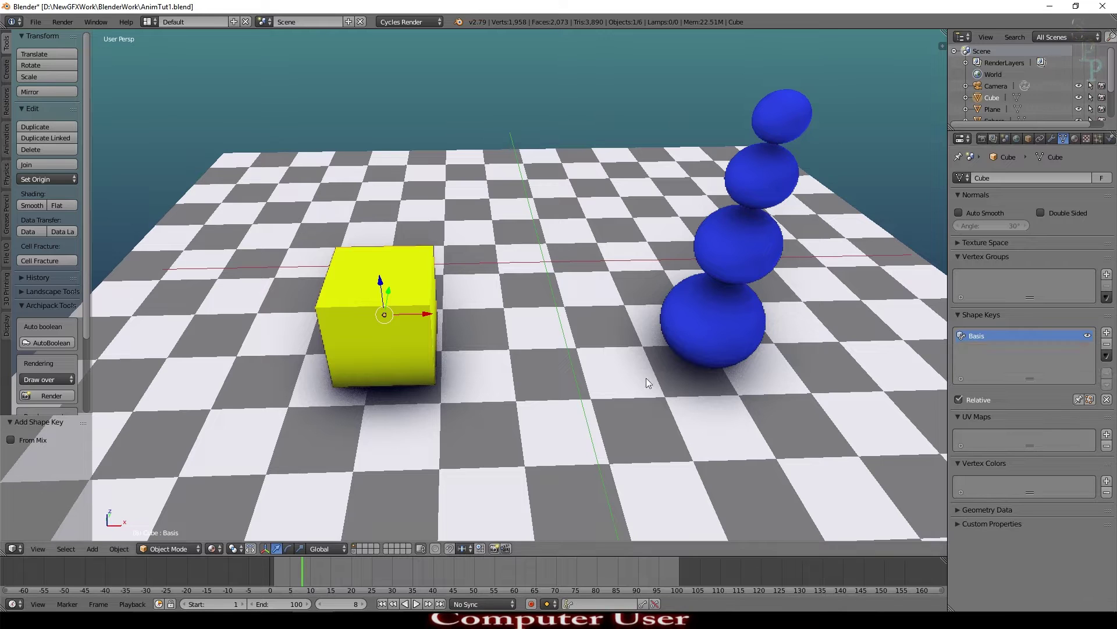
left_click(1109, 338)
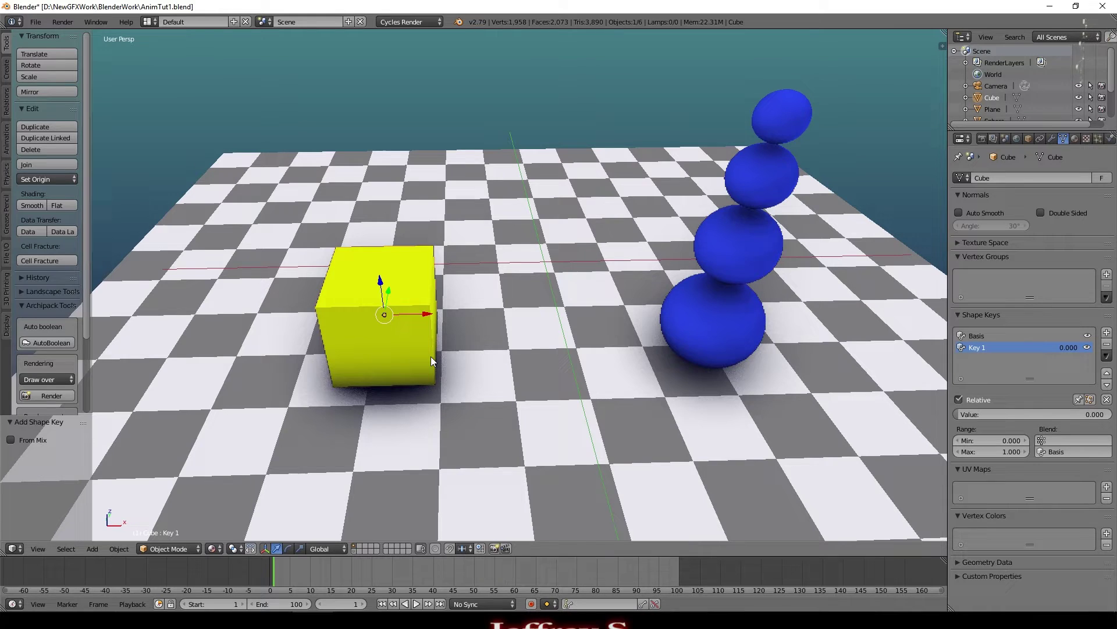
Under Key 1 in wireframe edit mode, scale the middle edge loop outward into a flare.
key("Tab")
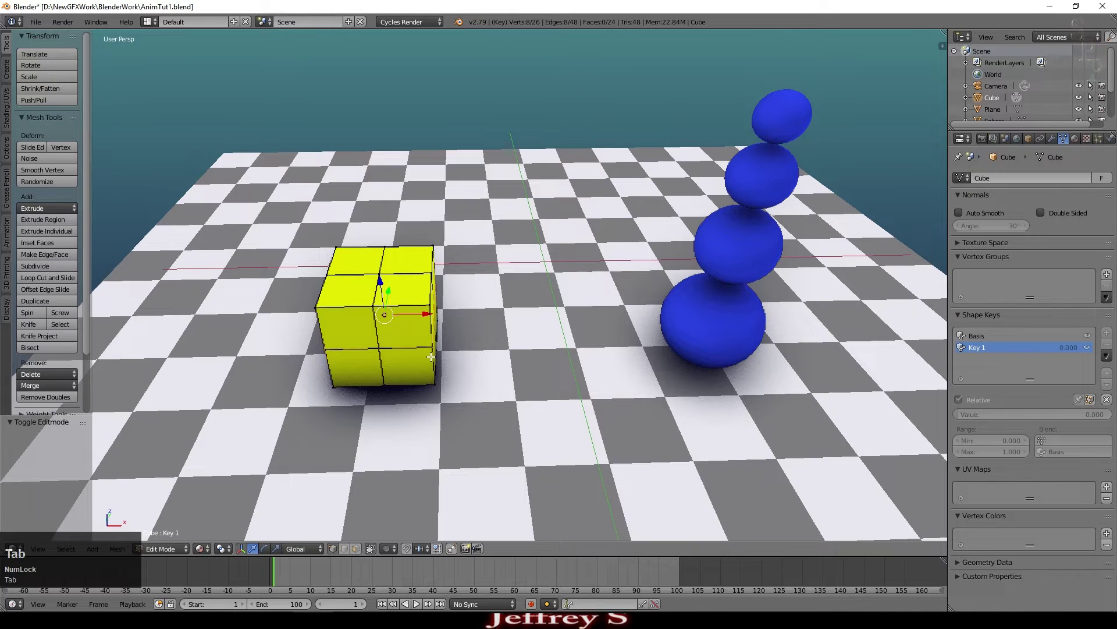
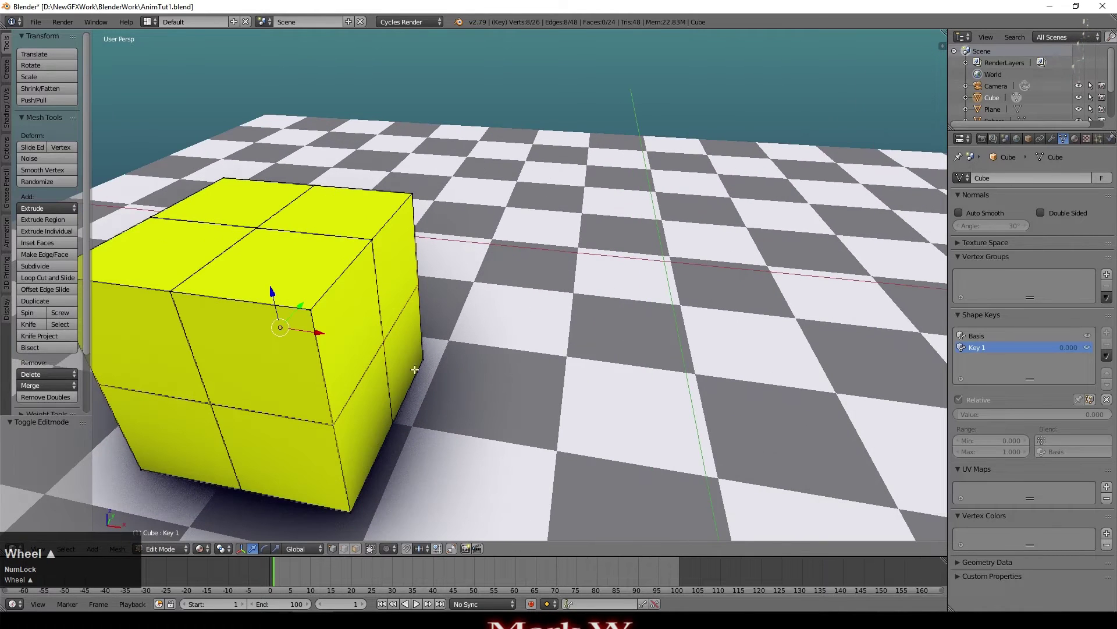
key("z")
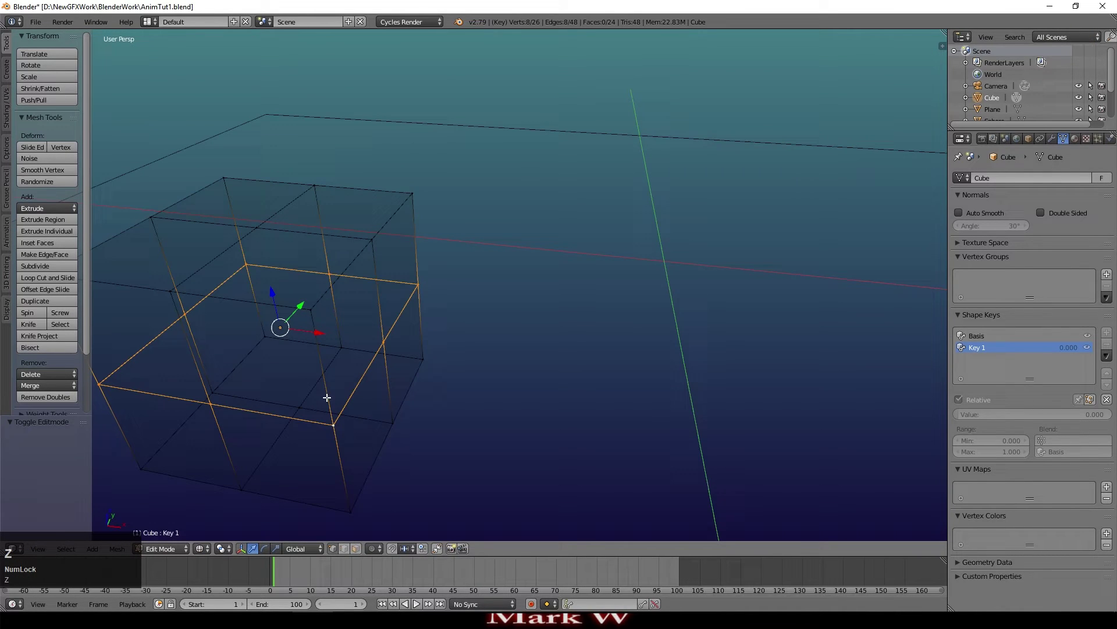
middle_click(789, 381)
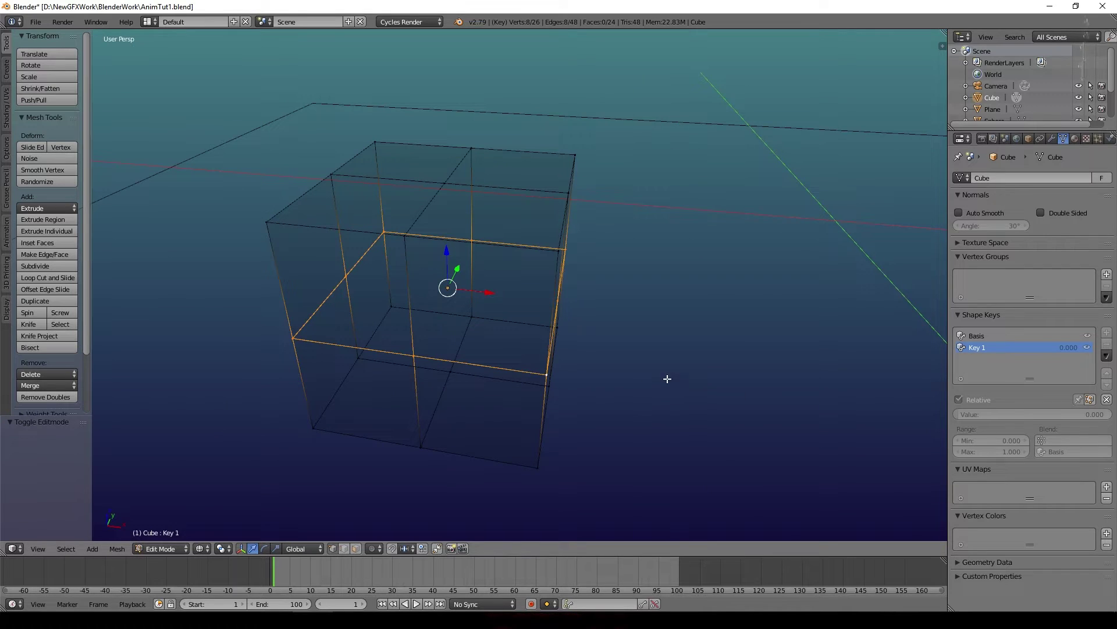
scroll("down", 3)
key("s")
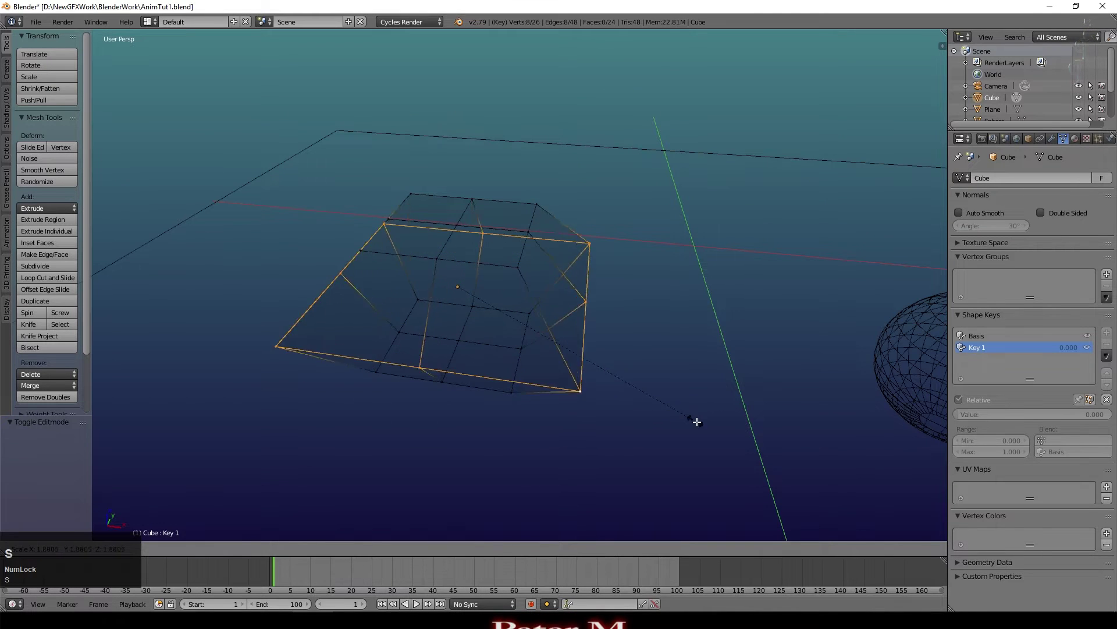
left_click(790, 462)
Sink the cube's centre vertices to form the funnel, then return to object mode.
right_click(466, 333)
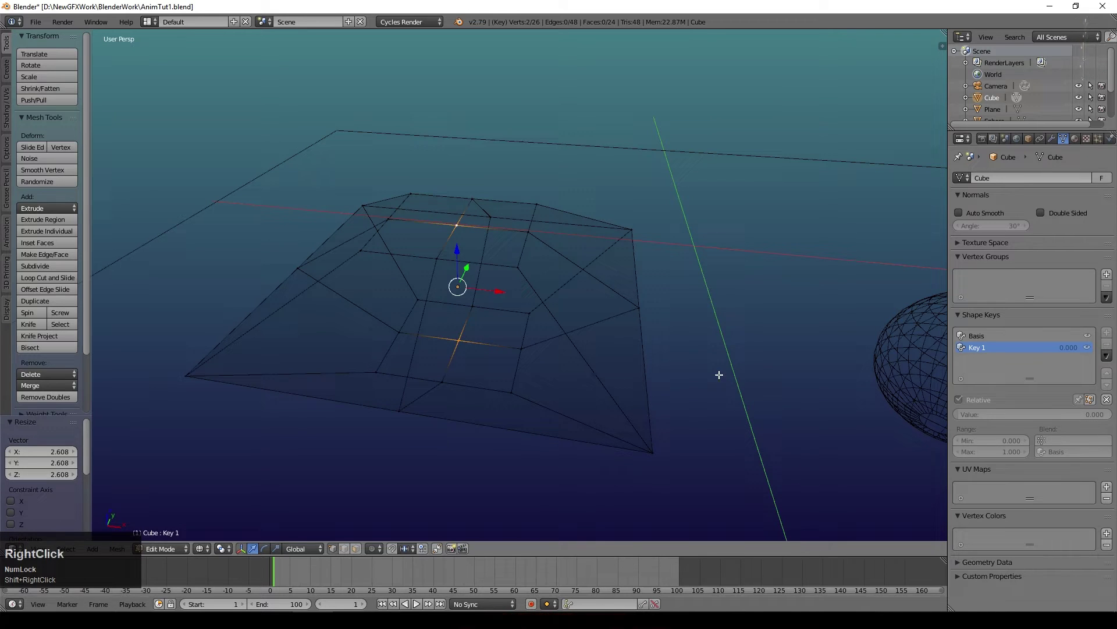
key("s")
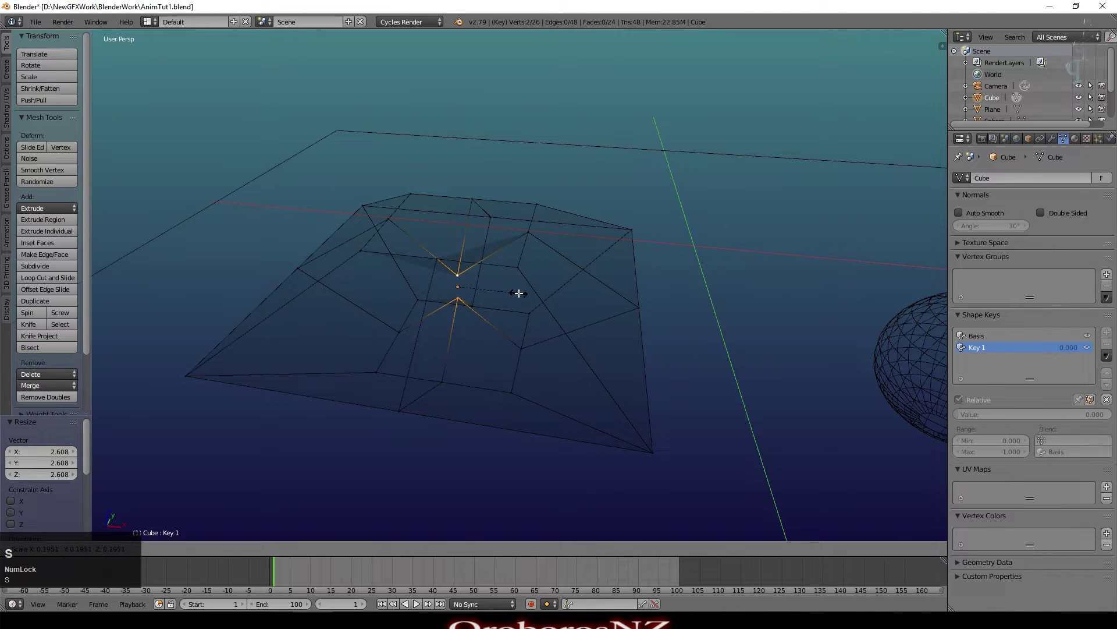
left_click(520, 287)
key("Tab")
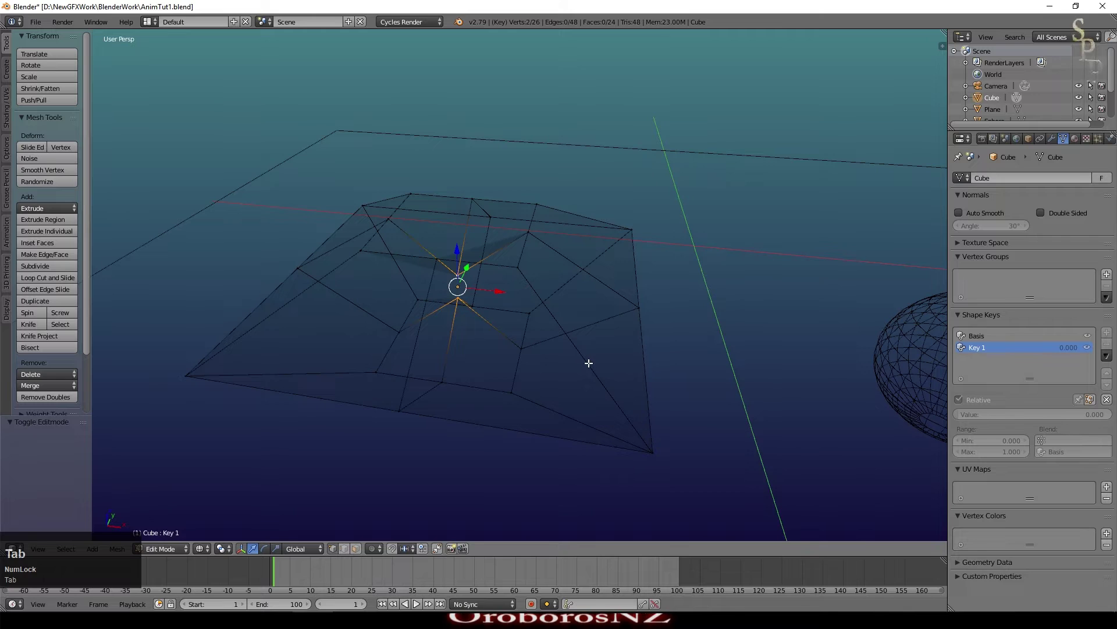
key("Tab")
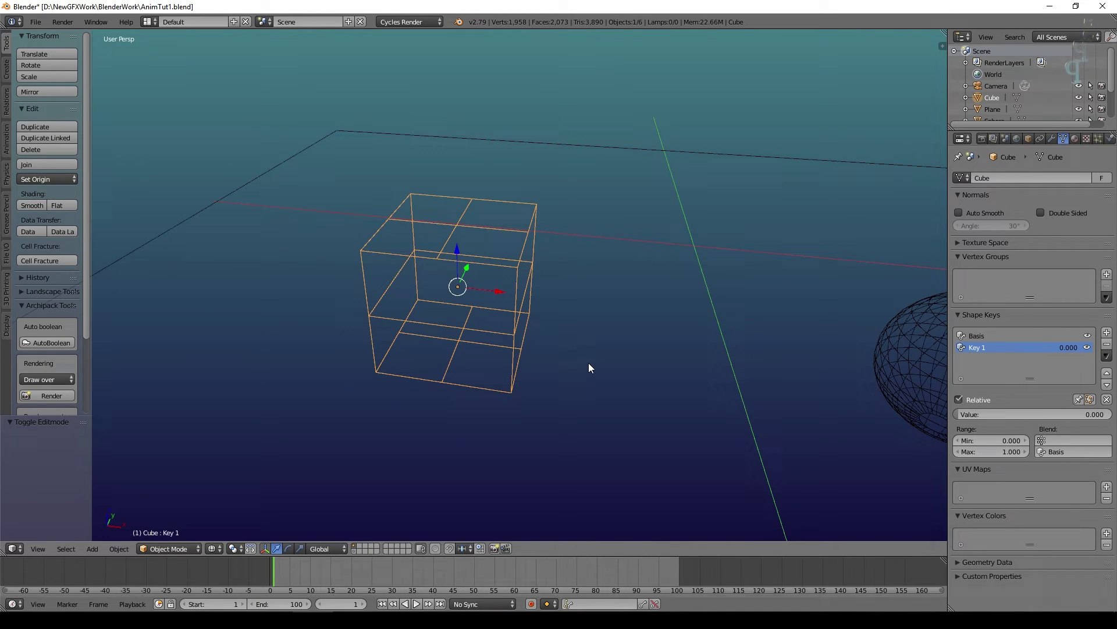
In solid shading, nudge Key 1's value slightly above zero to preview the morph.
key("Tab")
key("z")
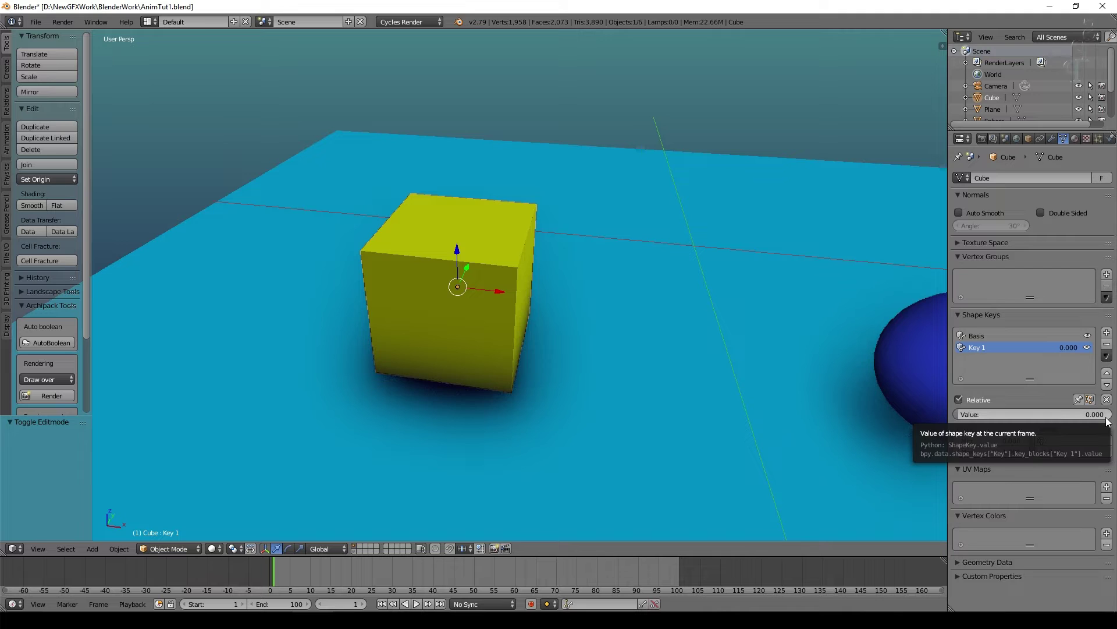
left_click(964, 416)
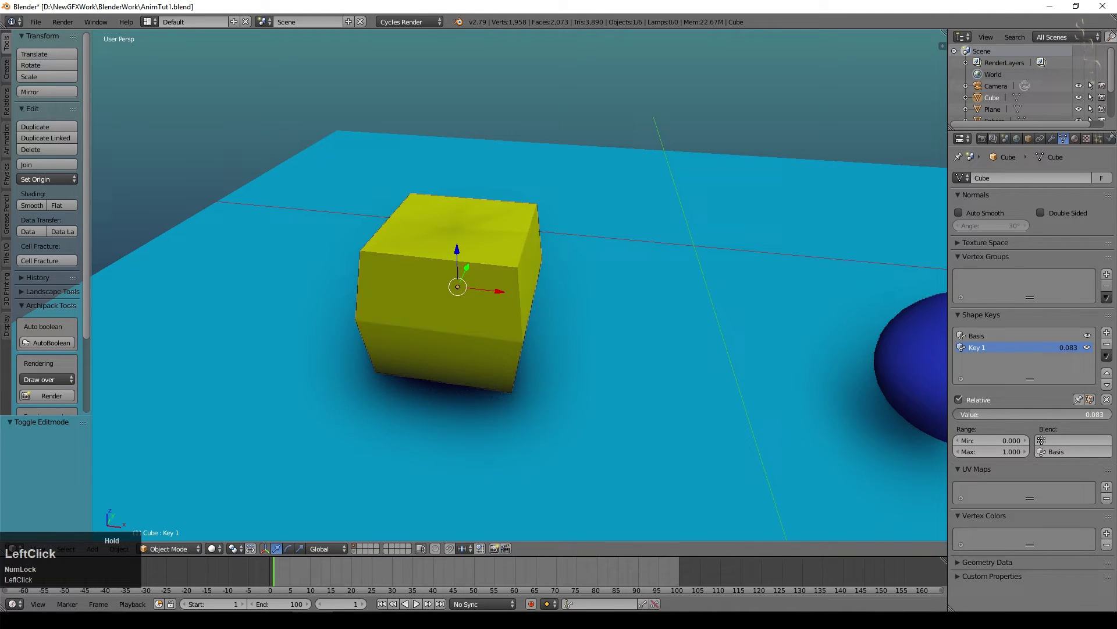
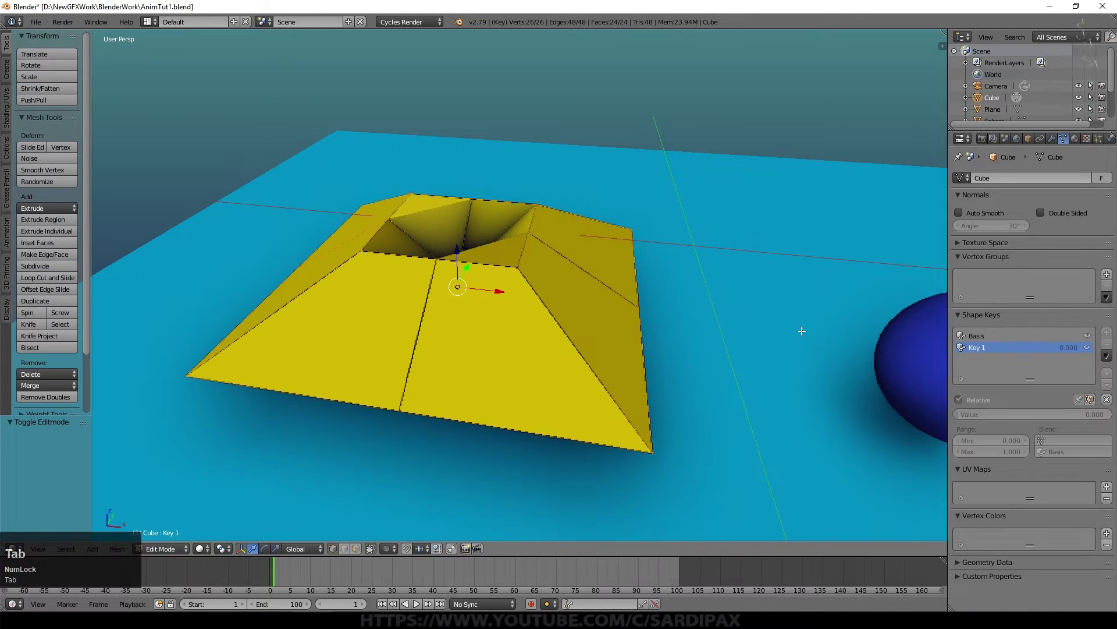
Select all vertices and subdivide the whole mesh, then return to object mode.
key("Tab")
key("a")
key("a")
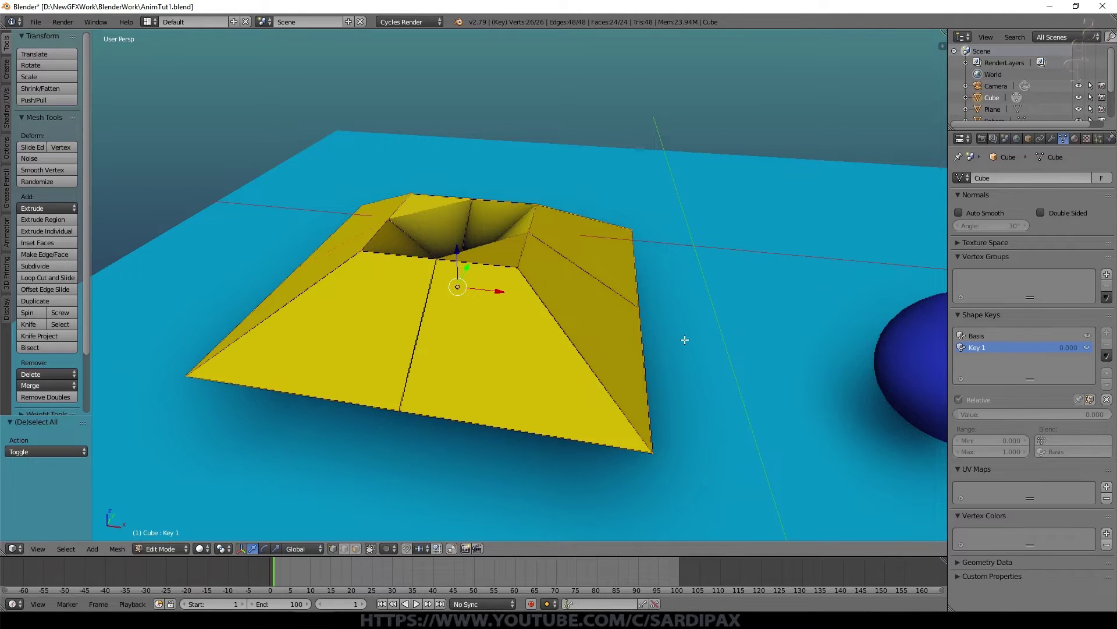
key("w")
left_click(682, 339)
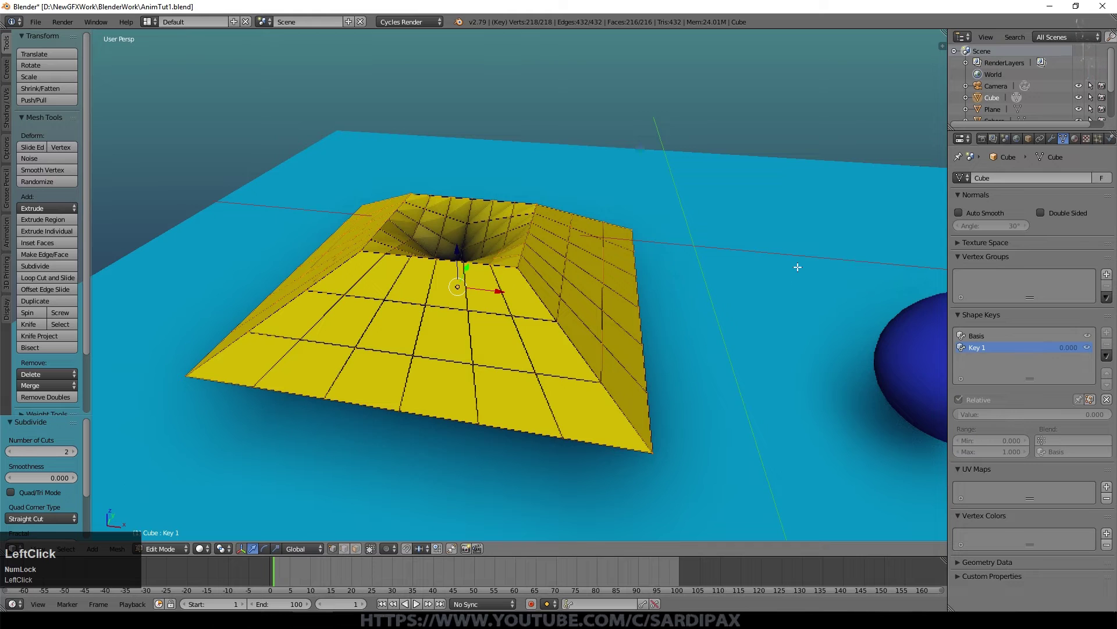
key("Tab")
Test Key 1 at full value 1 showing the smooth funnel, then reset it to 0.
left_click(956, 435)
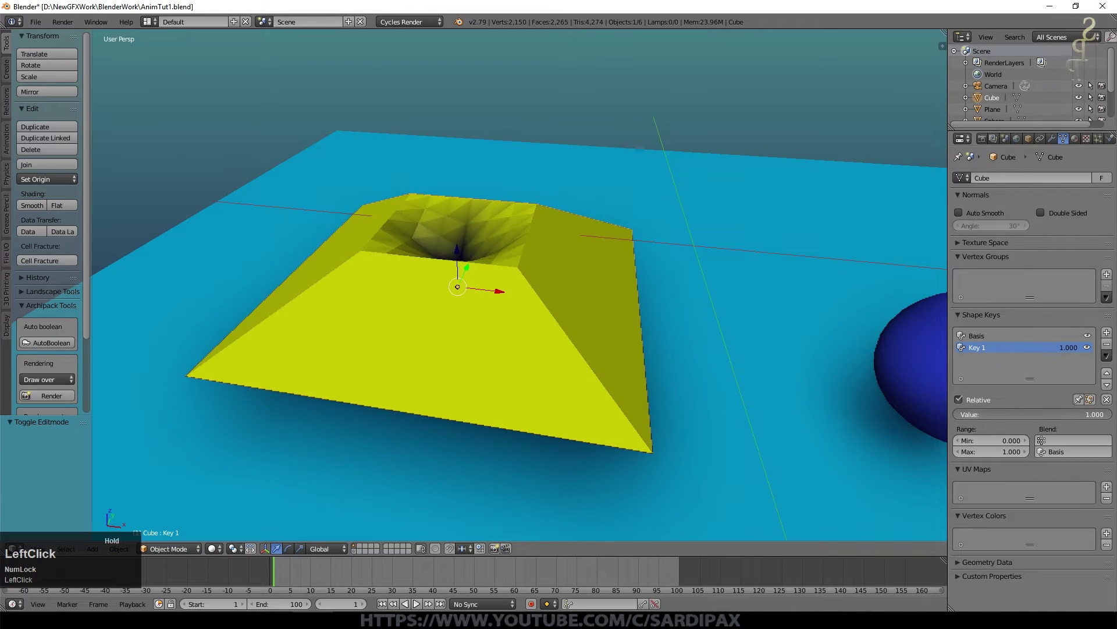
key("Tab")
left_click(968, 416)
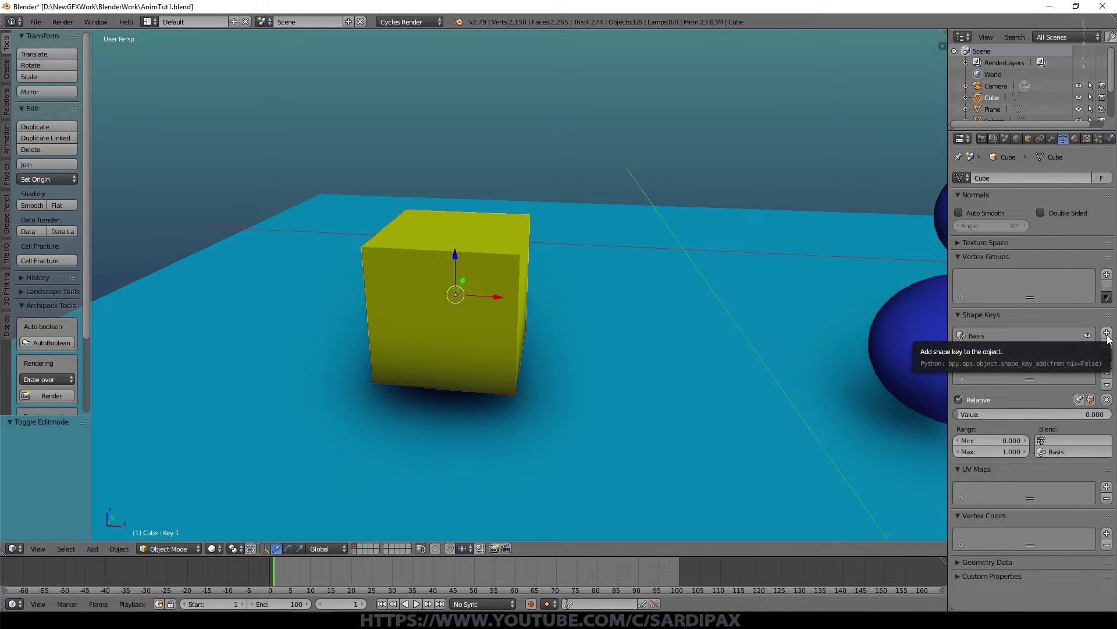
Add shape Key 2, pick cube vertices and enable proportional editing falloff.
left_click(1108, 338)
key("Tab")
right_click(469, 272)
right_click(370, 258)
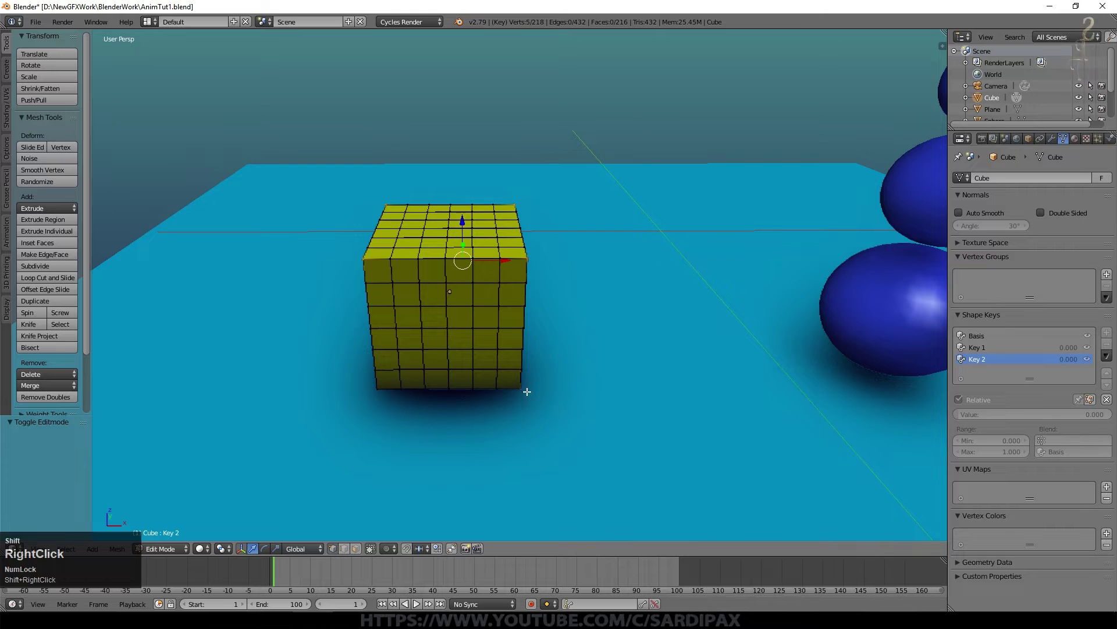
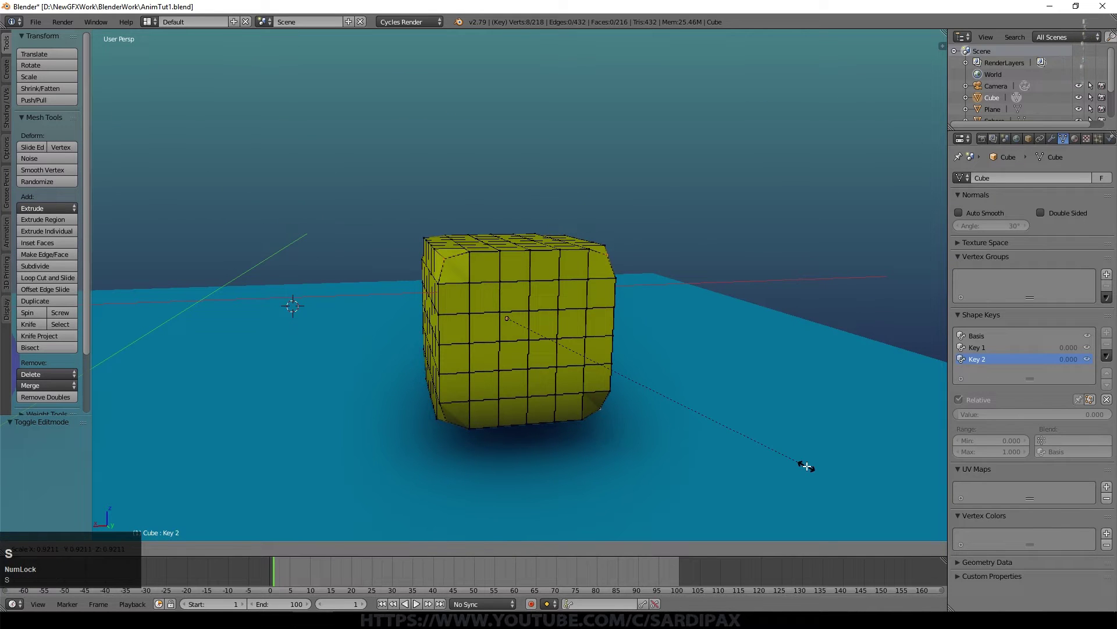
left_click(808, 460)
key("o")
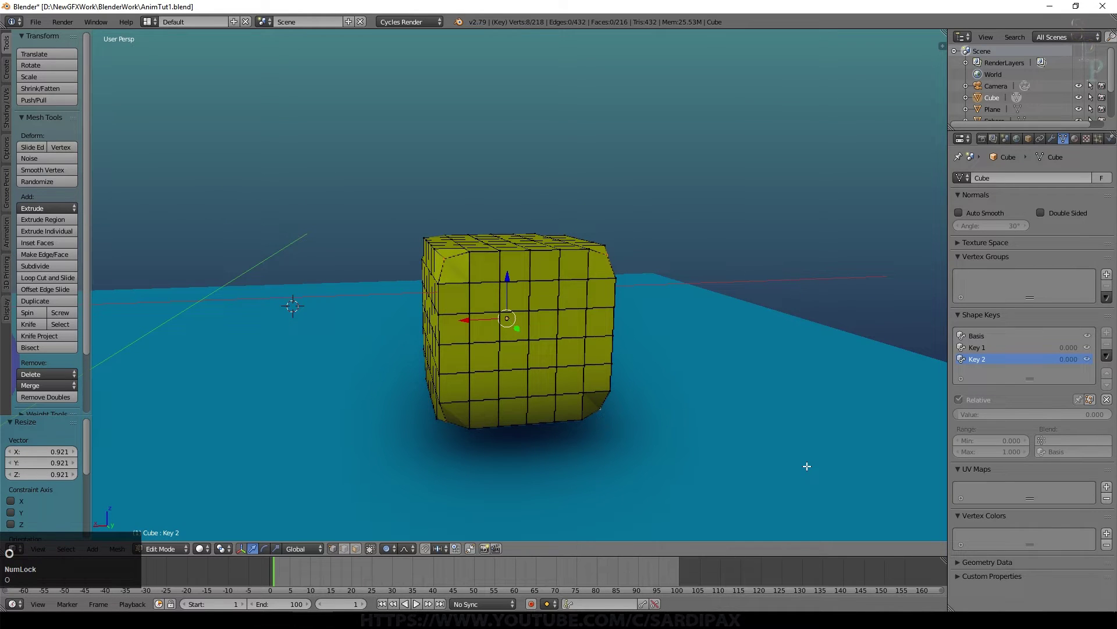
left_click(807, 460)
Scale the vertices proportionally into a rounded bulge and store it in Key 2.
key("s")
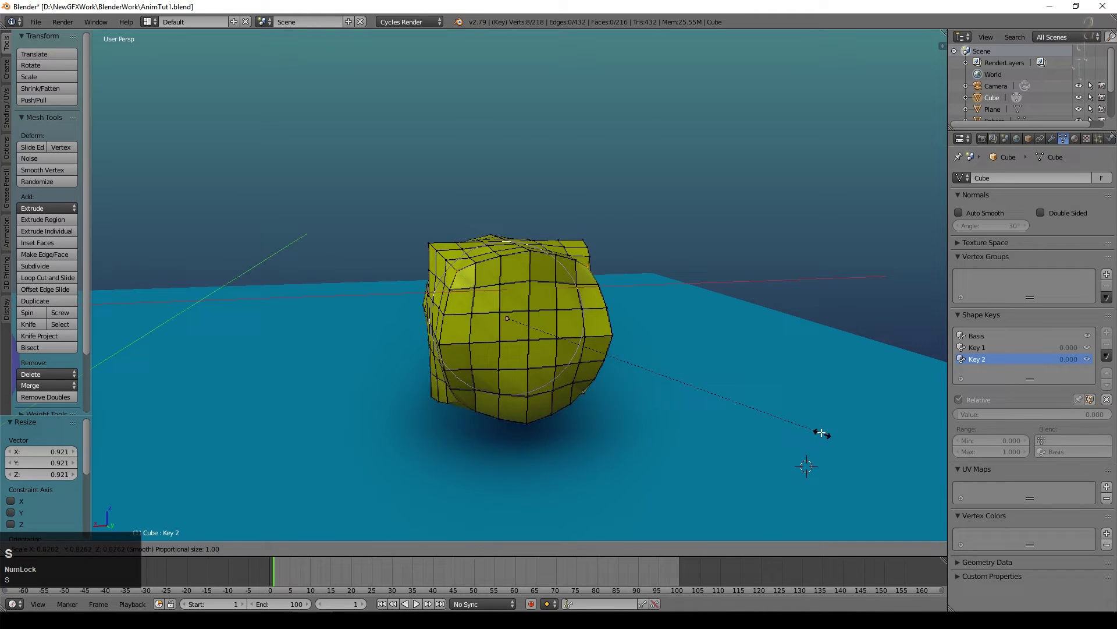
scroll("down", 3)
scroll("up", 3)
scroll("down", 3)
left_click(714, 401)
middle_click(550, 424)
key("Tab")
double_click(965, 418)
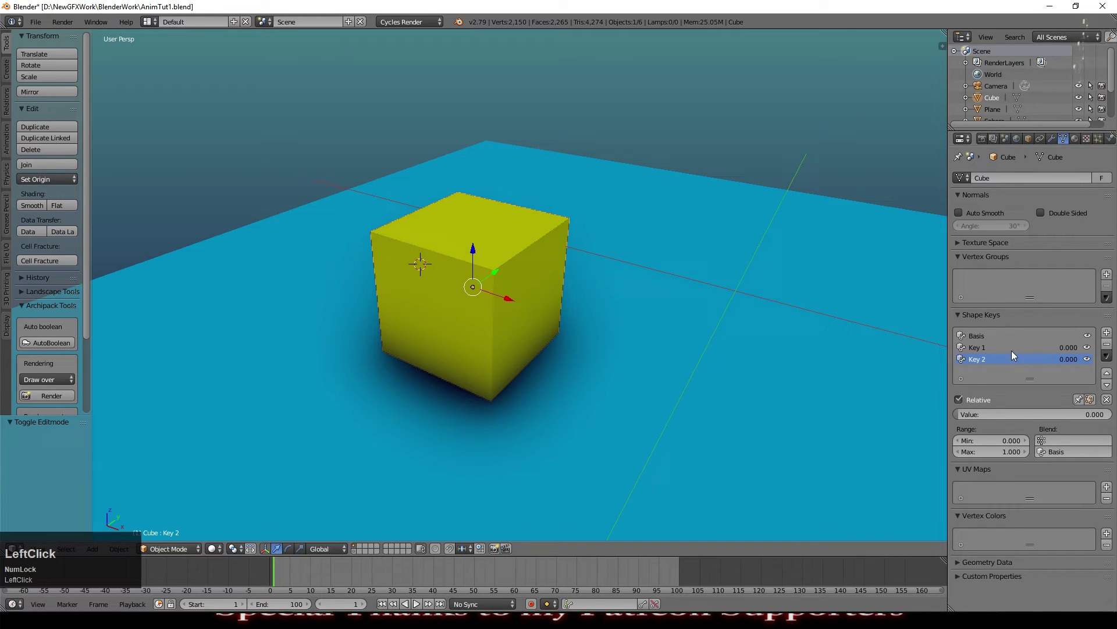
Test Key 1 at full strength, raise its range maximum to 2 and push the value to 2.
left_click(986, 352)
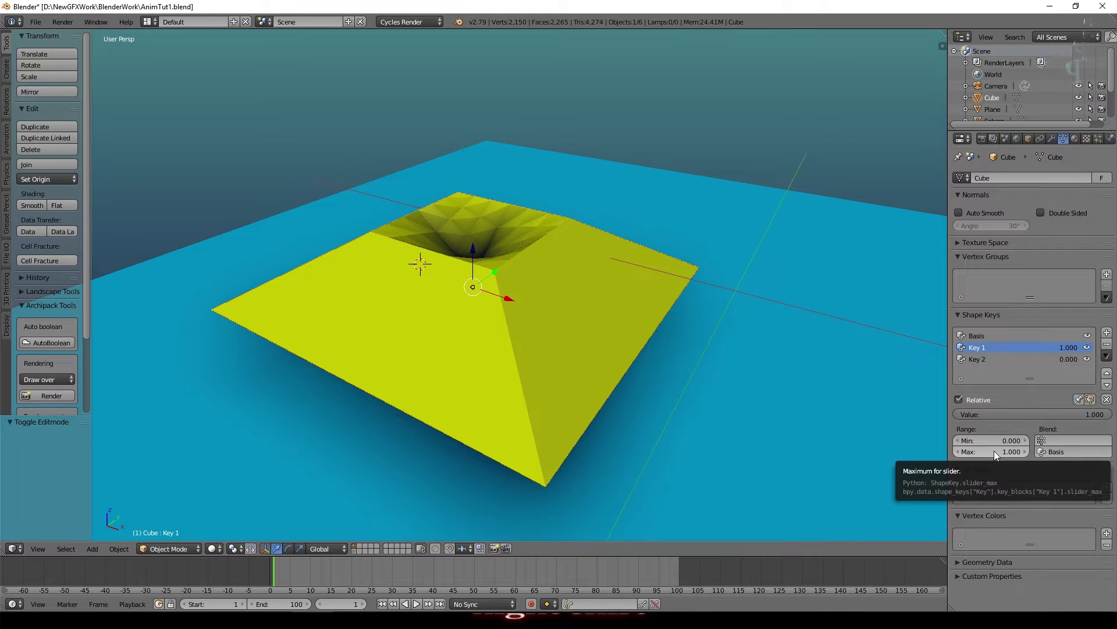
left_click(1110, 416)
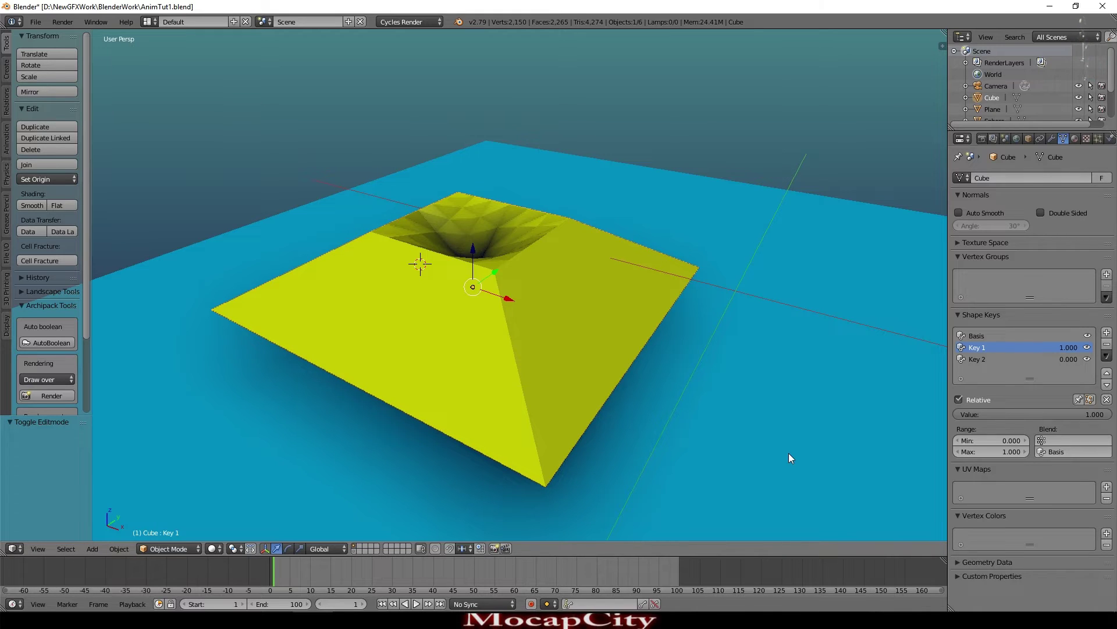
left_click(1008, 448)
key("KP_Enter")
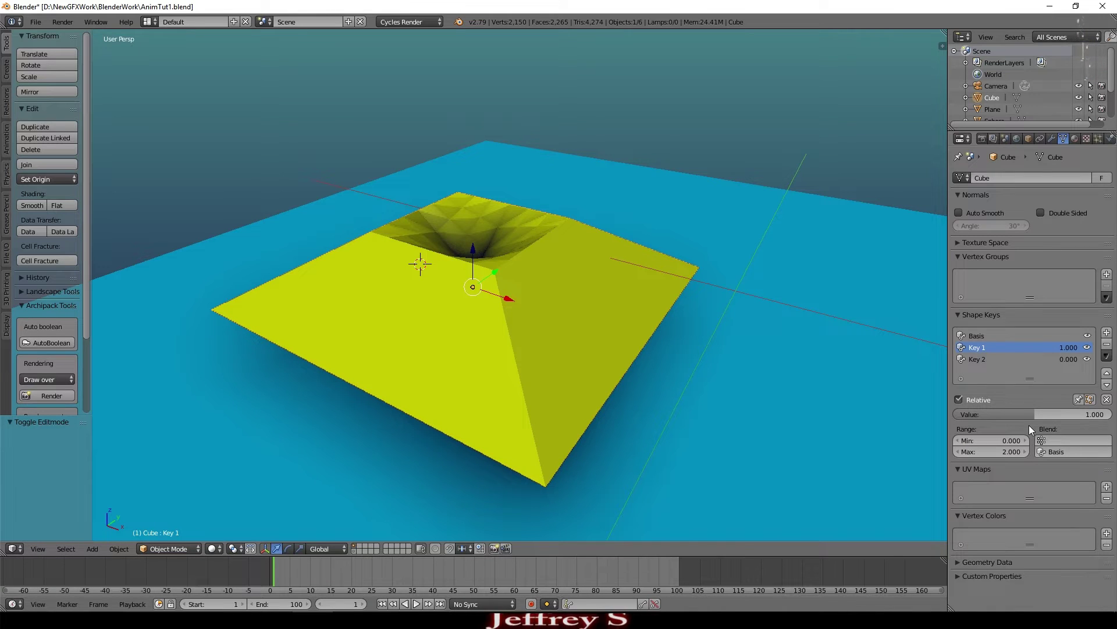
left_click(1038, 415)
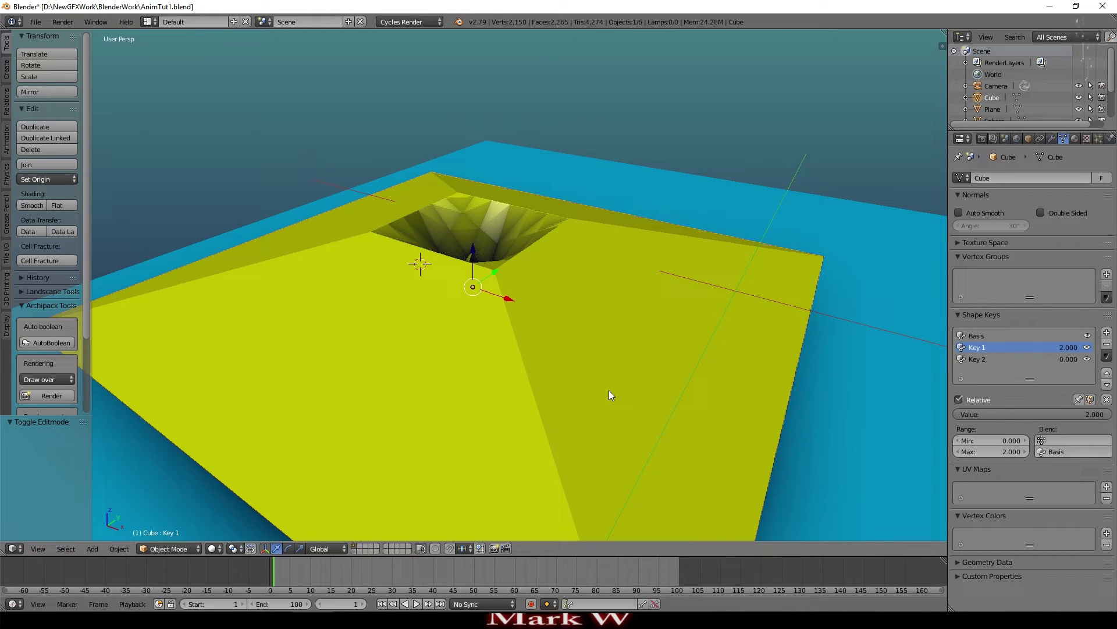
scroll("down", 3)
scroll("up", 3)
Set Key 1's range to -1 to 1 and reset its value to 0.
left_click(1011, 458)
key("KP_1")
key("KP_Enter")
left_click(1003, 445)
key("KP_Subtract")
key("KP_1")
key("KP_Enter")
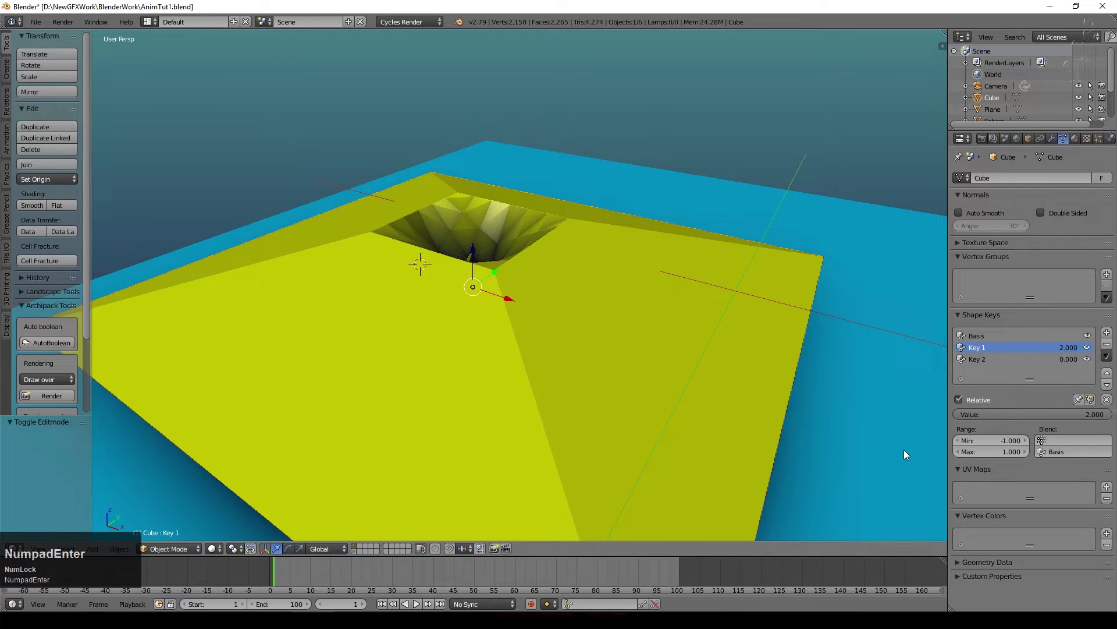
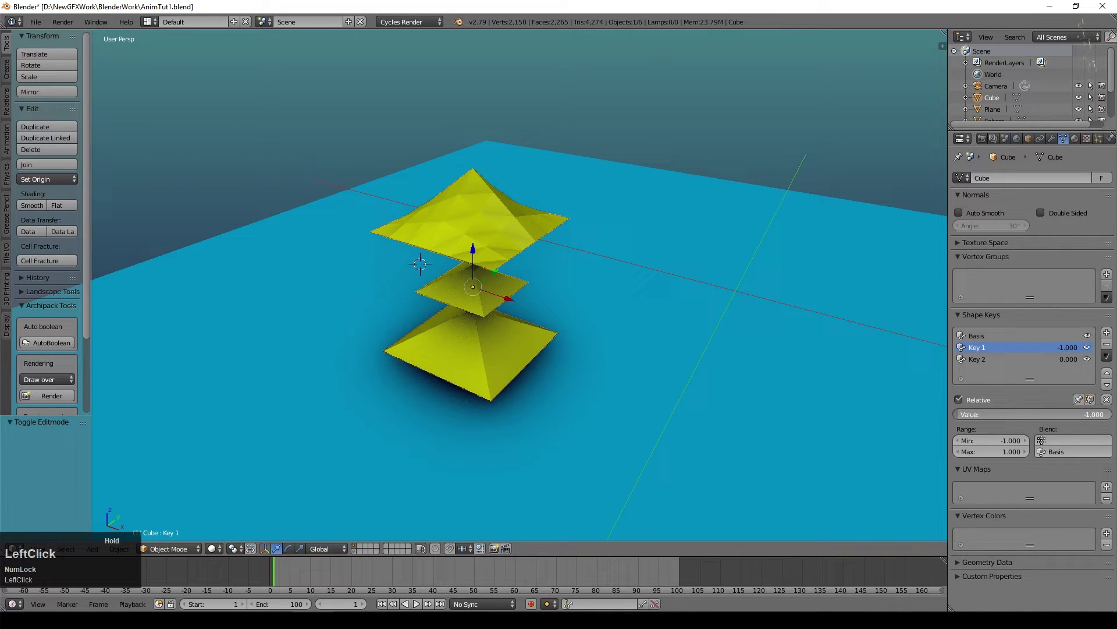
key("KP_0")
key("KP_Enter")
Set Key 2's range minimum to -1 as well.
left_click(983, 367)
key("KP_Subtract")
key("KP_1")
key("KP_Enter")
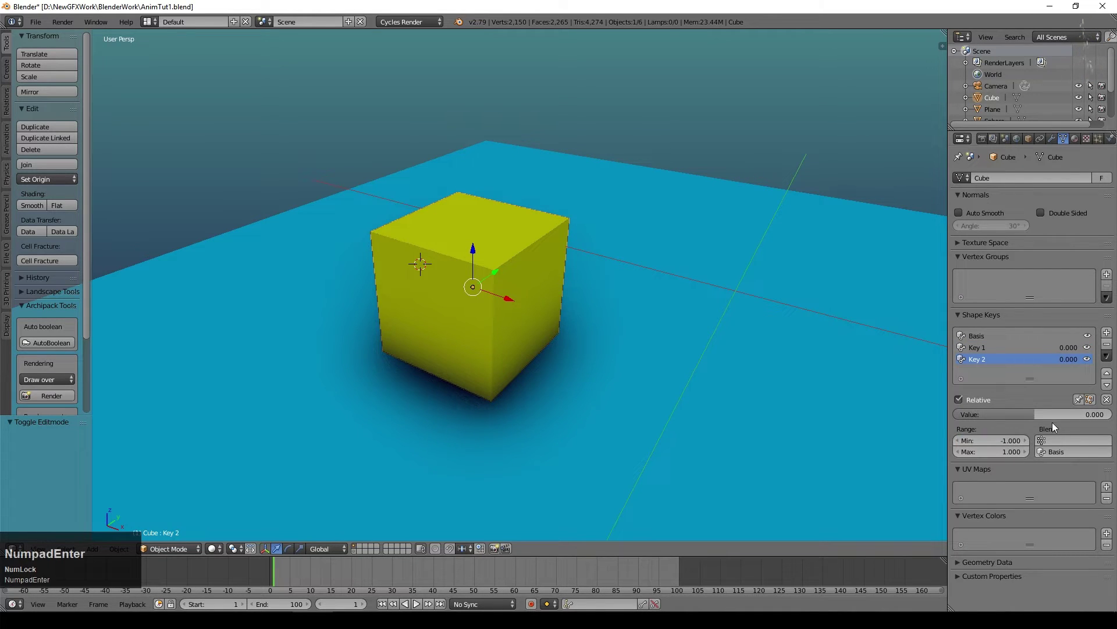
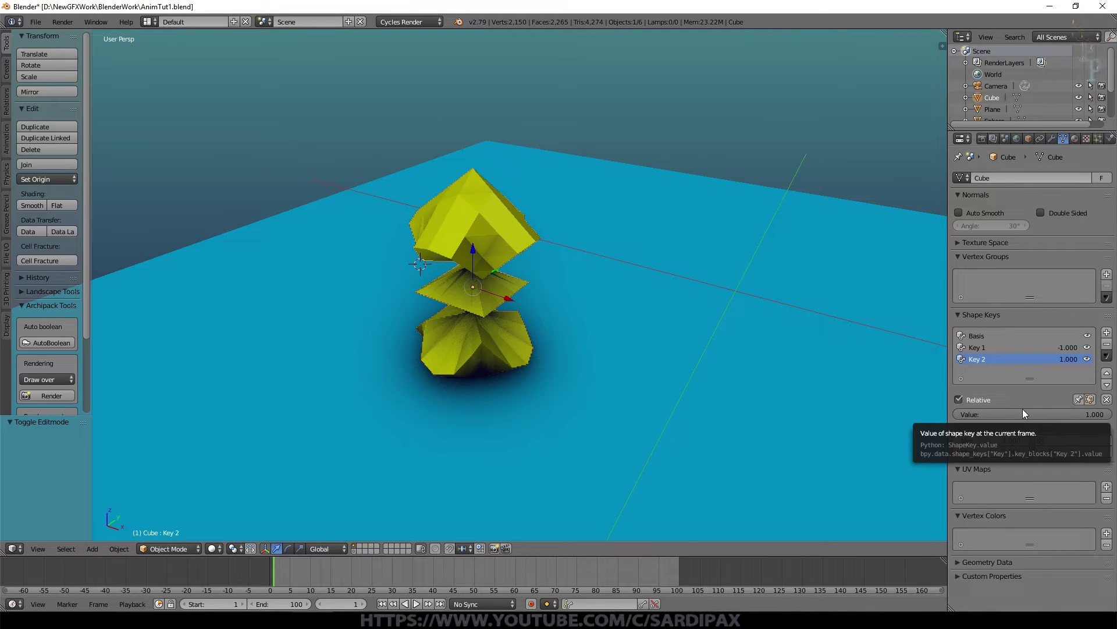
left_click(992, 340)
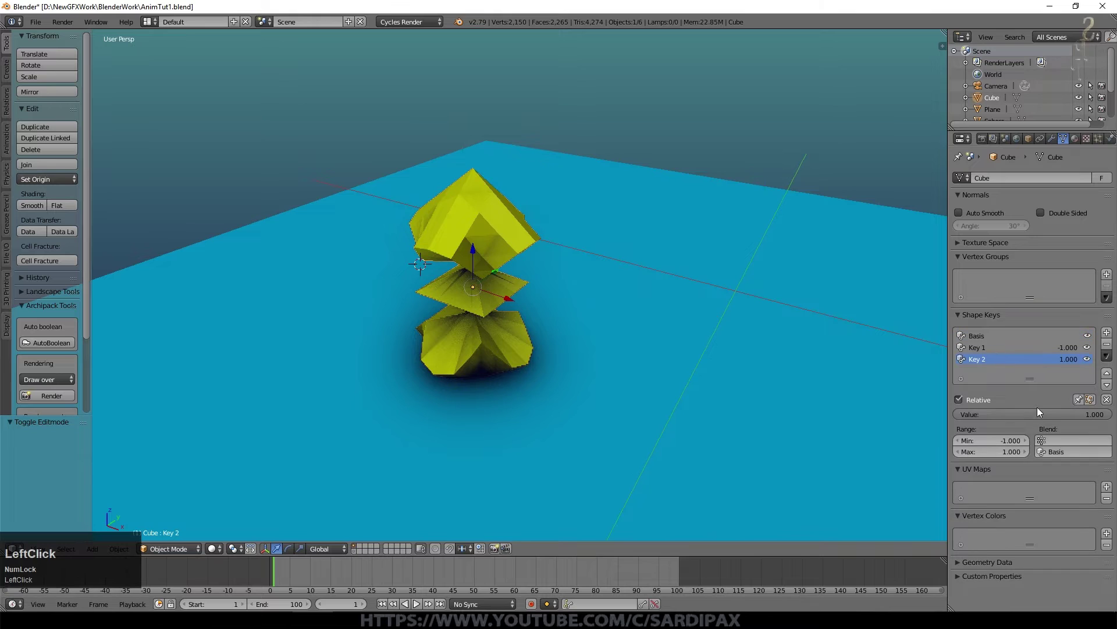
key("KP_0")
key("KP_Enter")
left_click(997, 349)
key("KP_0")
key("KP_Enter")
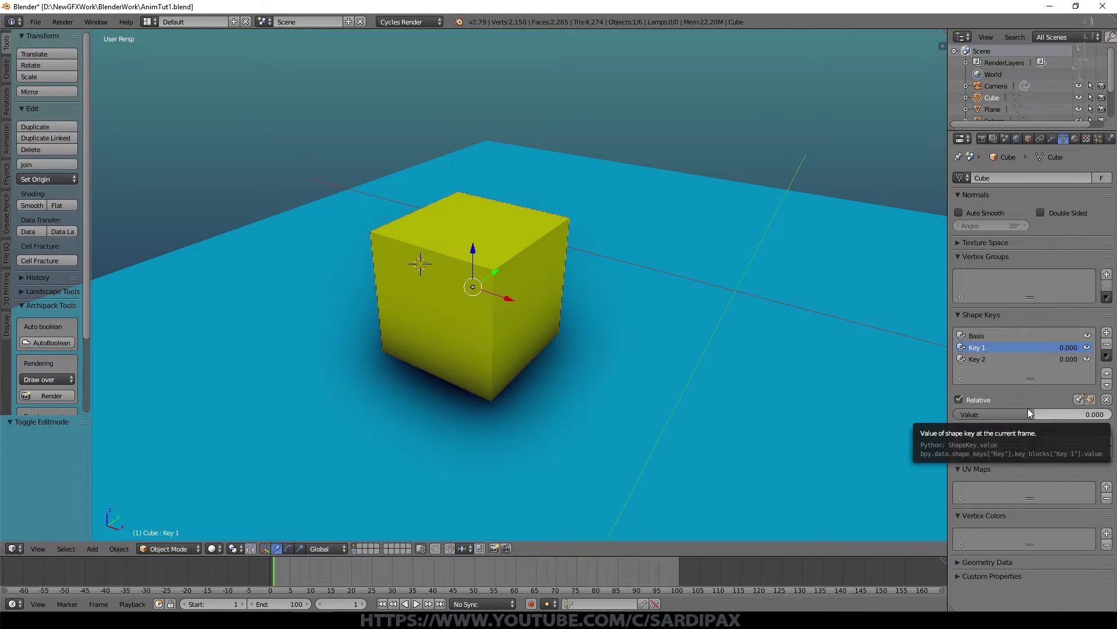
Keyframe both keys at 0 on frame 1, then key Key 1 through frames 25 and 50 reaching value 1.
key("KP_Enter")
left_click(984, 361)
key("i")
left_click(290, 576)
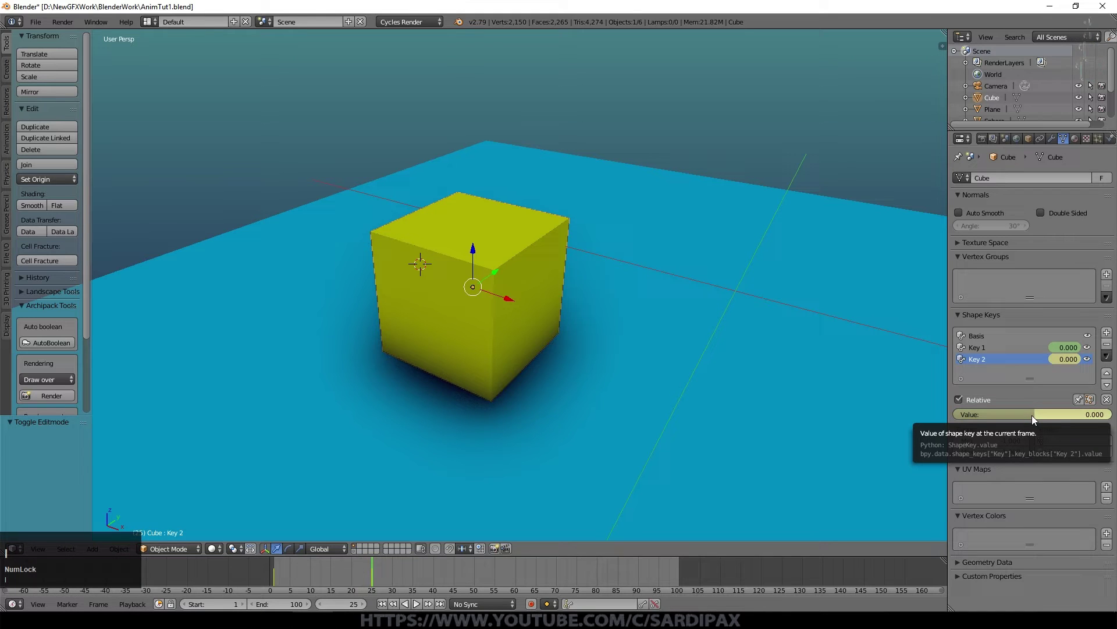
left_click(988, 354)
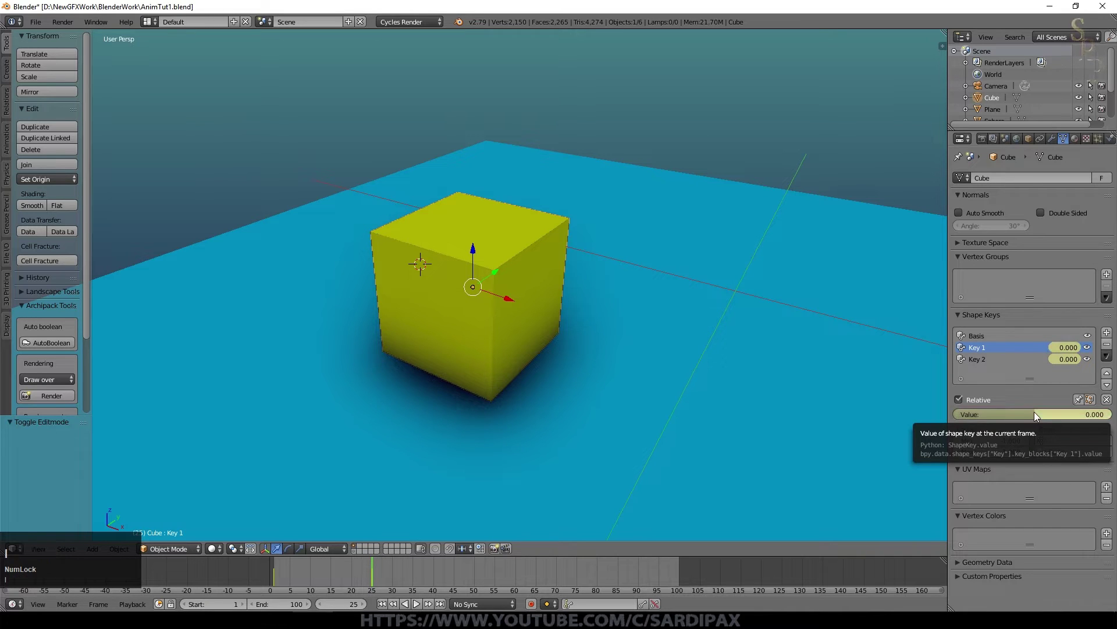
left_click(382, 573)
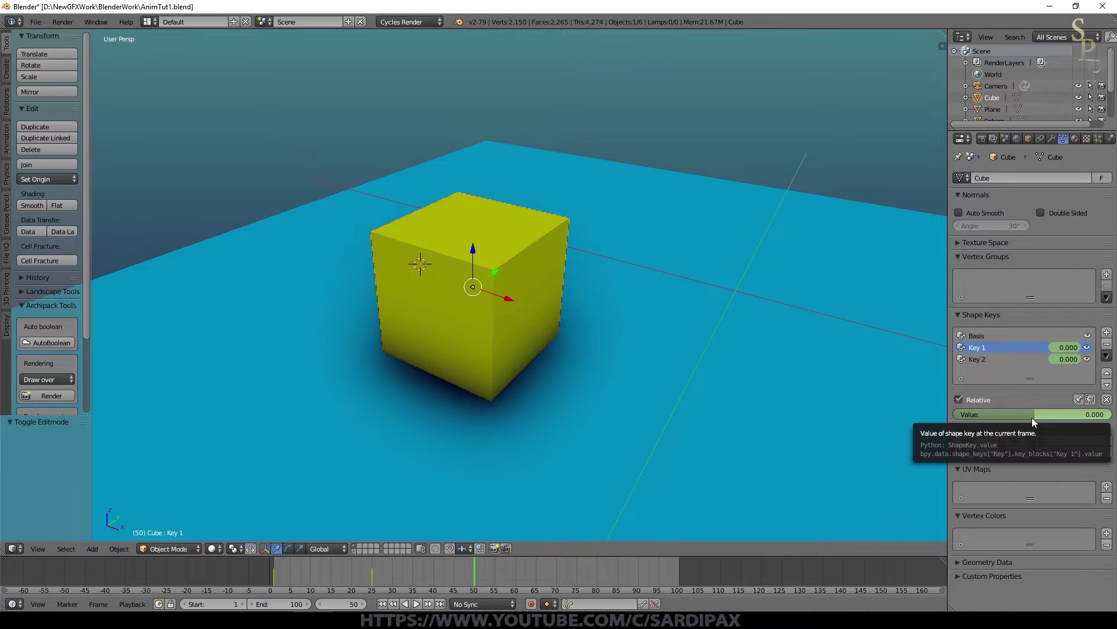
left_click(1034, 424)
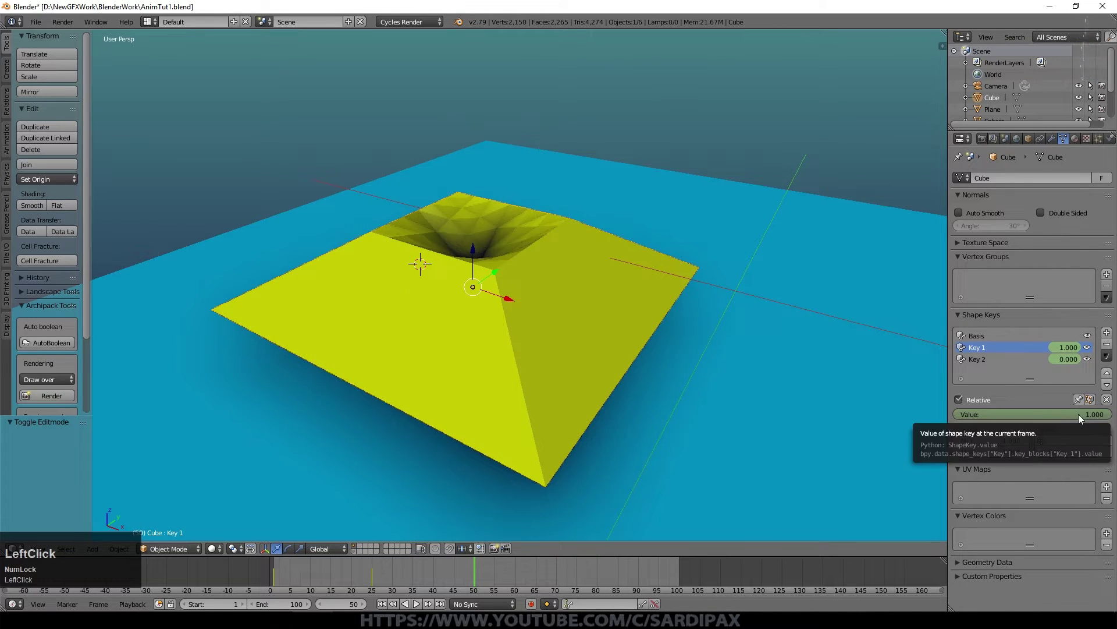
Key Key 2 at 1 on frame 75 and -1 on frame 100, then play the morphing animation.
left_click(483, 583)
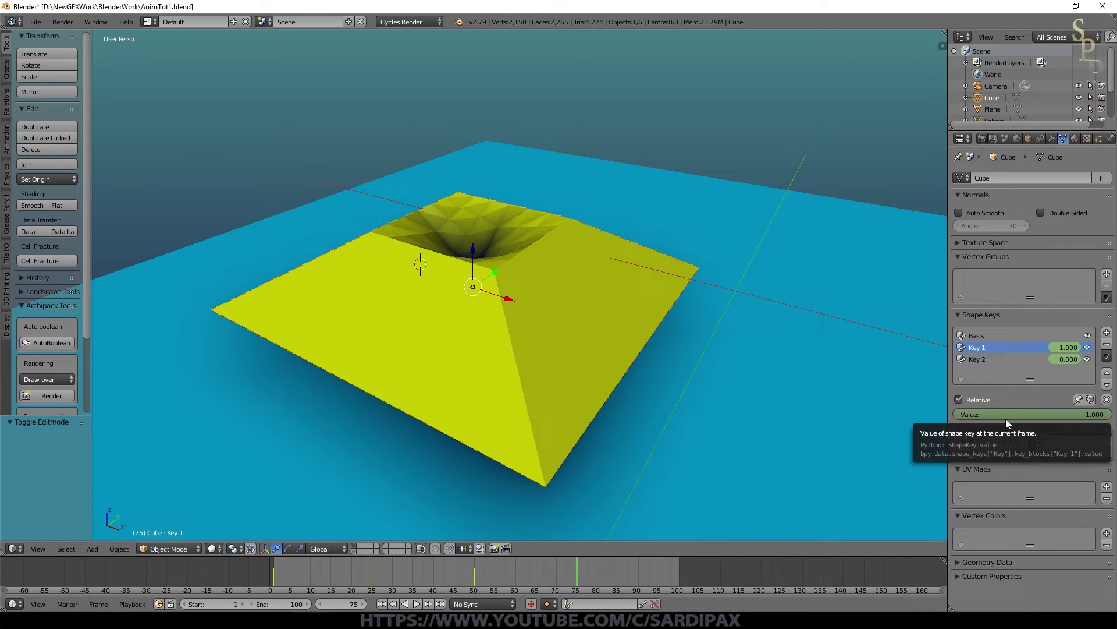
left_click(980, 360)
left_click(1037, 419)
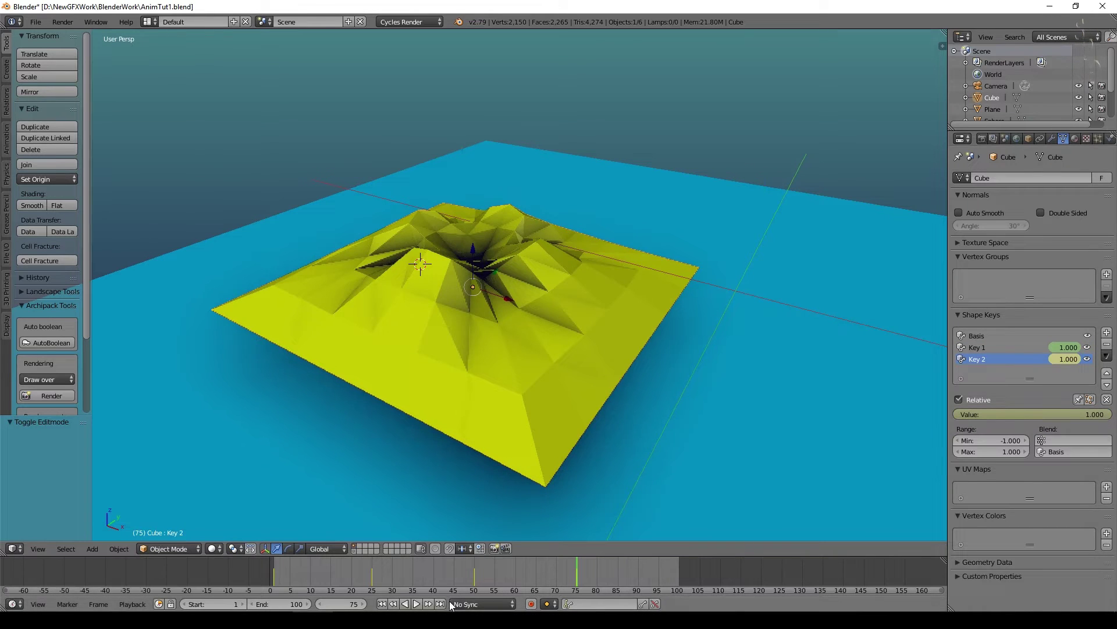
left_click(447, 606)
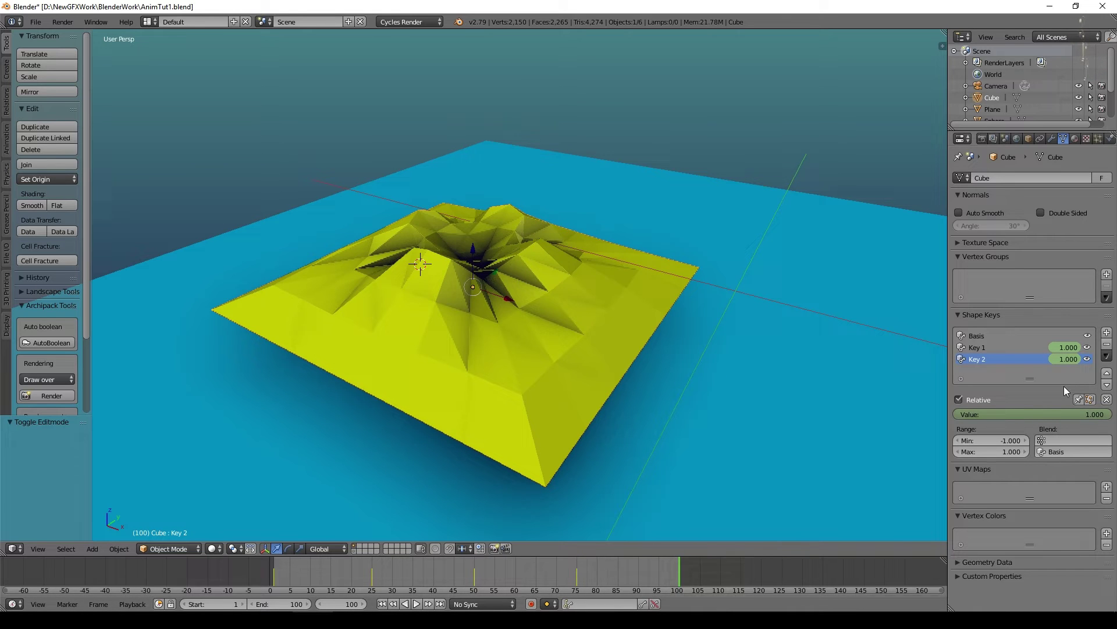
left_click(1111, 421)
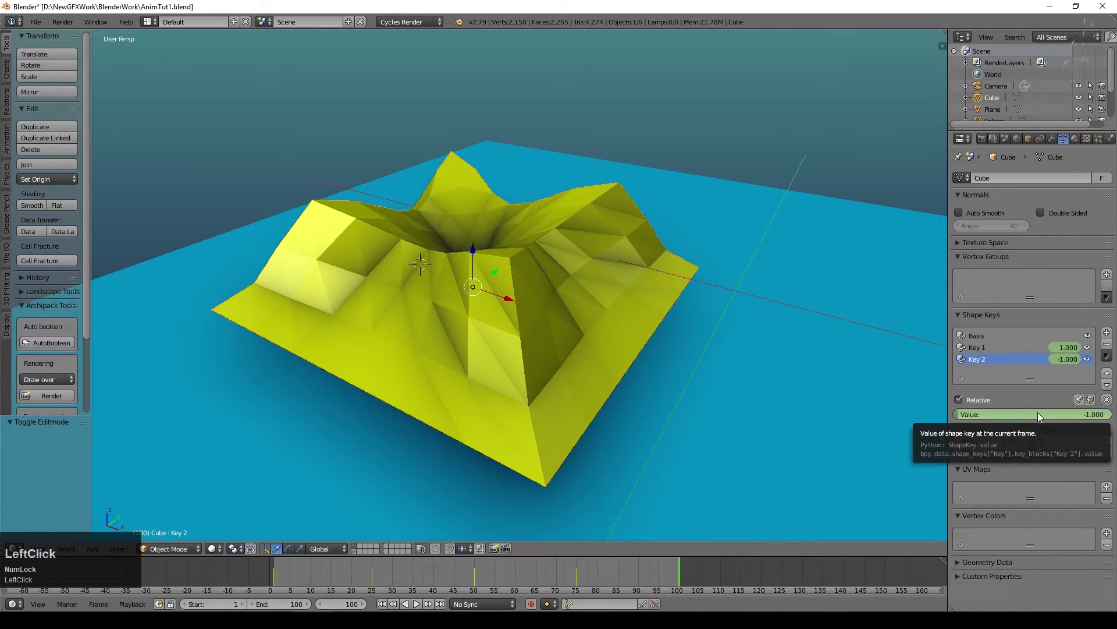
left_click(999, 351)
left_click(423, 605)
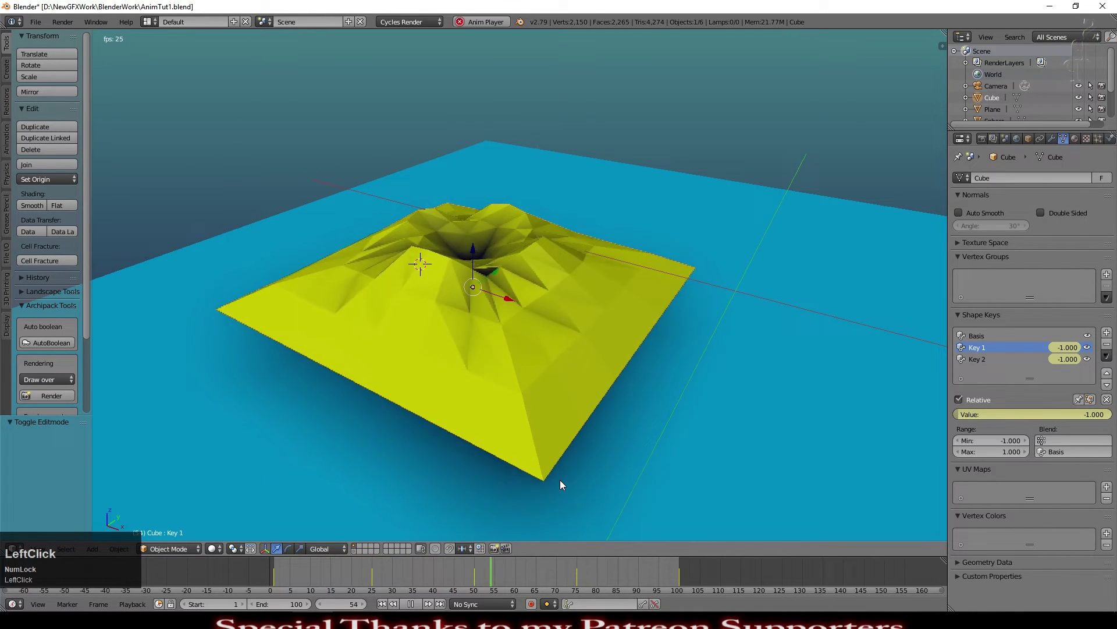
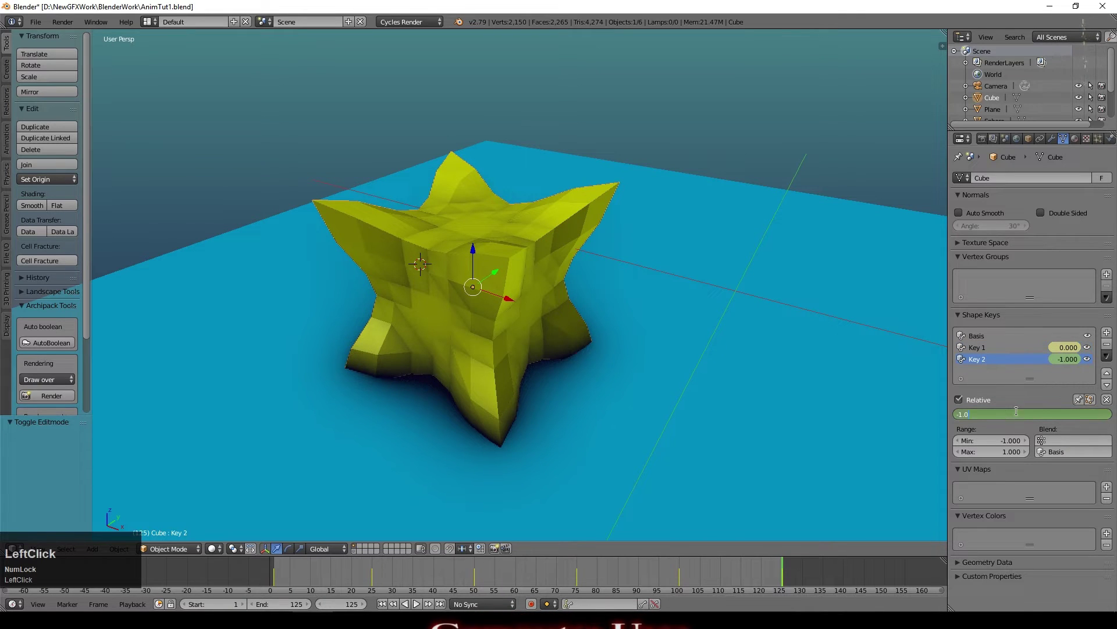
At frame 125, set Key 2's value to 0 and insert its keyframe.
key("KP_0")
key("KP_Enter")
key("|")
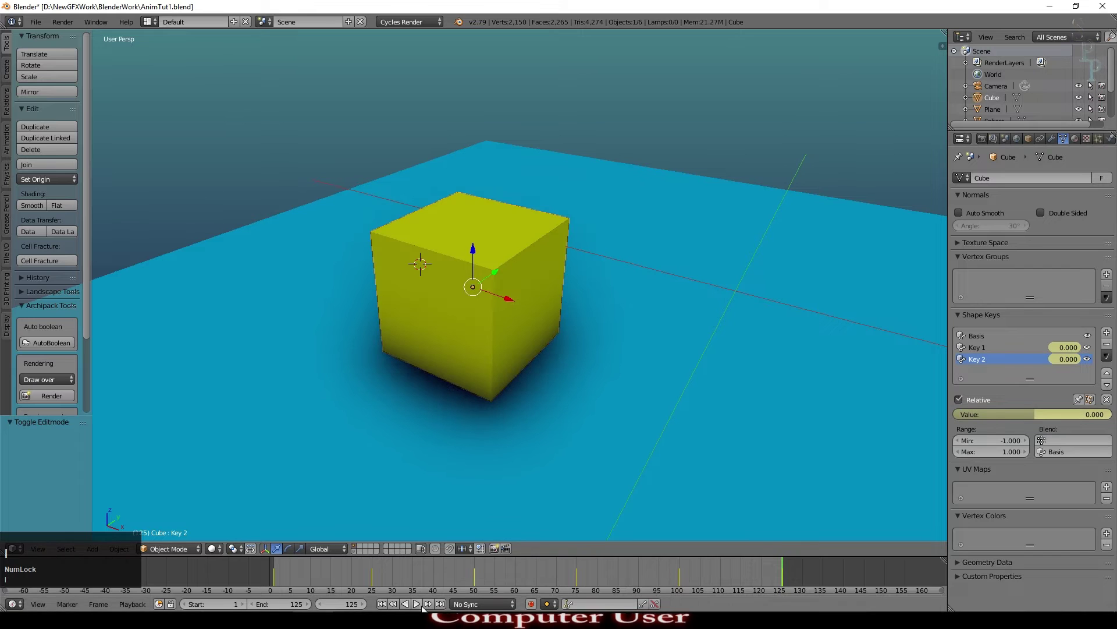
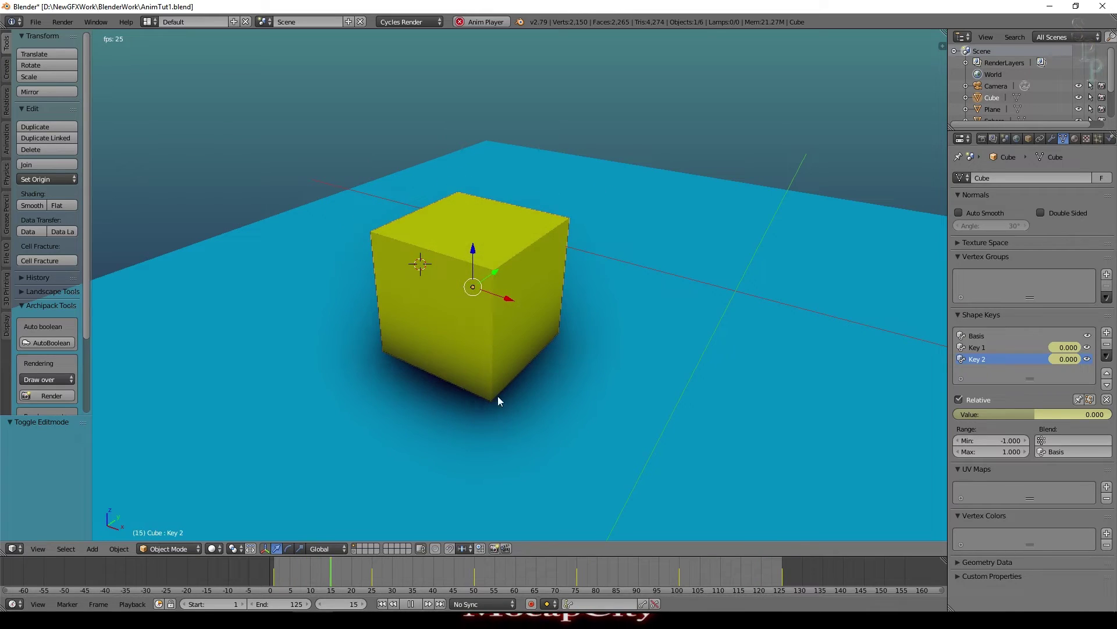
Add a Subdivision Surface modifier to the cube with viewport level 2.
middle_click(531, 421)
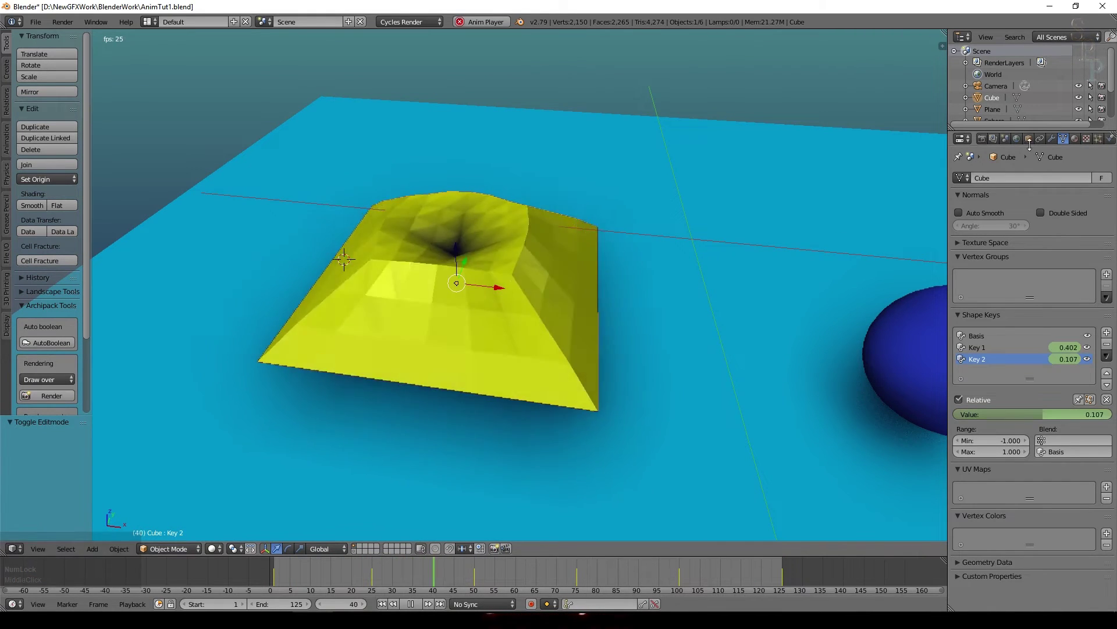
left_click(1051, 143)
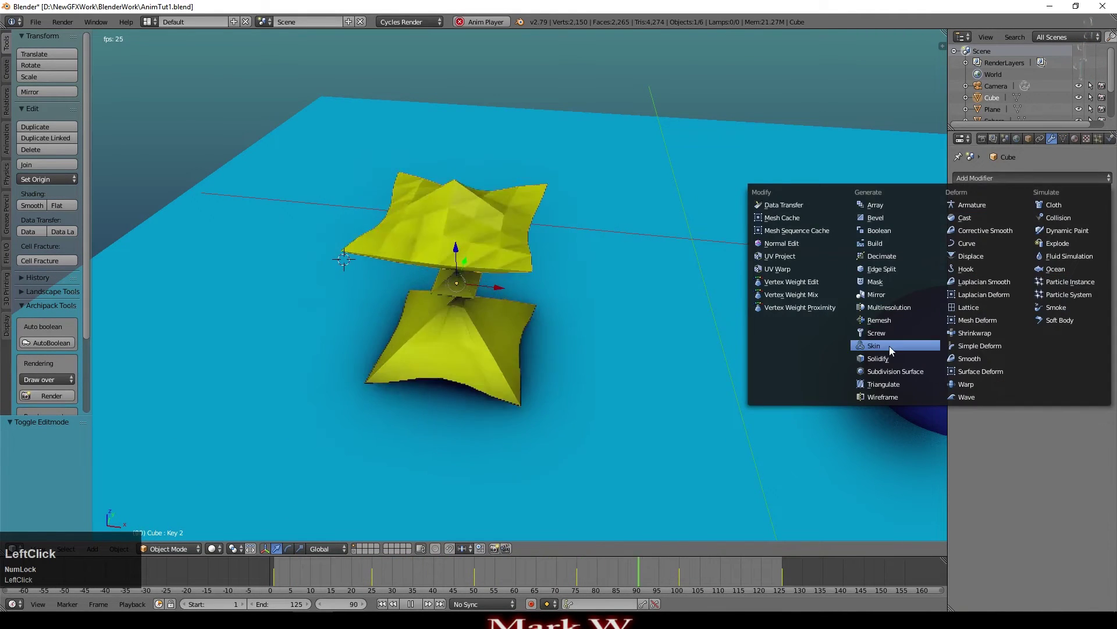
left_click(901, 379)
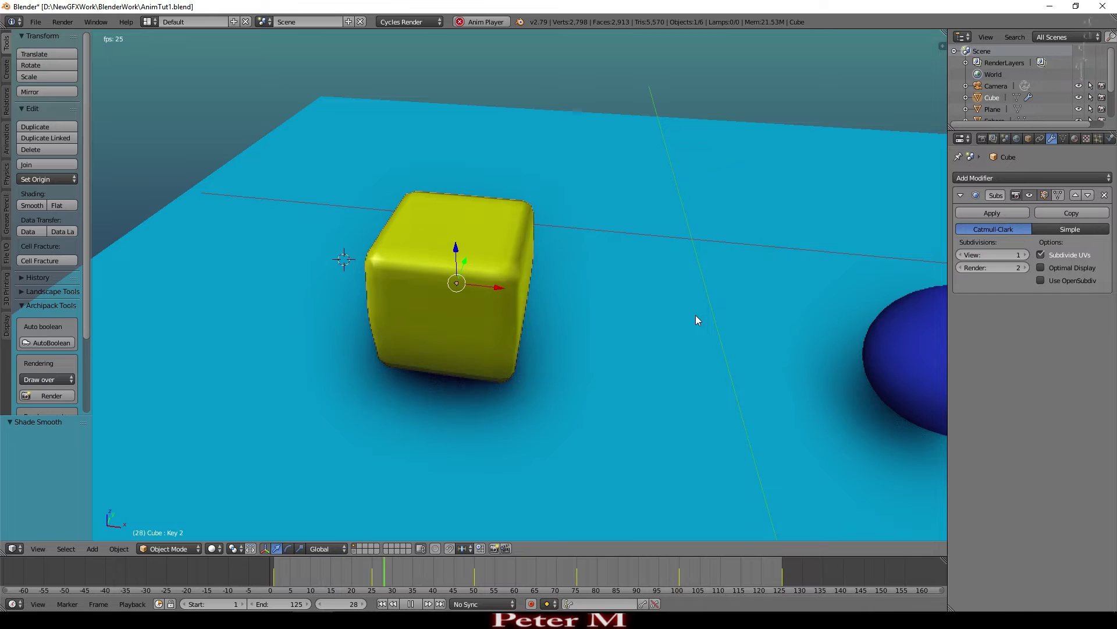
left_click(1026, 260)
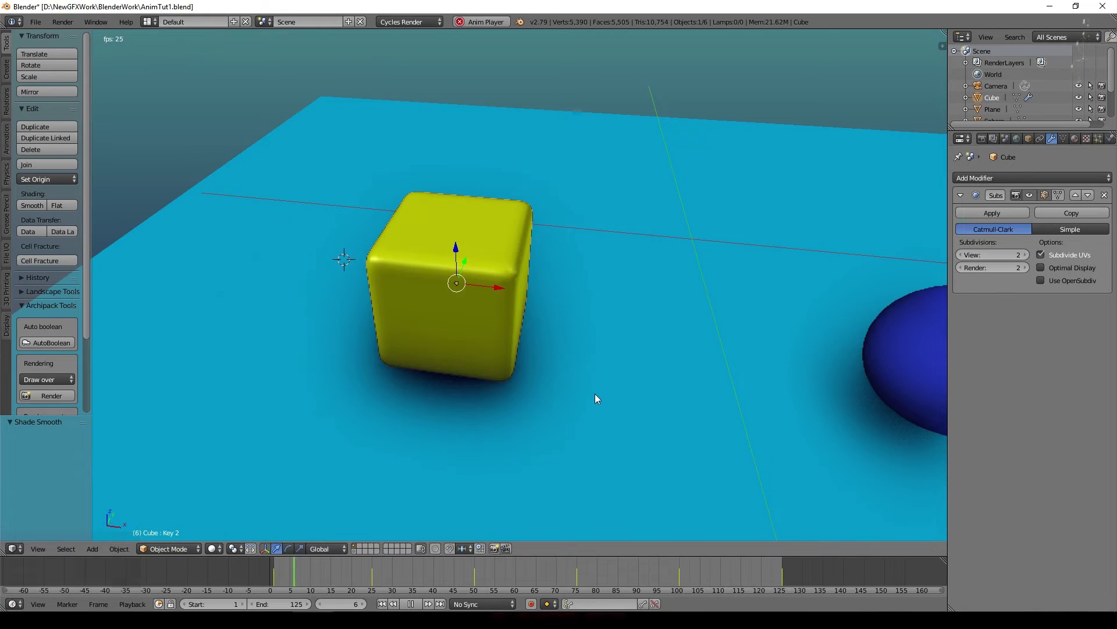
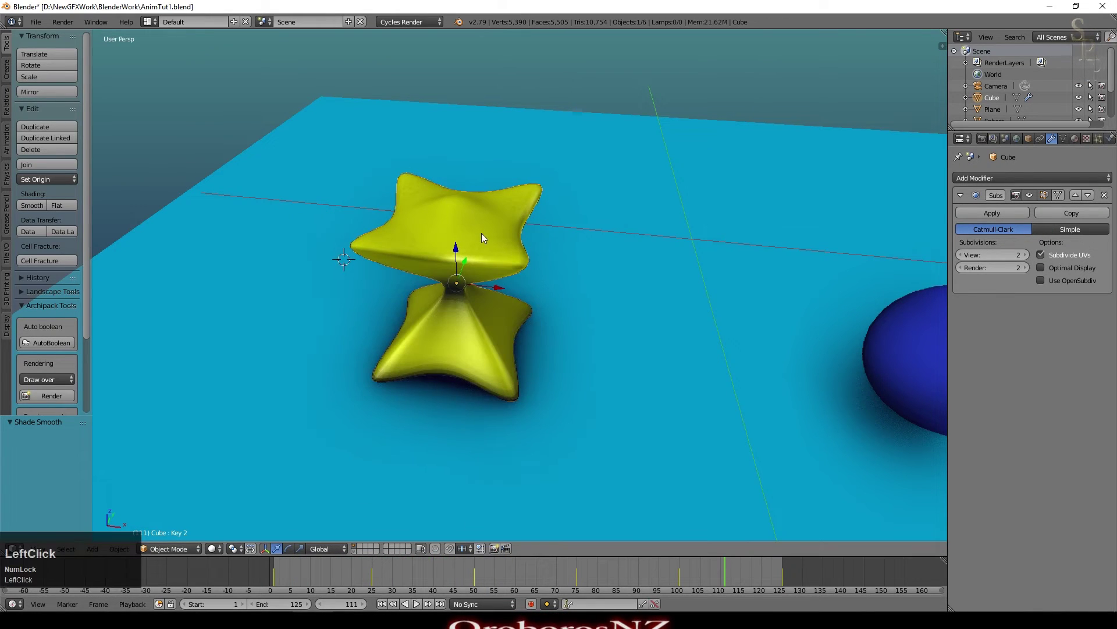
scroll("down", 3)
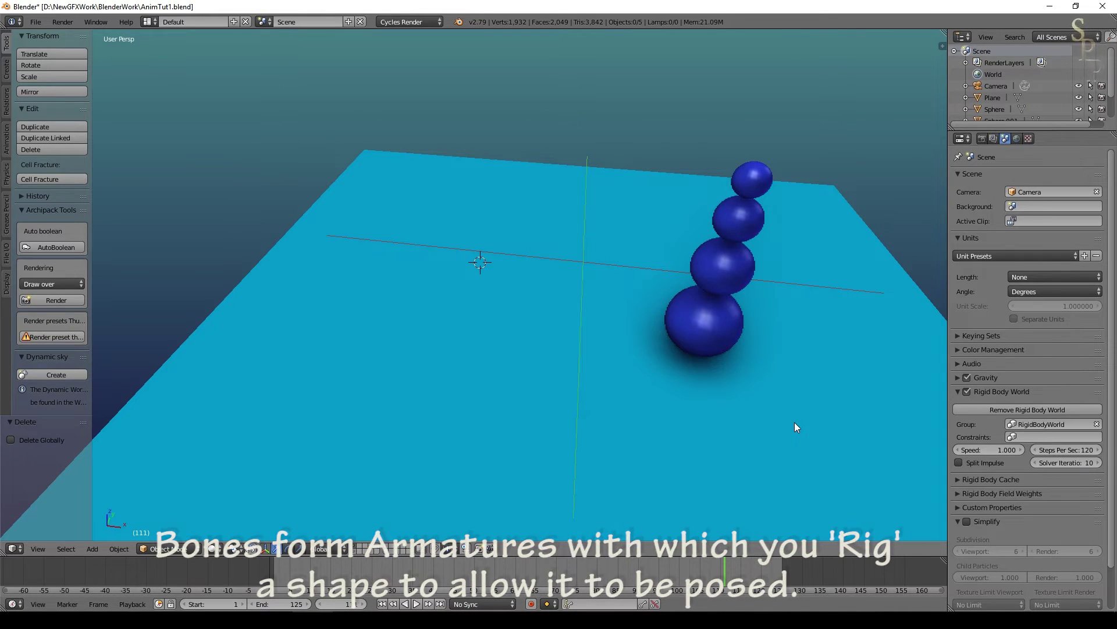
Select the largest blue sphere and bring up the Add object list (Shift+A) for a new mesh.
scroll("down", 3)
right_click(709, 316)
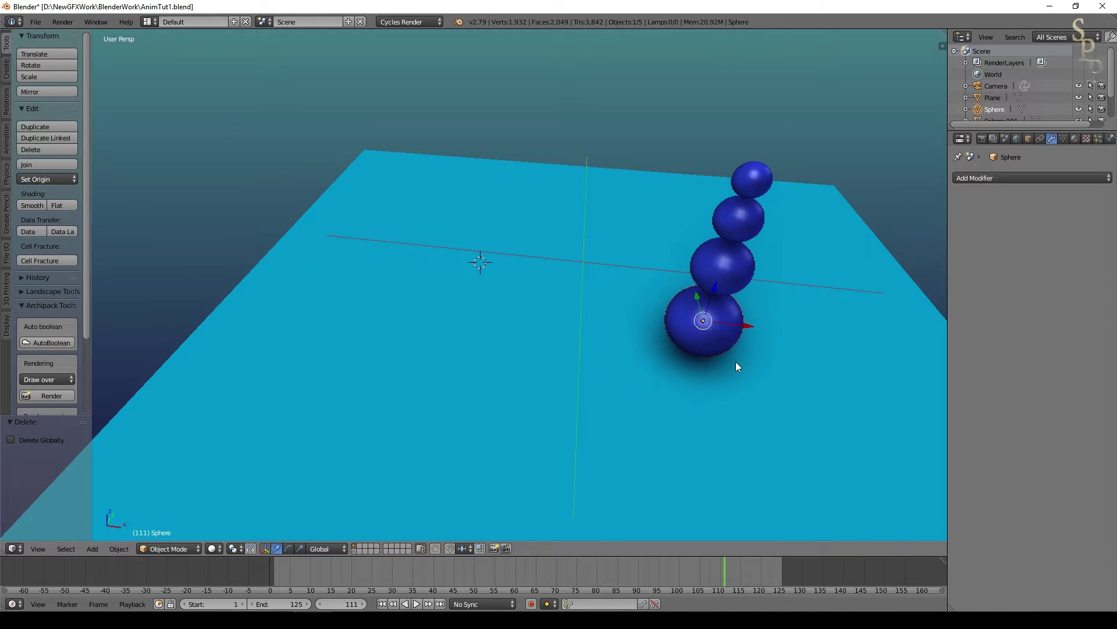
key("shift+a")
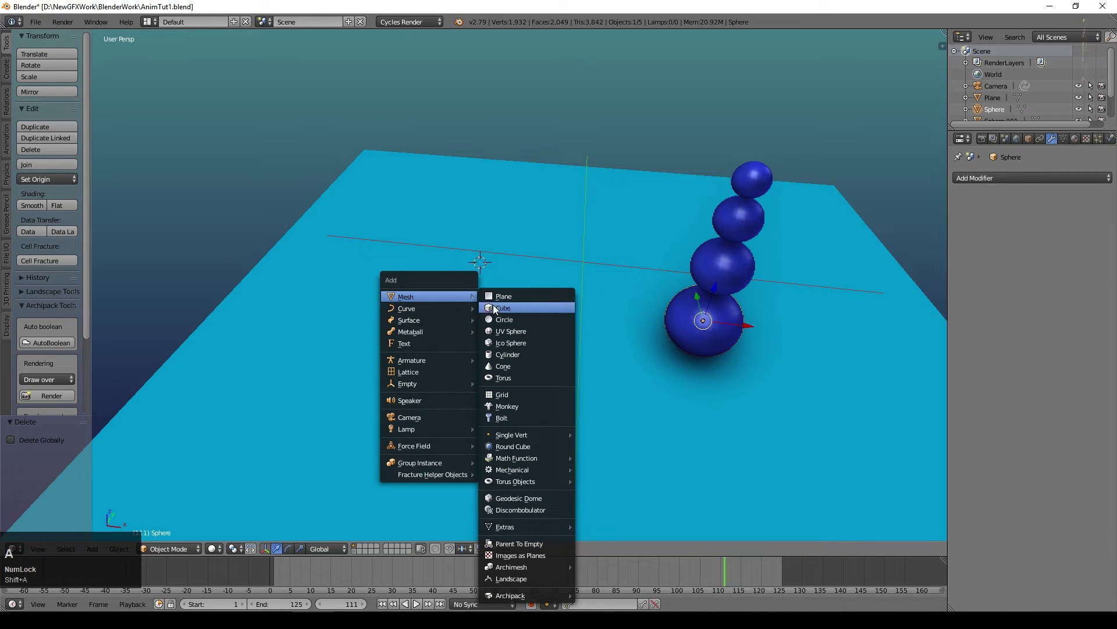
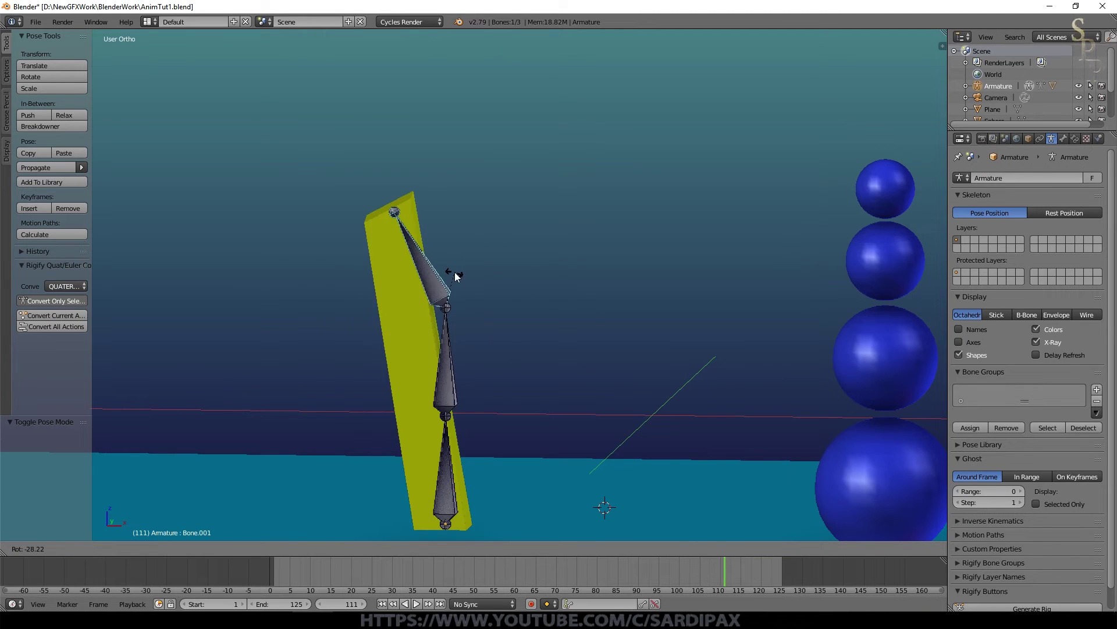
Test-bend the middle and top bones, cancelling each so the box stays upright.
key("Escape")
right_click(448, 372)
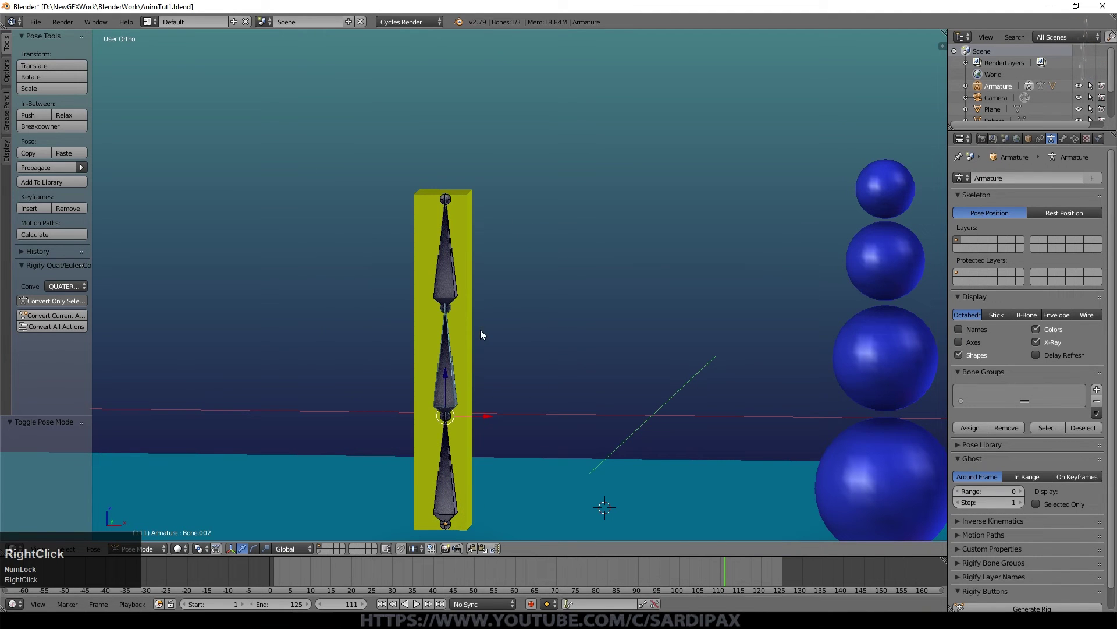
key("r")
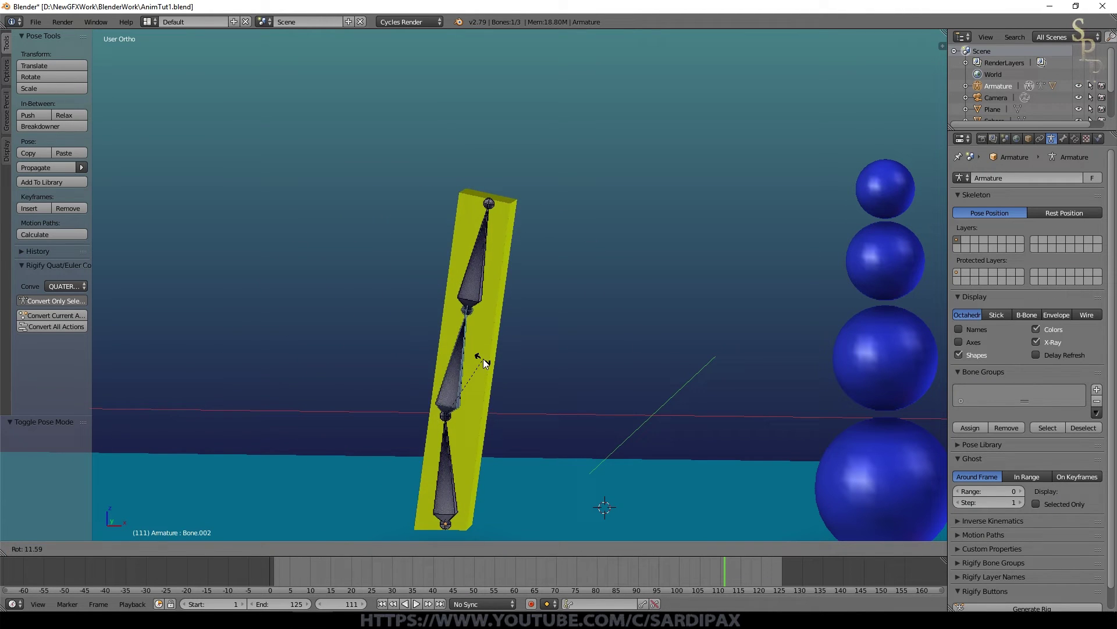
key("Escape")
right_click(458, 284)
key("g")
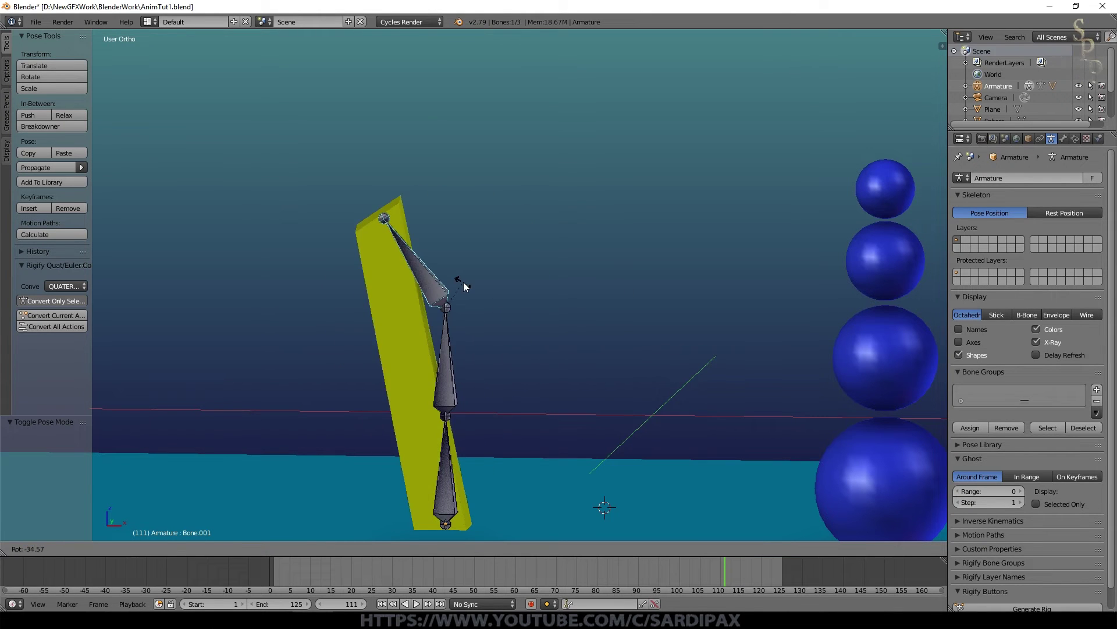
key("Escape")
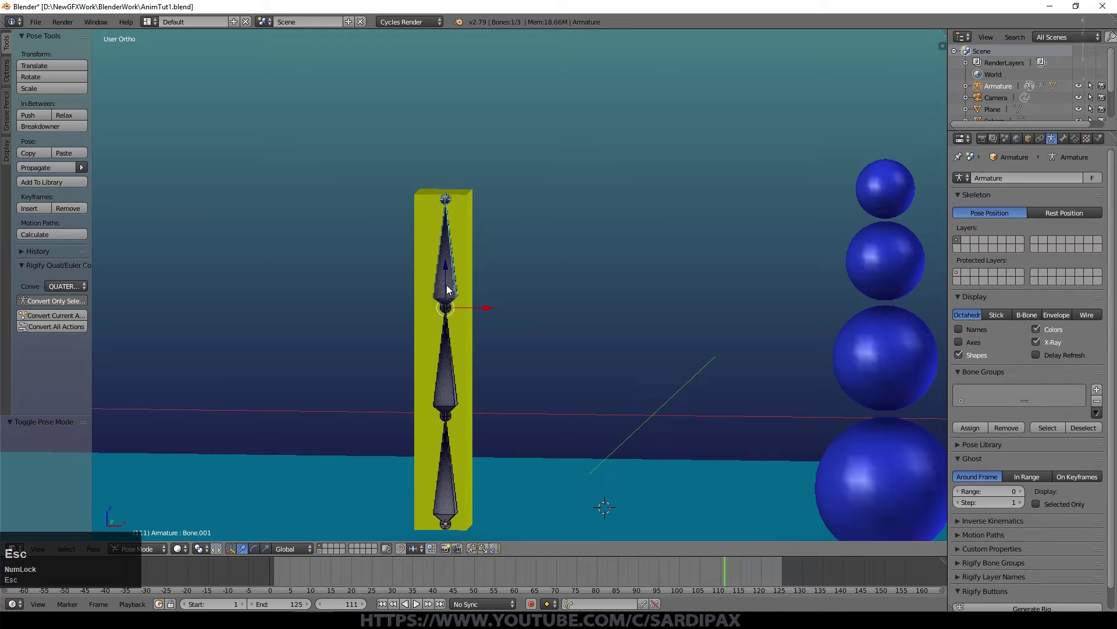
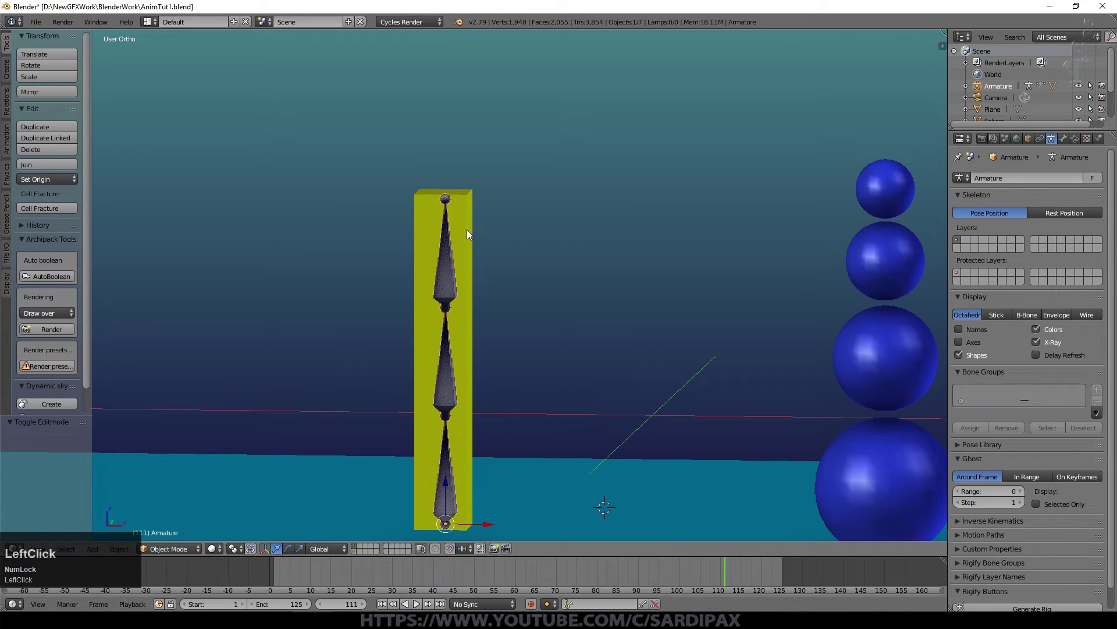
Briefly inspect the yellow box's mesh in Edit Mode, then select the armature.
right_click(471, 233)
key("Tab")
middle_click(496, 249)
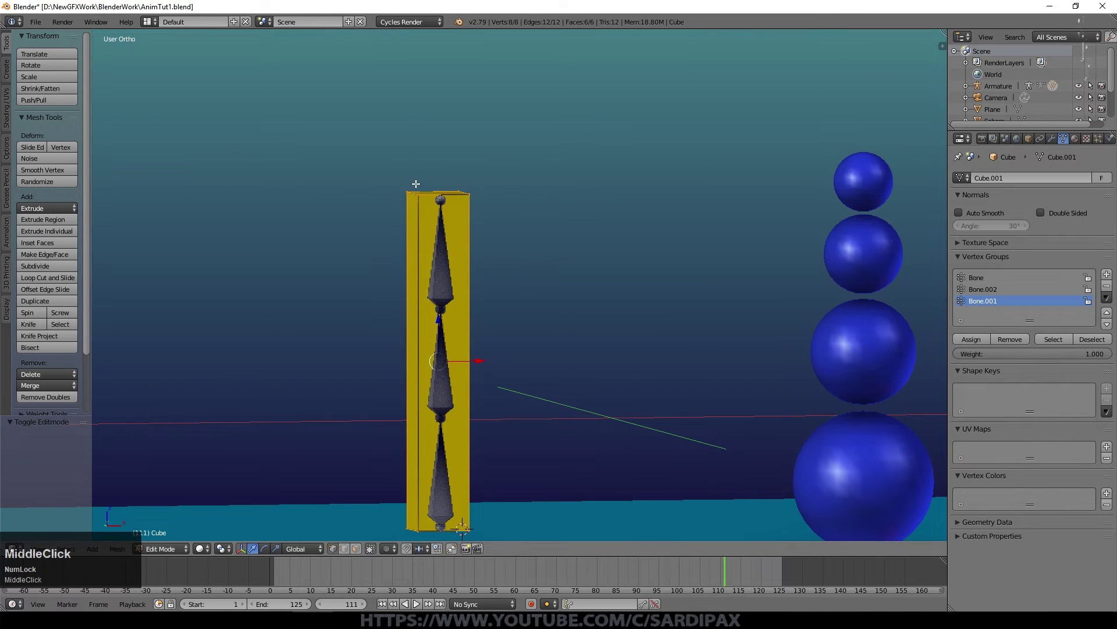
key("Escape")
key("Tab")
right_click(446, 289)
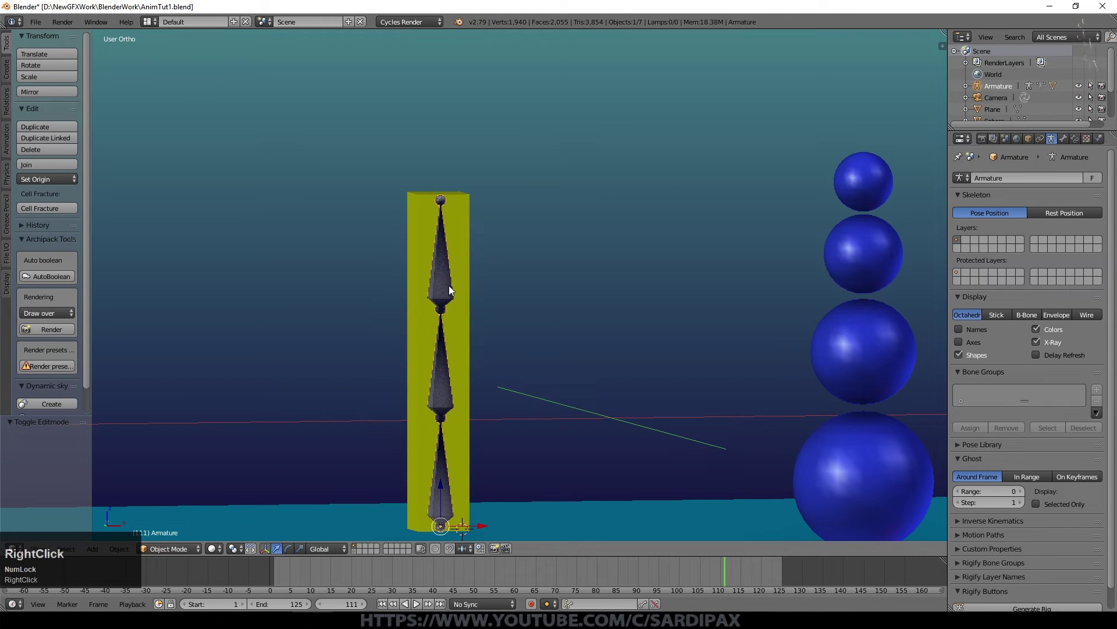
Clear the yellow box's parent link and check the armature now moves without it.
right_click(118, 548)
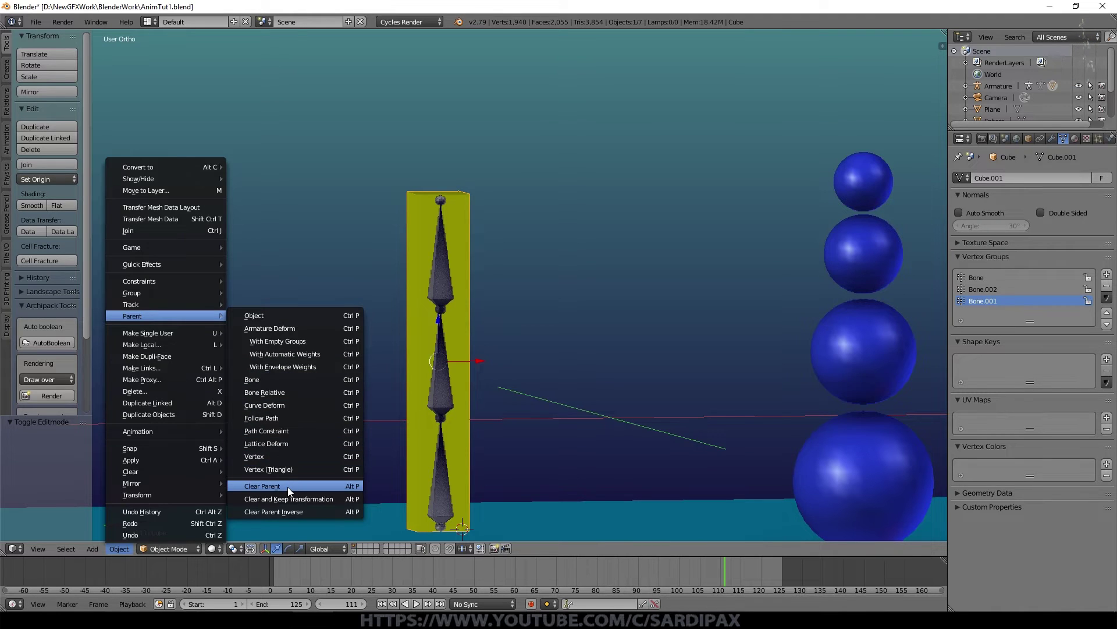
left_click(292, 490)
right_click(440, 401)
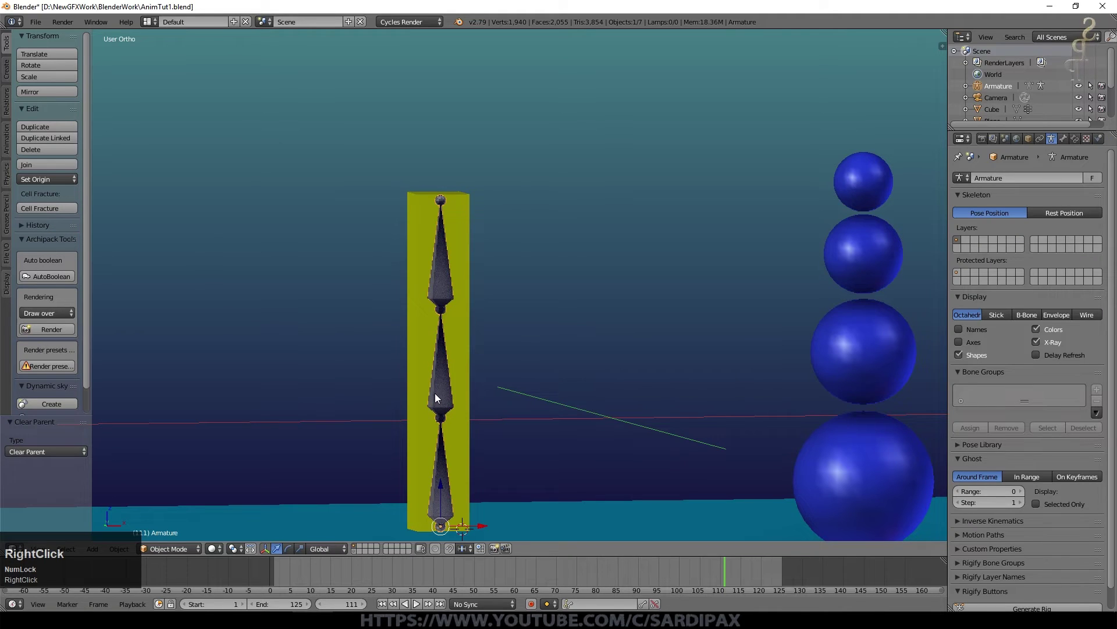
key("g")
key("Escape")
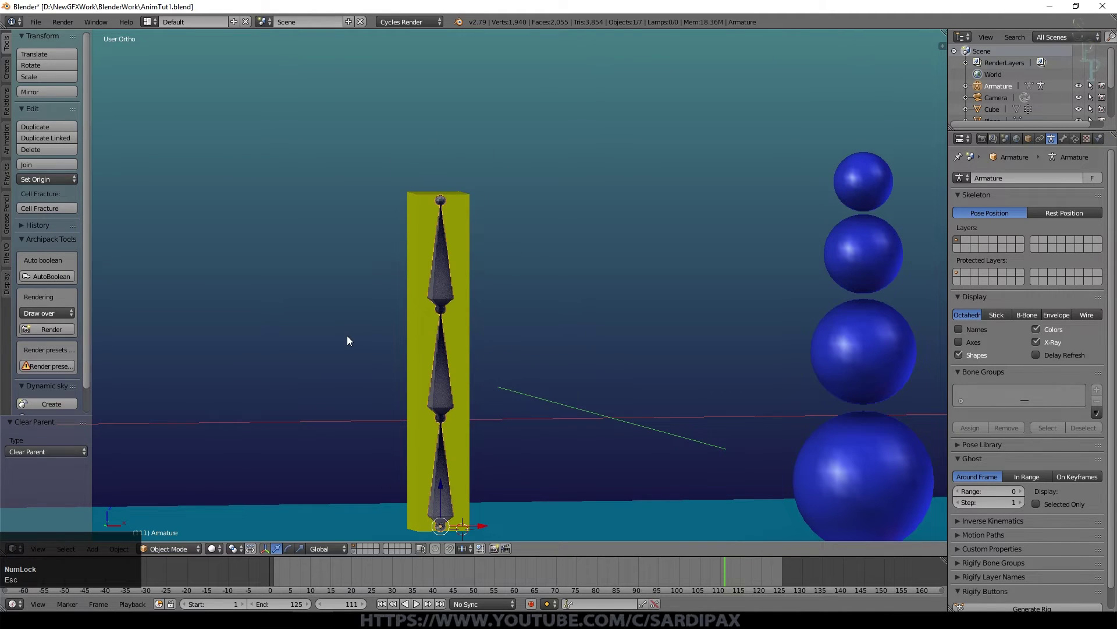
Cut eleven horizontal edge loops along the yellow box's height with Ctrl+R.
right_click(465, 332)
key("Tab")
key("a")
key("a")
key("a")
key("ctrl+r")
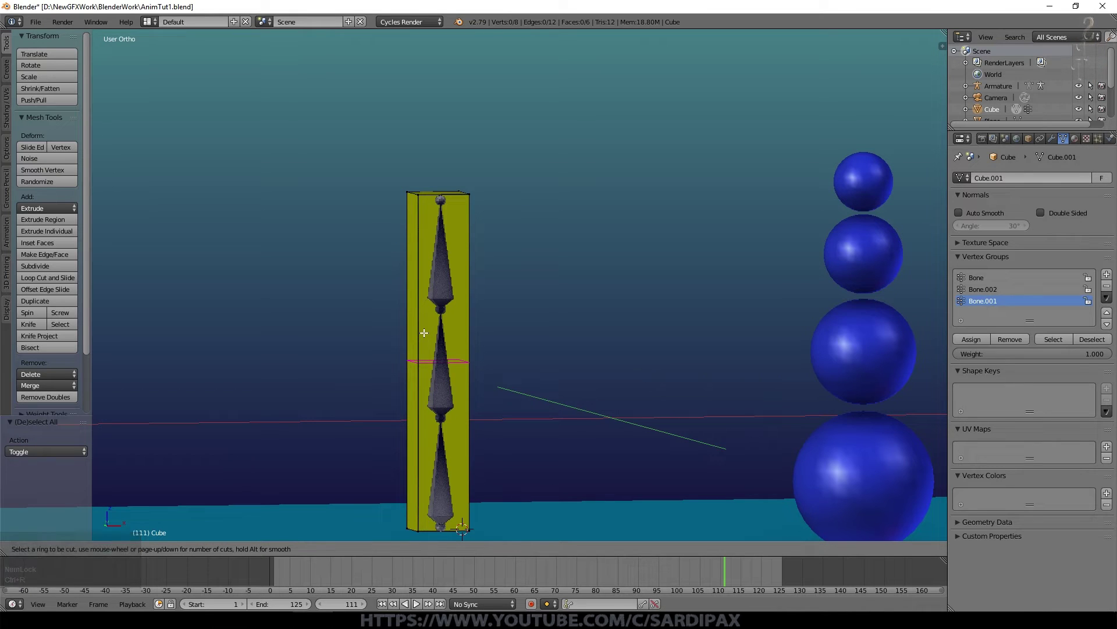
scroll("up", 3)
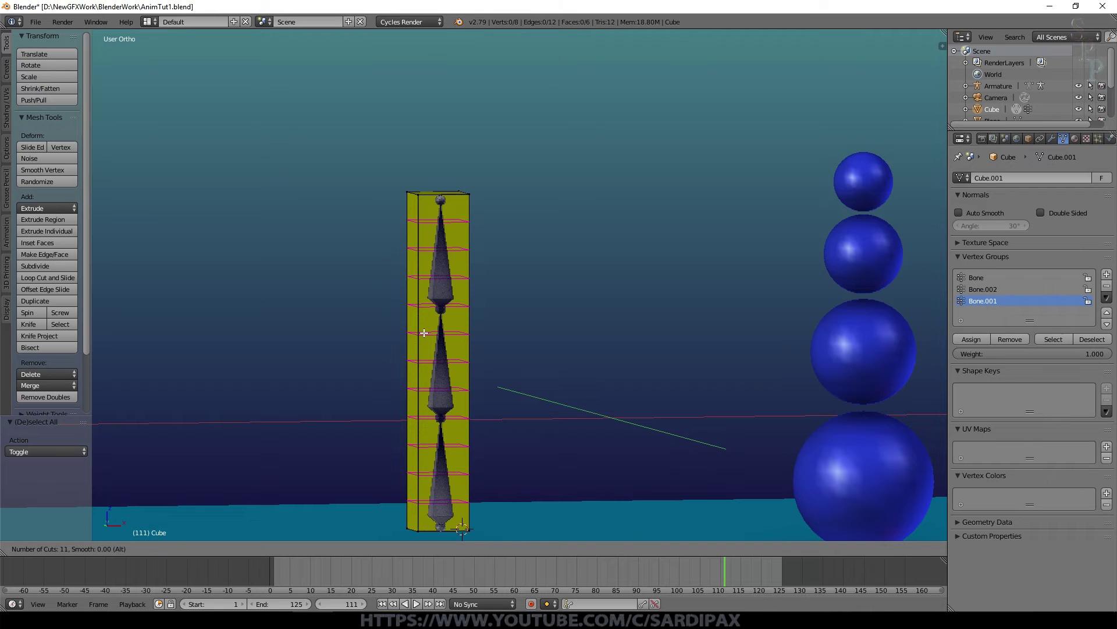
left_click(425, 327)
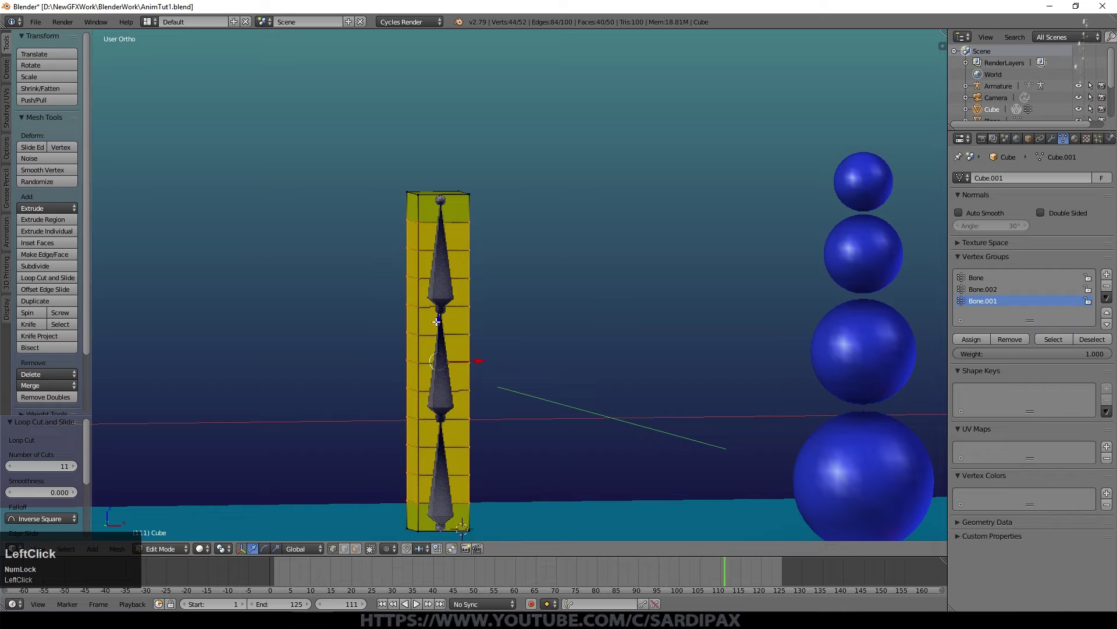
Cut two vertical edge loops on each side of the box and leave Edit Mode.
middle_click(396, 310)
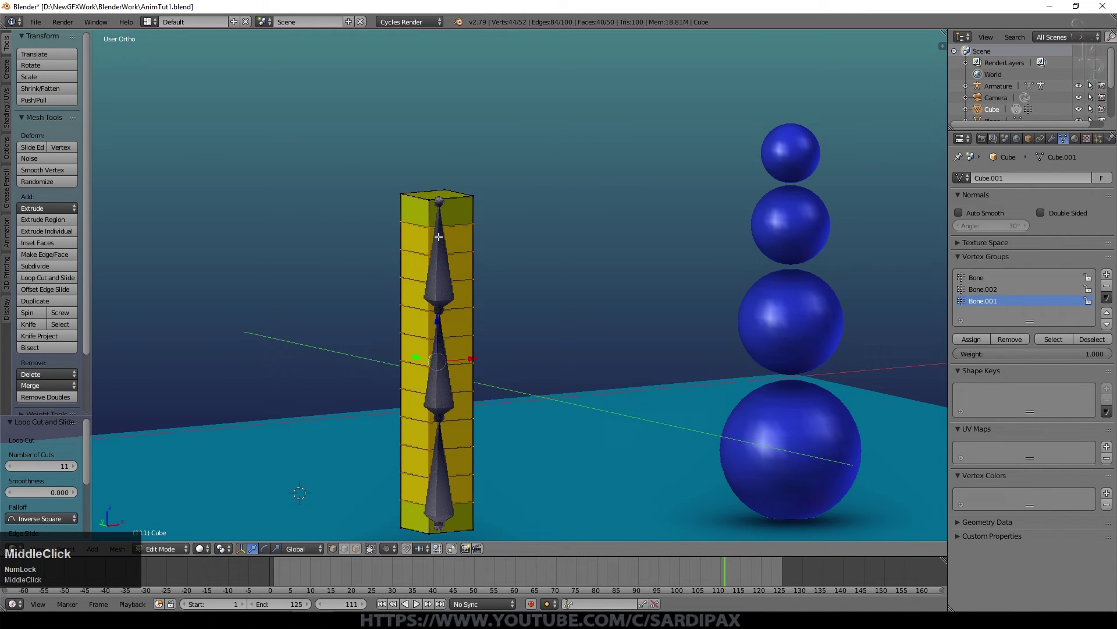
key("ctrl+r")
scroll("up", 3)
left_click(446, 188)
key("ctrl+r")
scroll("up", 3)
left_click(456, 198)
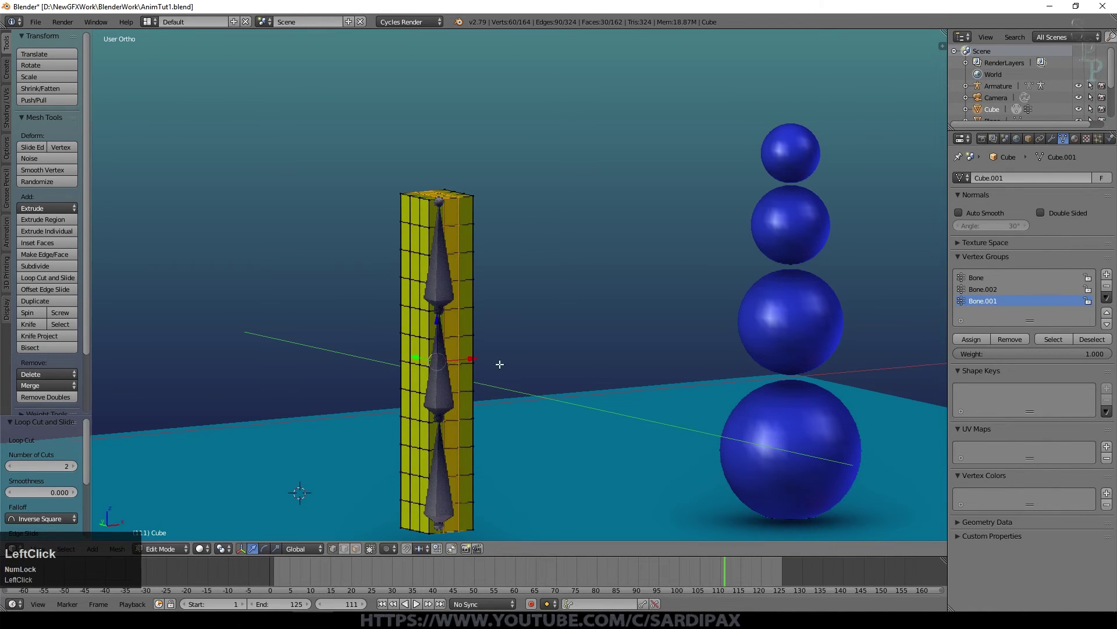
key("Tab")
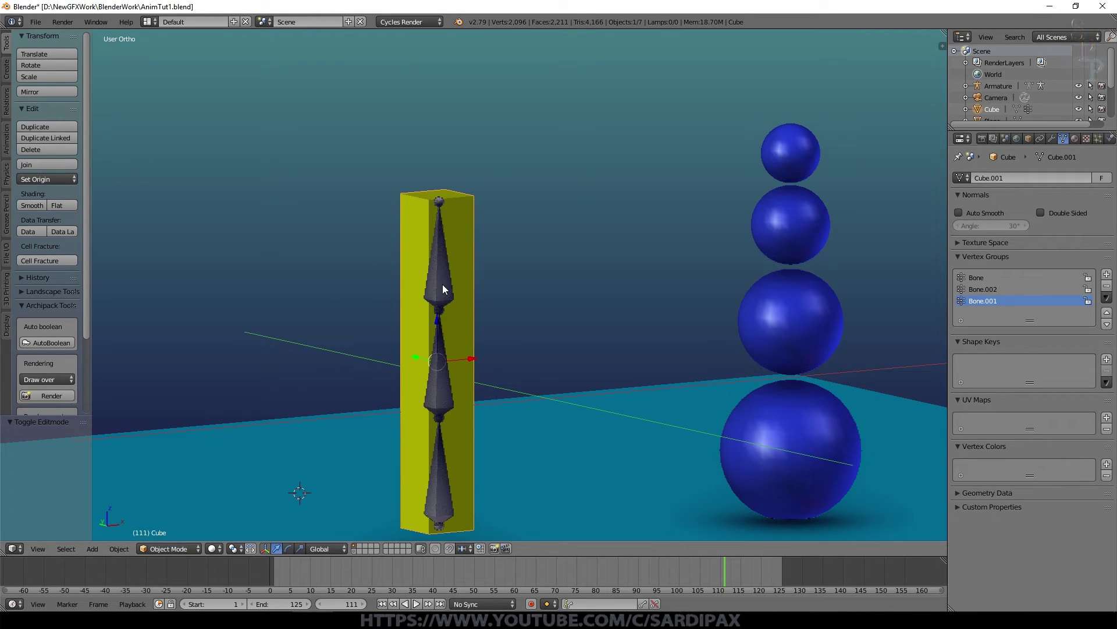
Parent the box to the armature with automatic weights and select the top bone in Pose Mode.
right_click(448, 292)
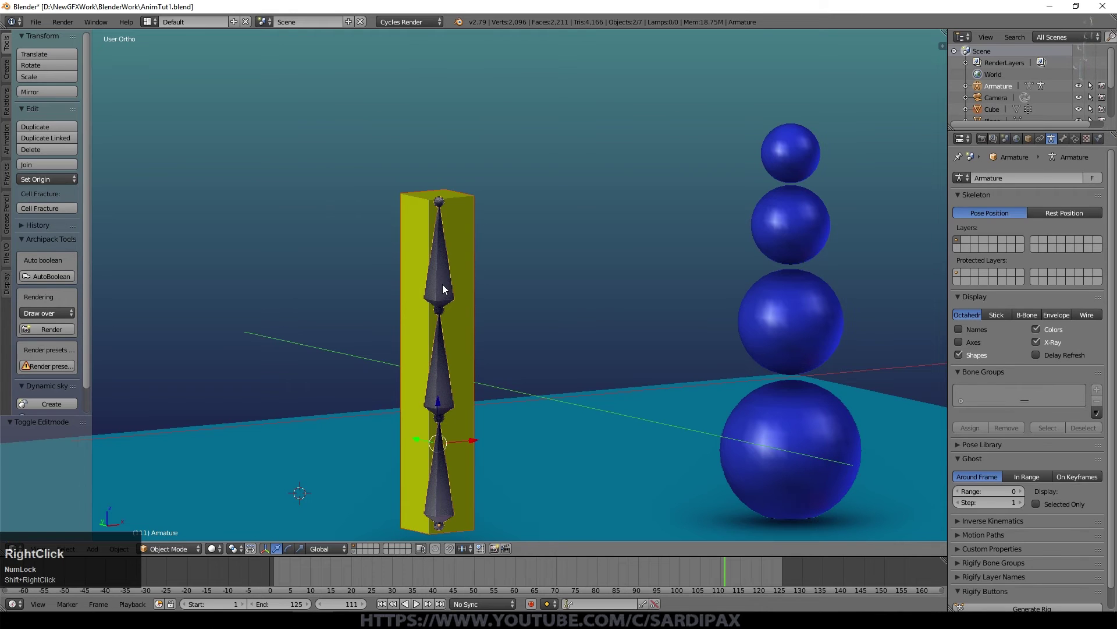
key("ctrl+p")
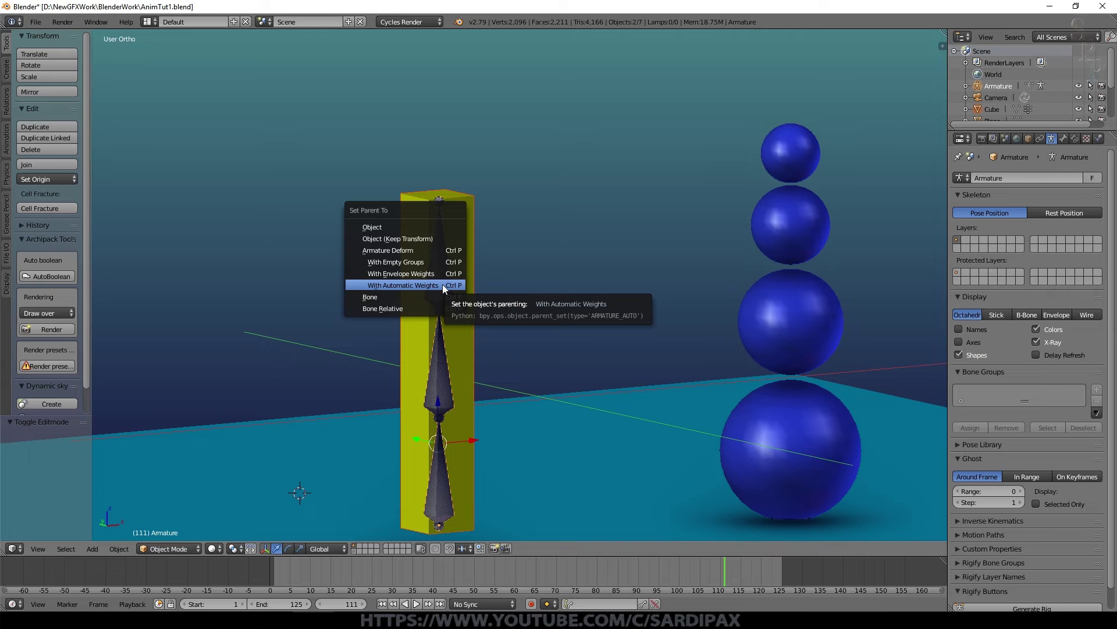
left_click(449, 291)
right_click(448, 291)
left_click(185, 550)
right_click(451, 289)
Rotate the top bone in front view to see the box curve smoothly, then cancel.
key("r")
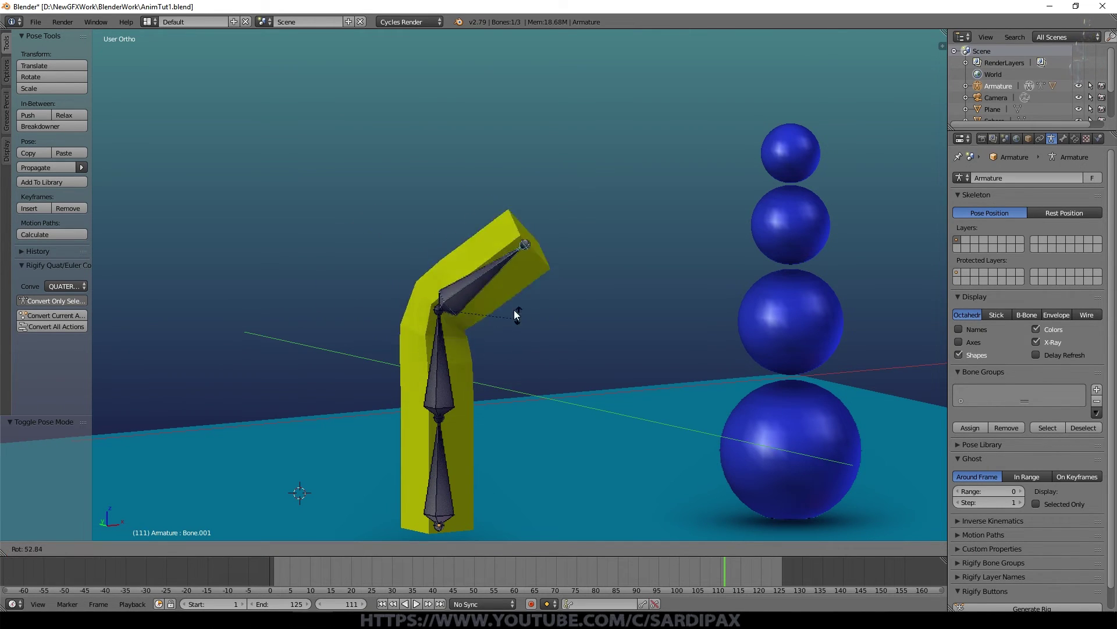
key("Escape")
key("KP_1")
key("r")
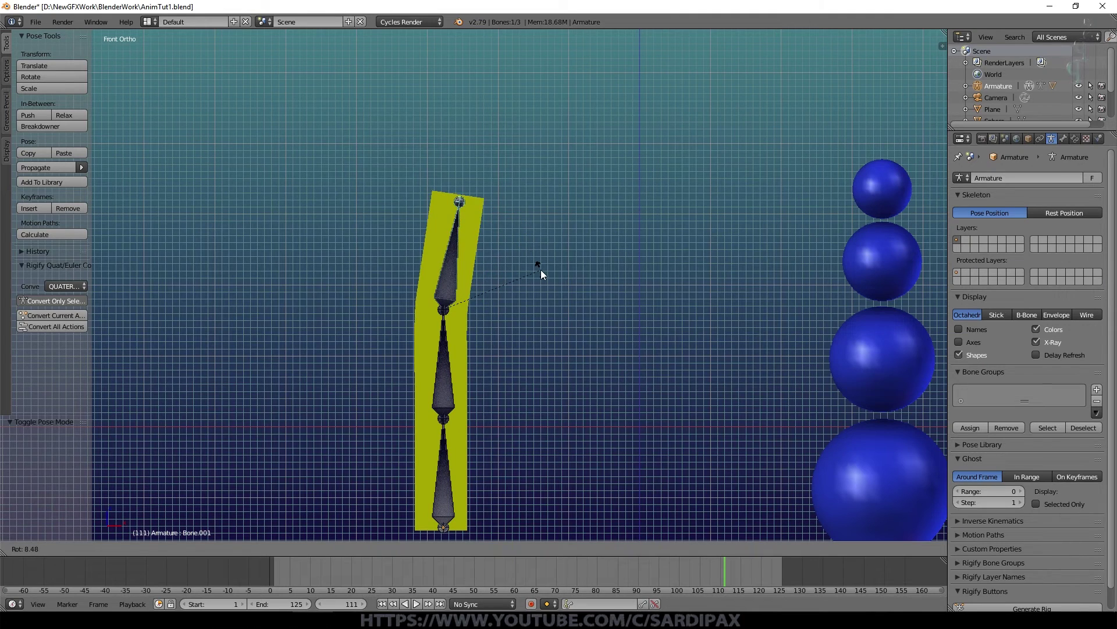
key("Escape")
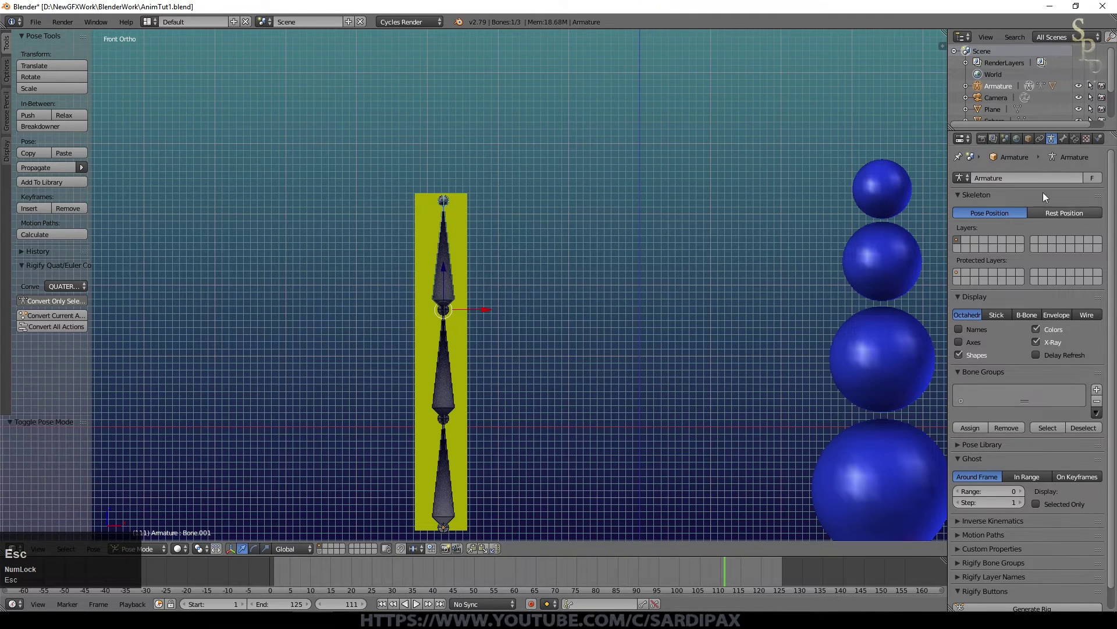
left_click(1070, 139)
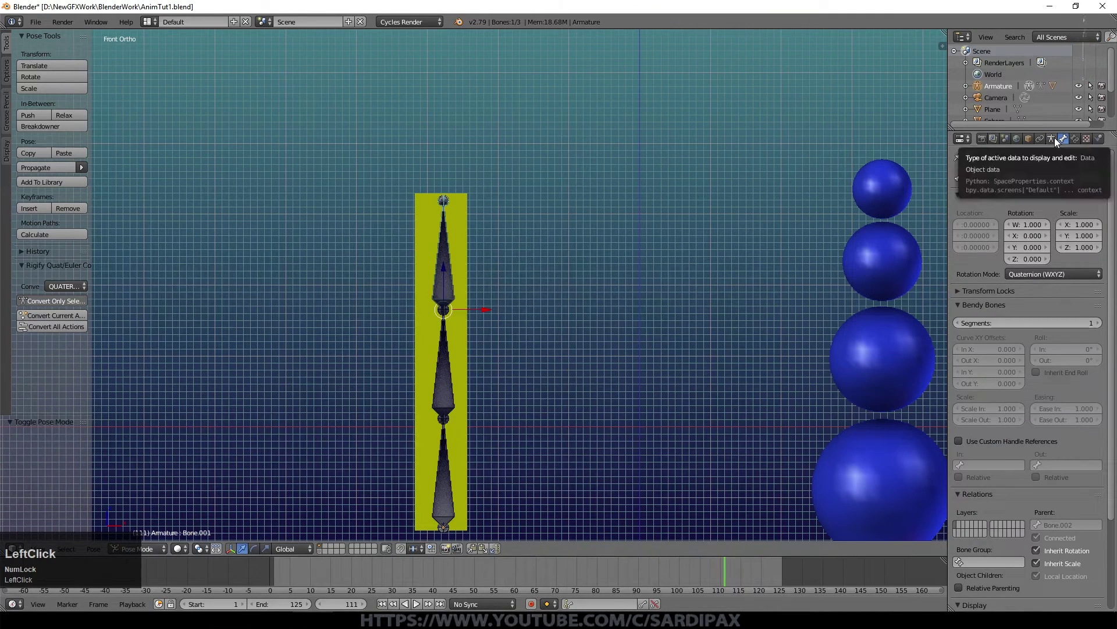
Test-bend the middle bone, check the lower bone, and reselect the yellow block.
right_click(447, 384)
key("r")
key("Escape")
right_click(449, 473)
scroll("down", 3)
key("shift+Num_Lock")
scroll("down", 3)
right_click(431, 363)
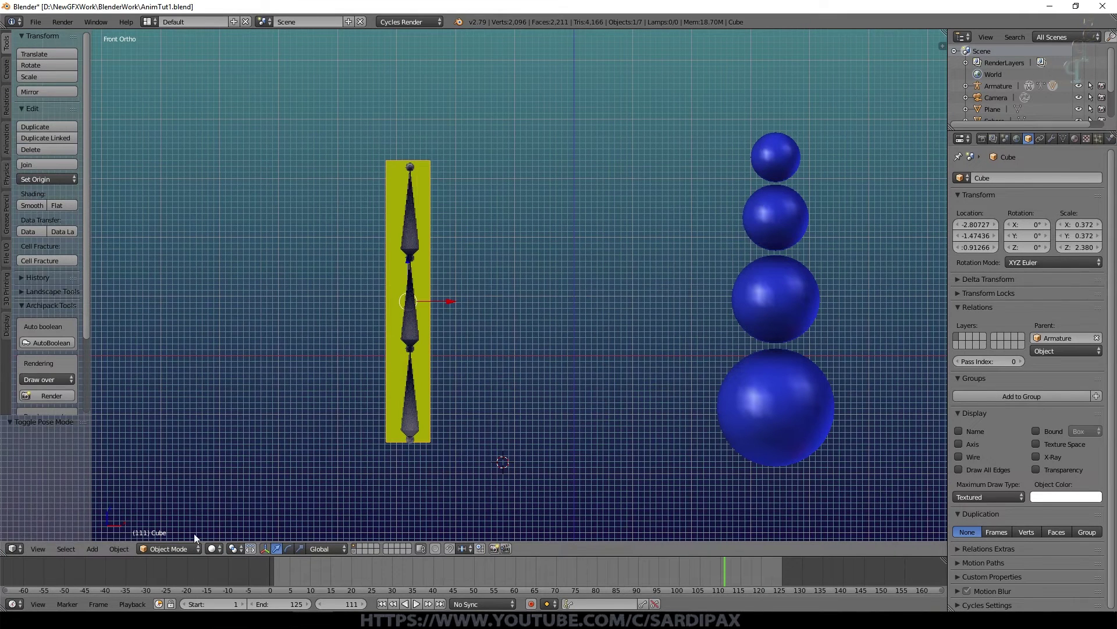
Enter Weight Paint mode and paint extra weight for the middle bone onto the block.
left_click(189, 558)
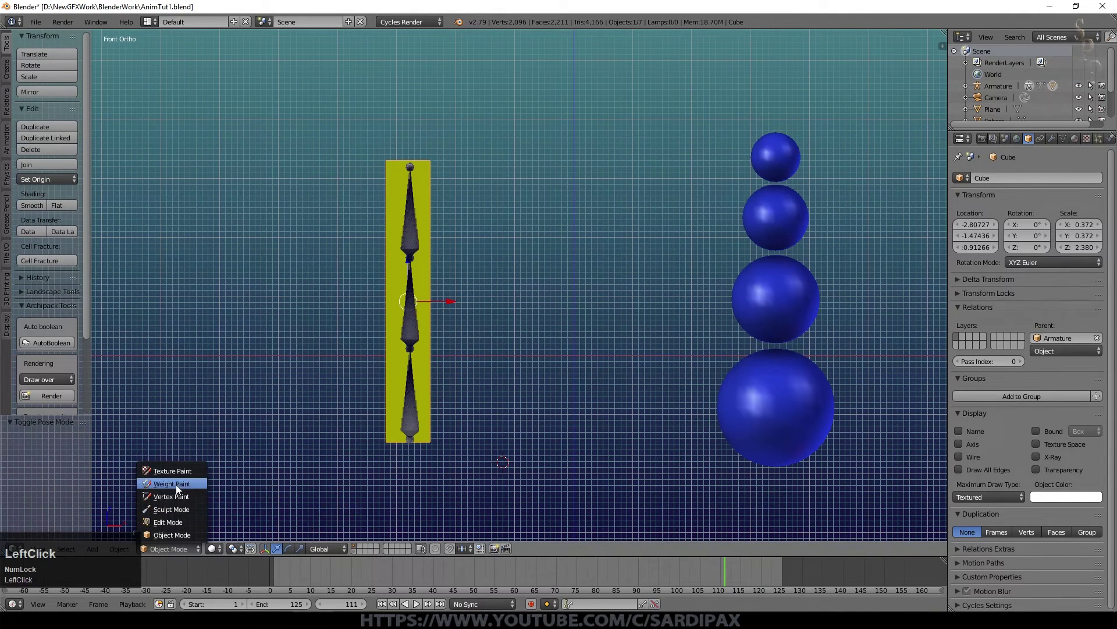
left_click(182, 492)
scroll("up", 3)
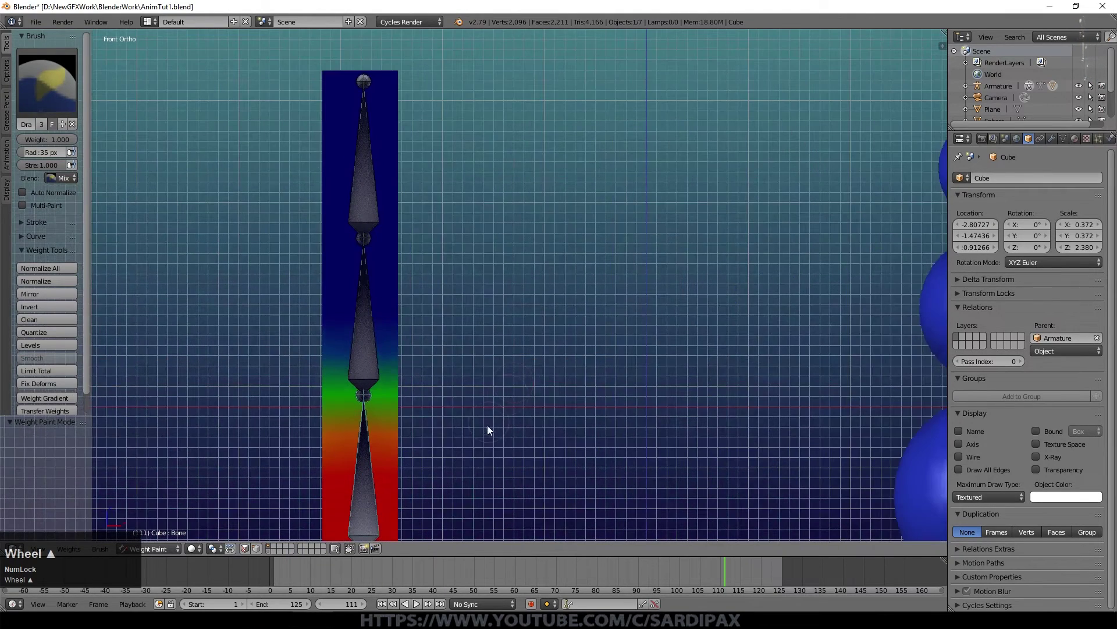
middle_click(498, 432)
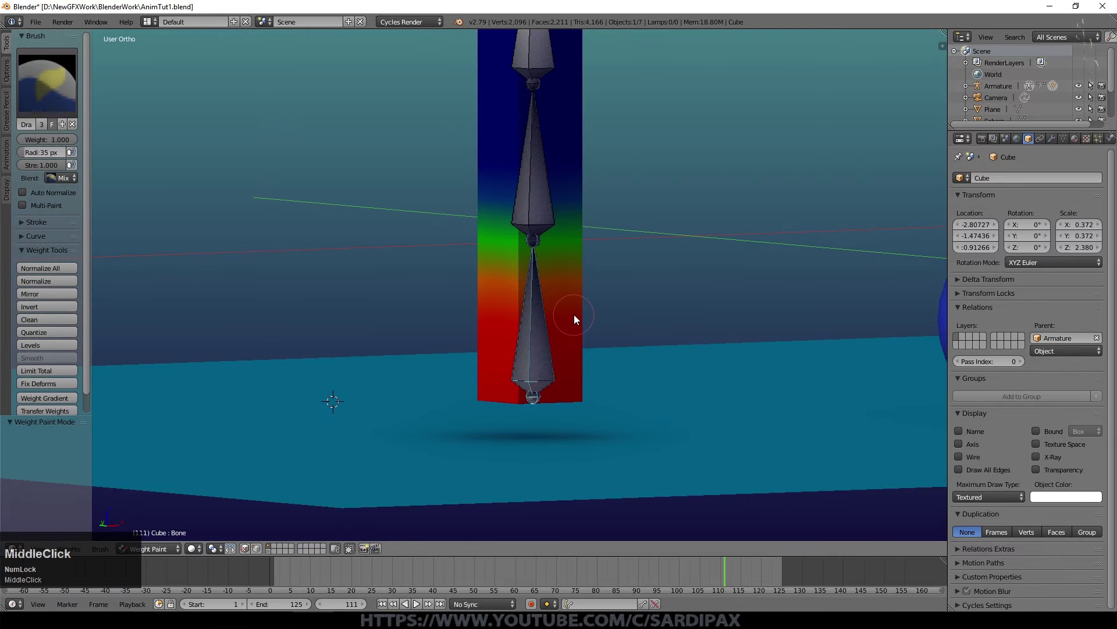
key("KP_1")
middle_click(498, 170)
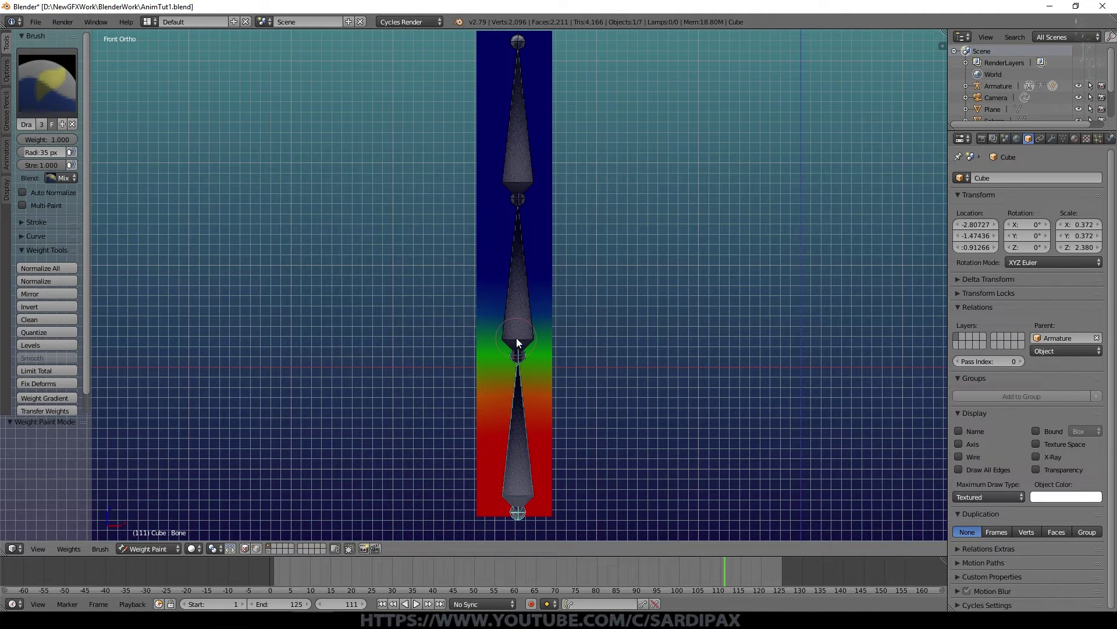
right_click(523, 338)
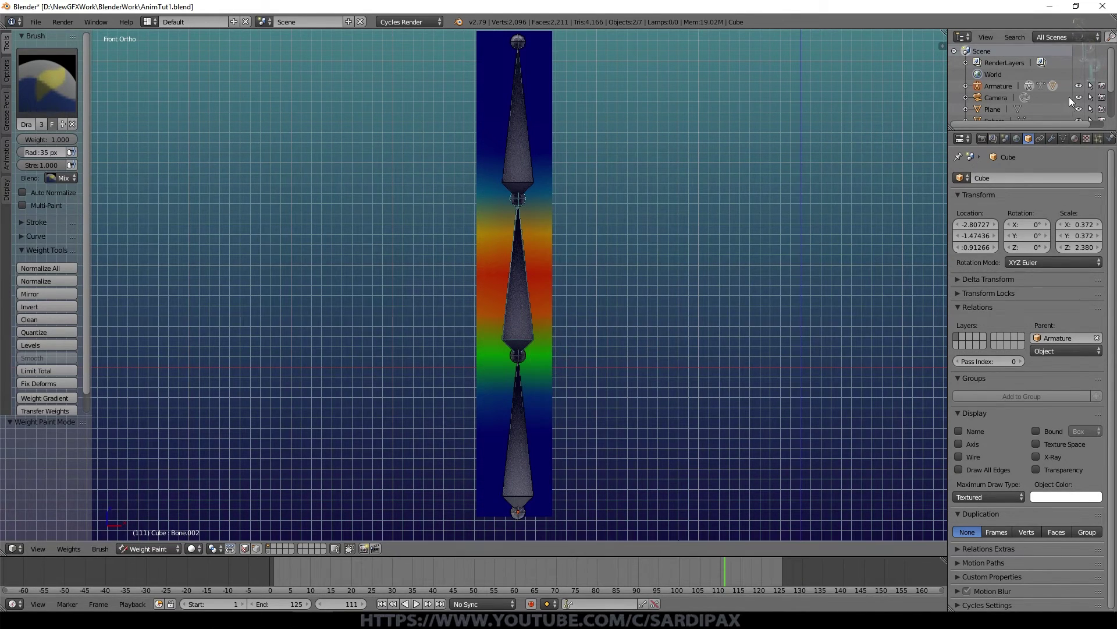
Return to Pose Mode and select a bone to pose.
left_click(50, 99)
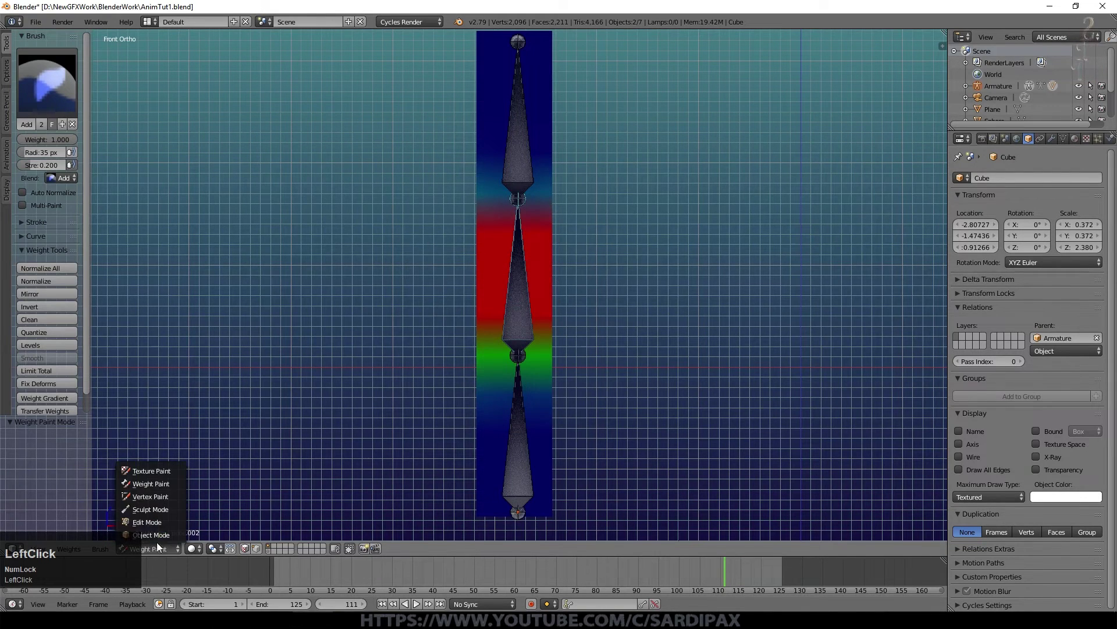
right_click(525, 323)
key("r")
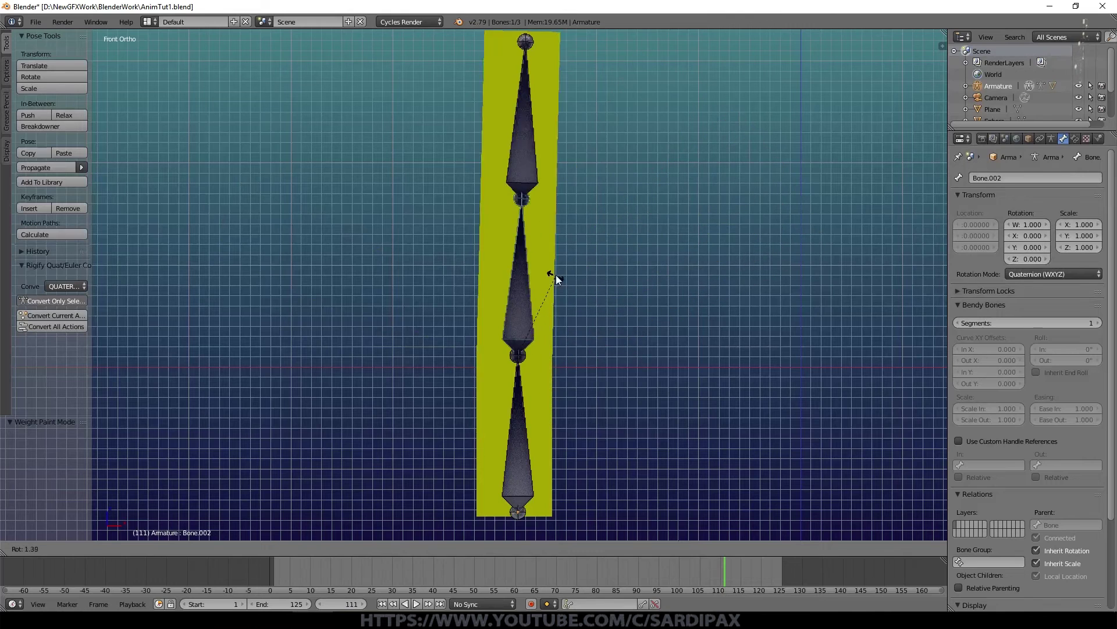
key("Escape")
right_click(525, 179)
key("r")
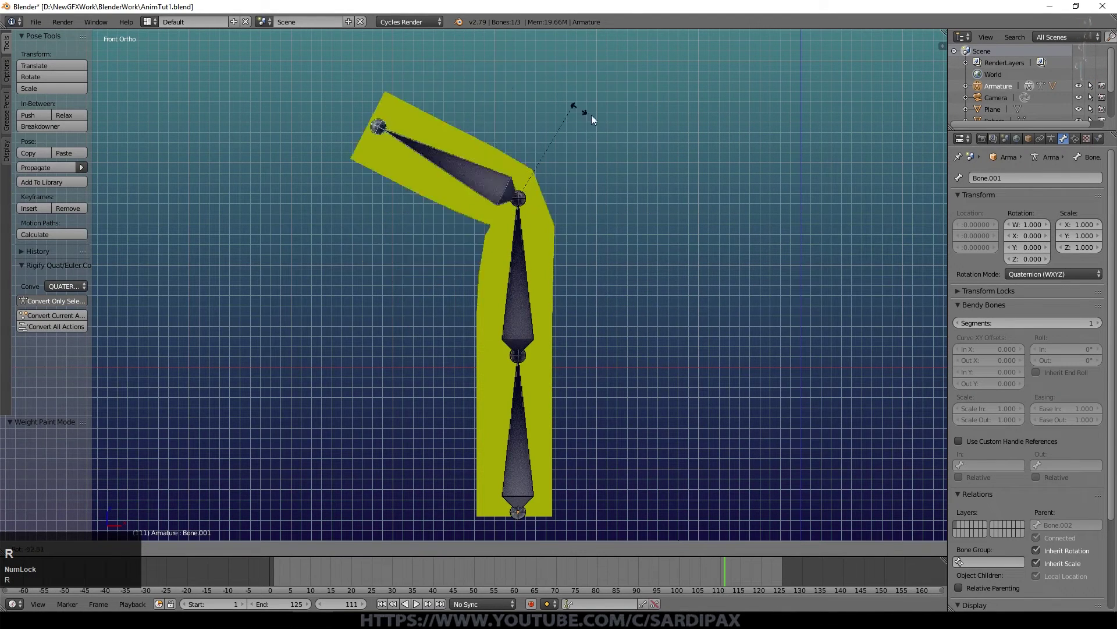
key("Escape")
middle_click(176, 232)
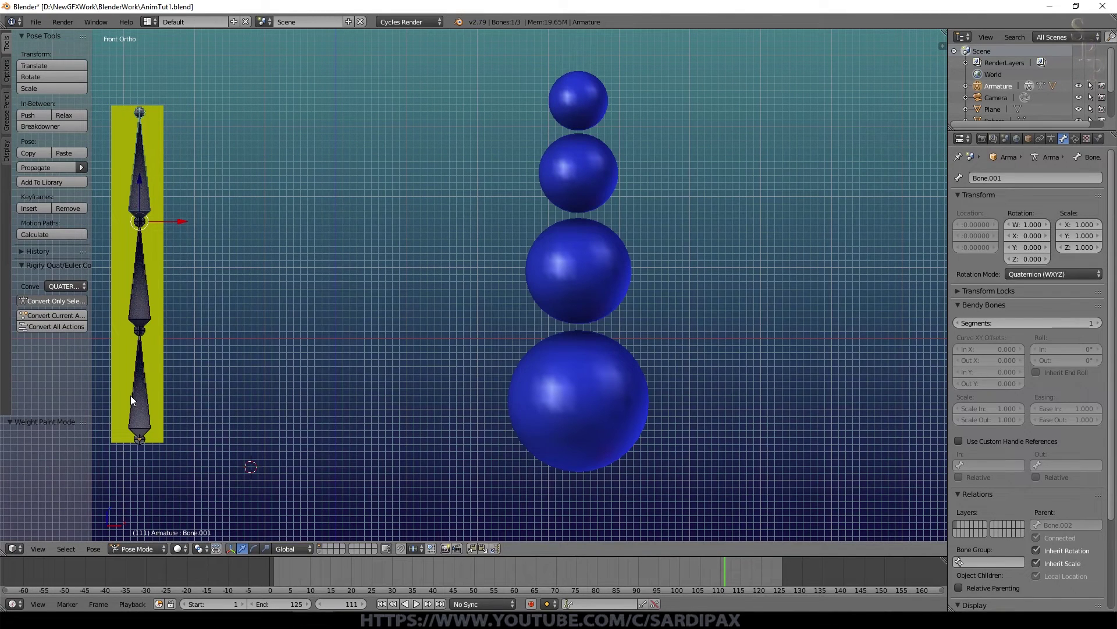
Join the four blue spheres into one object and confirm they move together.
right_click(541, 424)
right_click(592, 278)
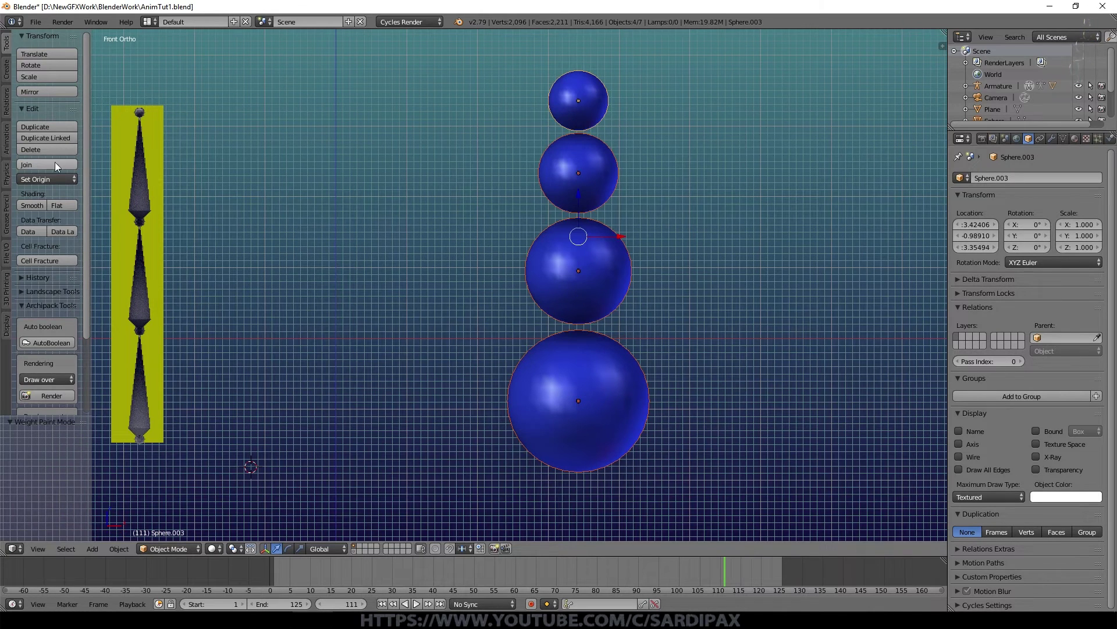
left_click(53, 169)
right_click(591, 393)
key("g")
key("Escape")
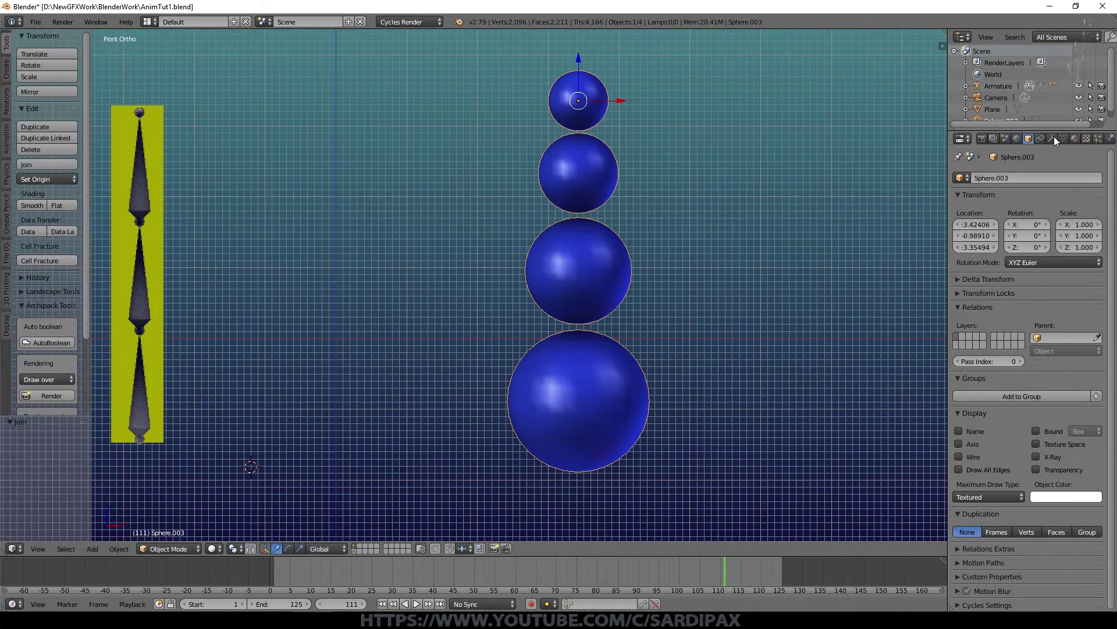
Add a single-bone armature and place it at the base of the sphere stack.
key("shift+a")
left_click(528, 365)
left_click(1052, 139)
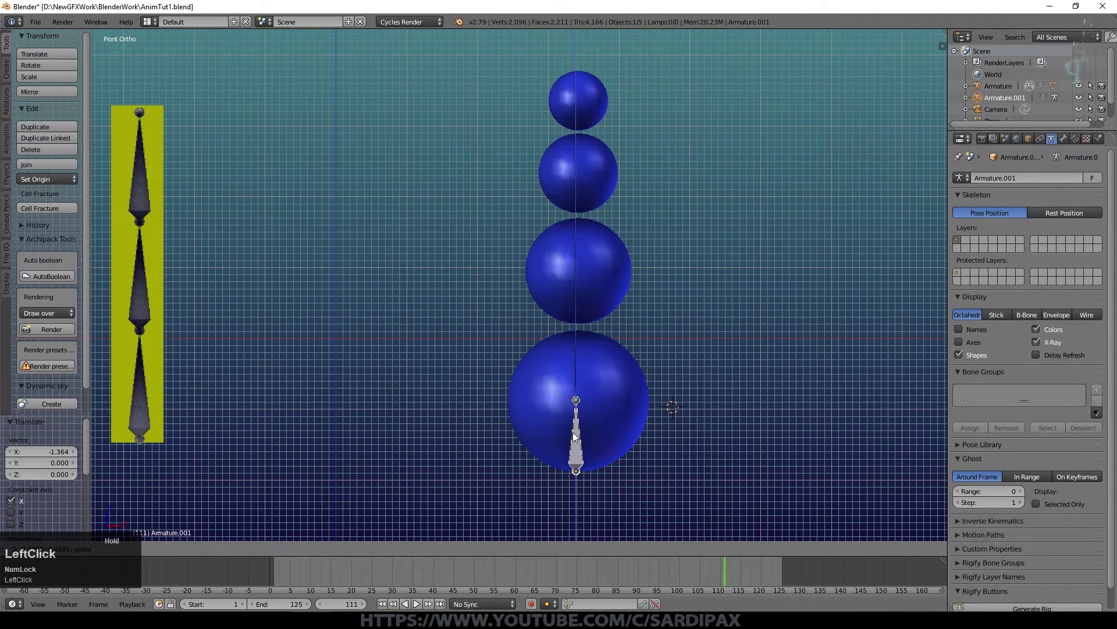
Set the first bone's tip at the bottom sphere's top and extrude two more bones upward.
key("Tab")
right_click(579, 395)
left_click(578, 355)
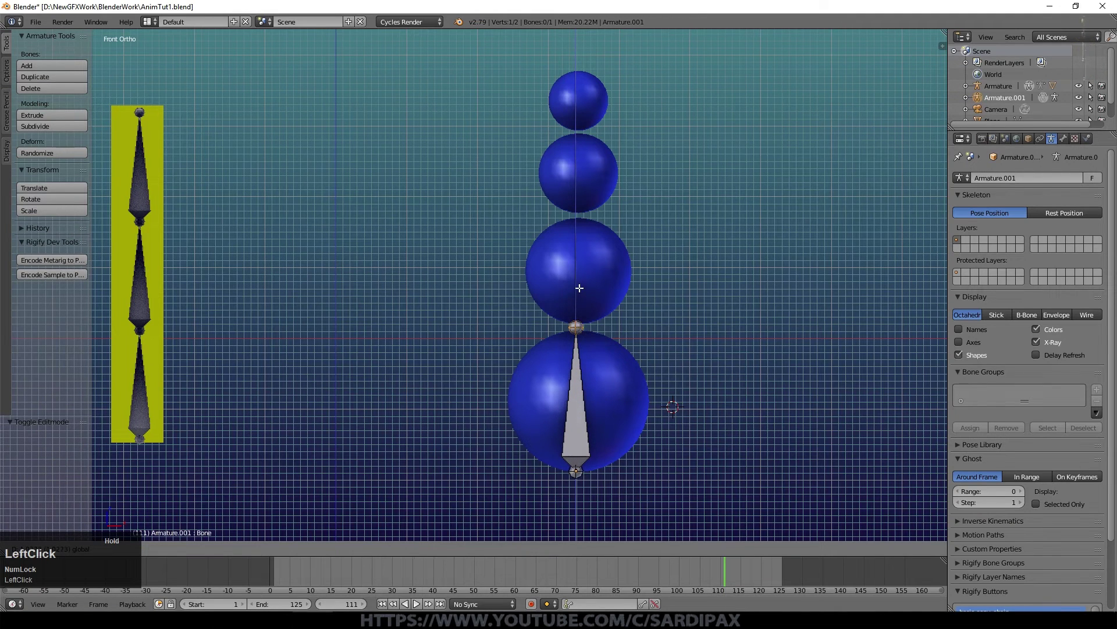
key("e")
left_click(580, 283)
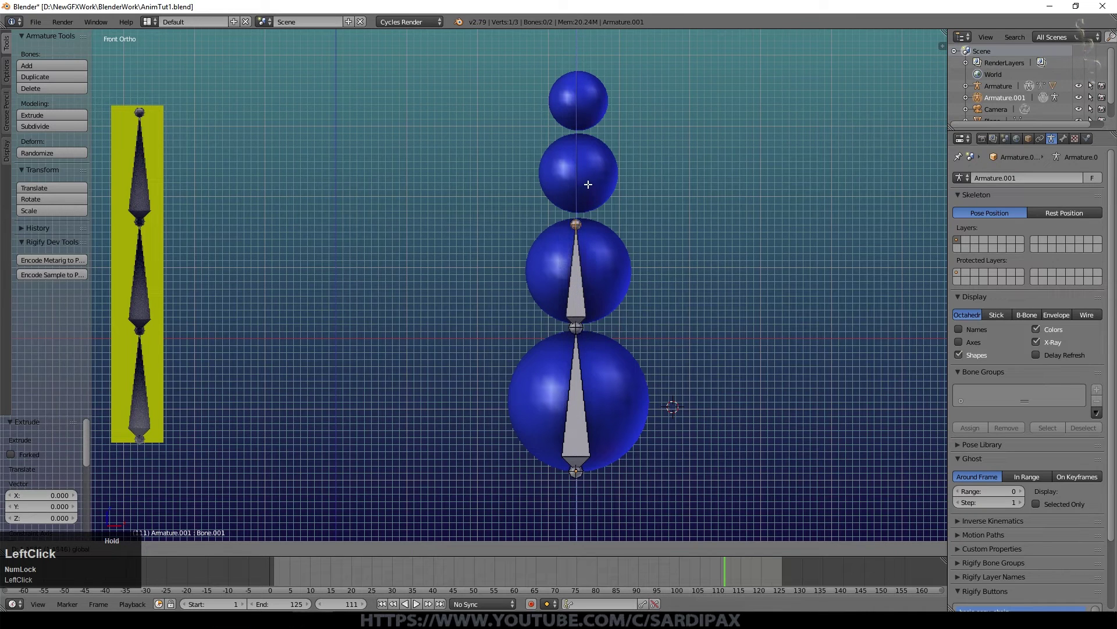
key("e")
left_click(588, 173)
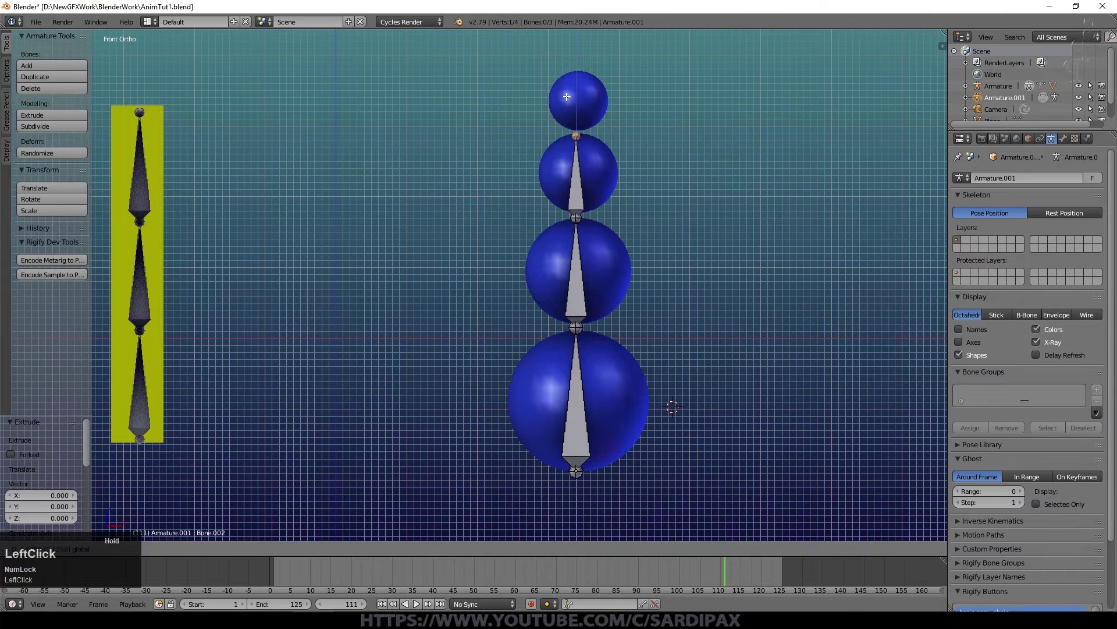
Extrude a fourth bone into the top sphere and centre the armature from top view.
key("e")
left_click(609, 124)
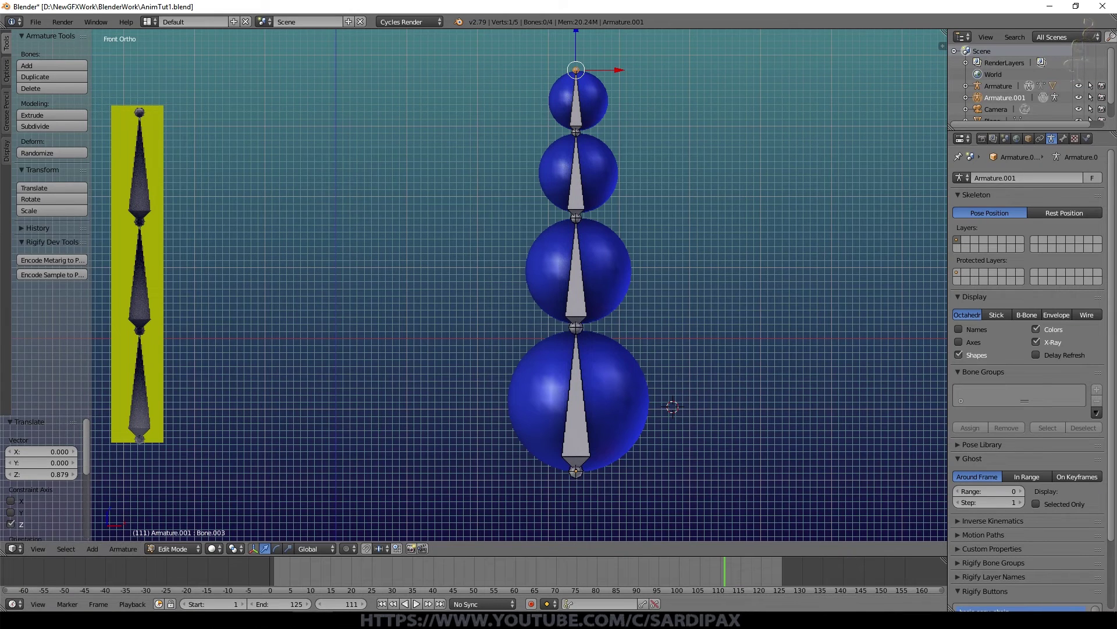
key("KP_7")
key("Tab")
left_click(580, 270)
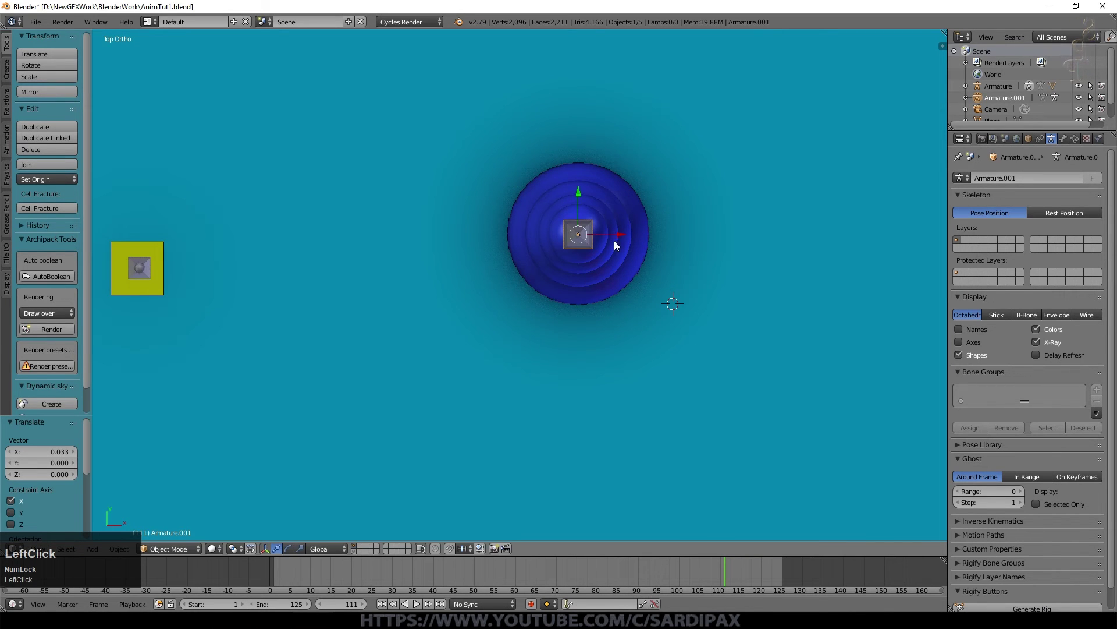
Parent the merged spheres to Armature.001 with automatic weights and enter Pose Mode.
key("KP_1")
right_click(625, 255)
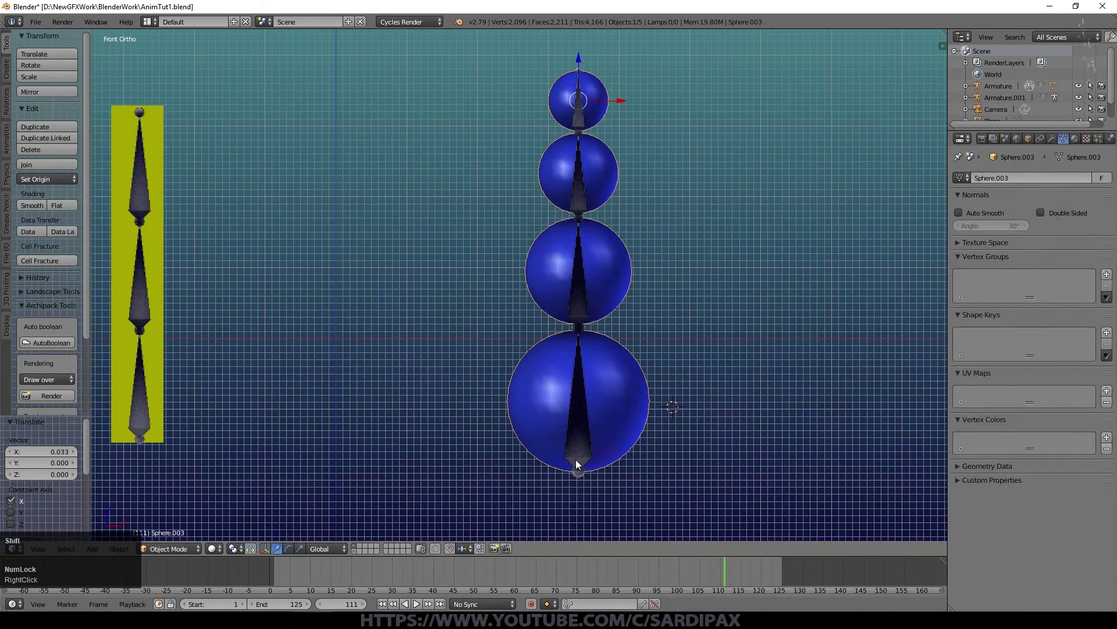
right_click(583, 457)
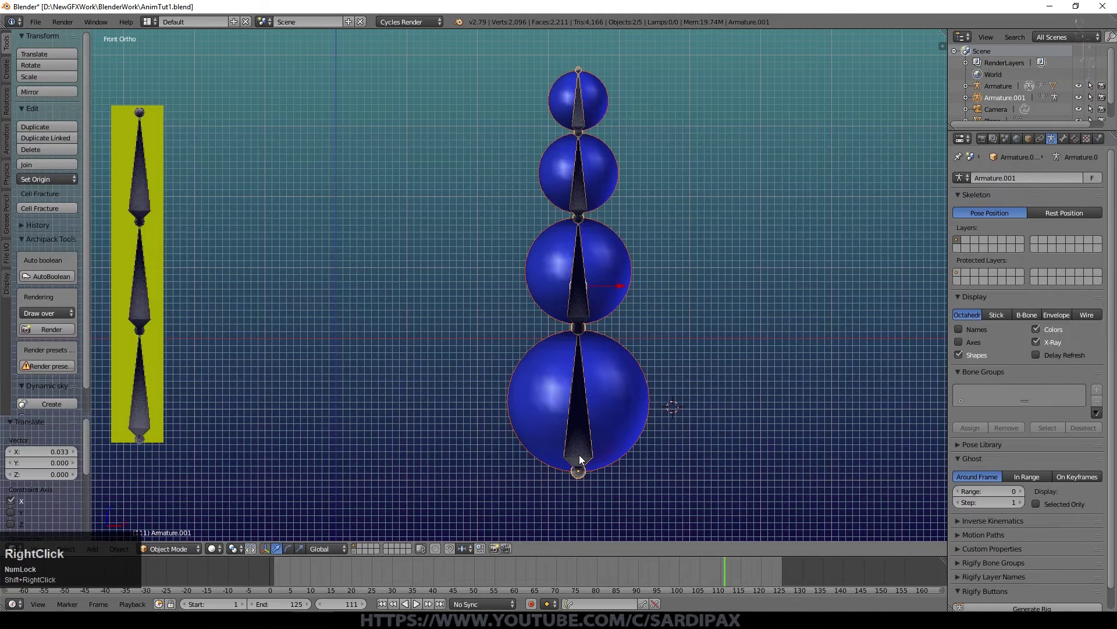
key("ctrl+p")
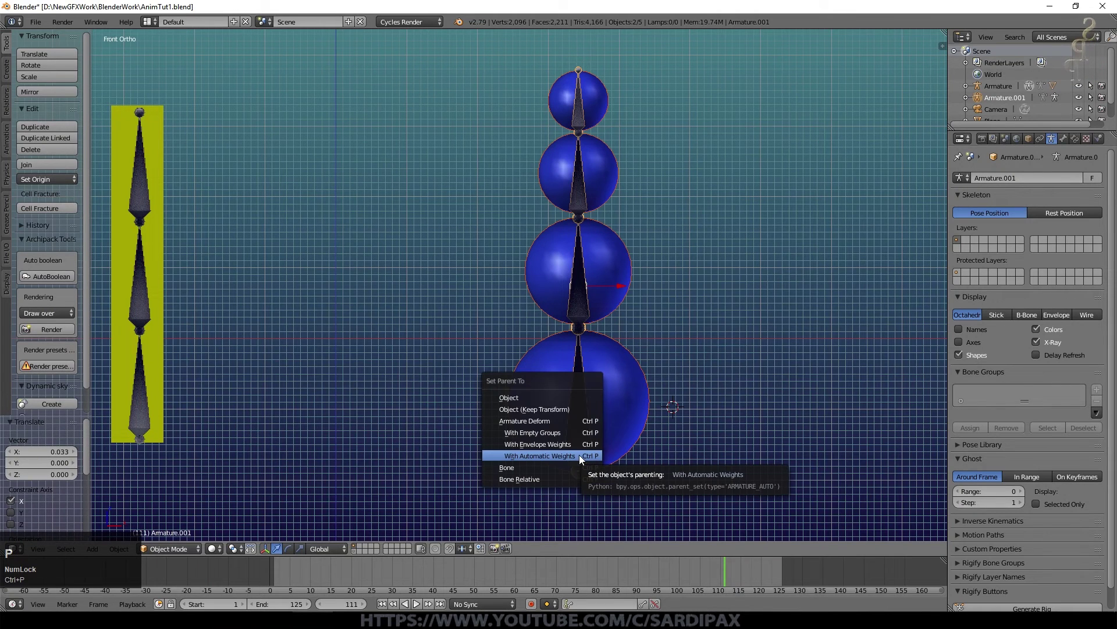
left_click(583, 458)
right_click(585, 275)
left_click(188, 551)
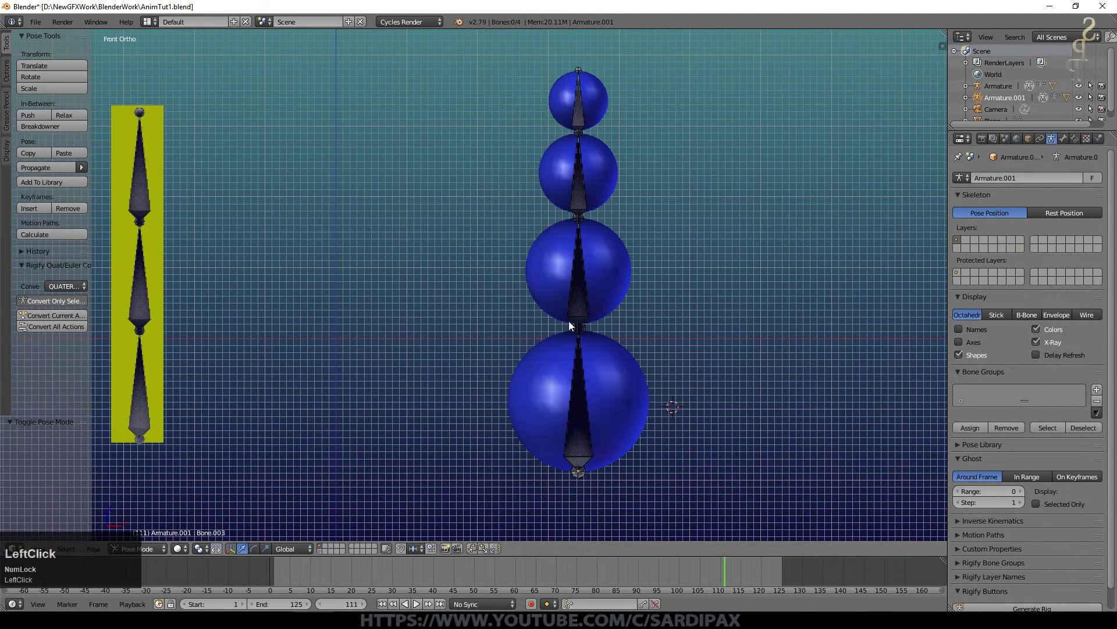
Test-rotate several bones in the new chain to confirm the spheres bend, cancelling each rotation.
right_click(586, 302)
key("r")
key("Escape")
right_click(580, 185)
key("r")
key("Escape")
right_click(586, 109)
key("r")
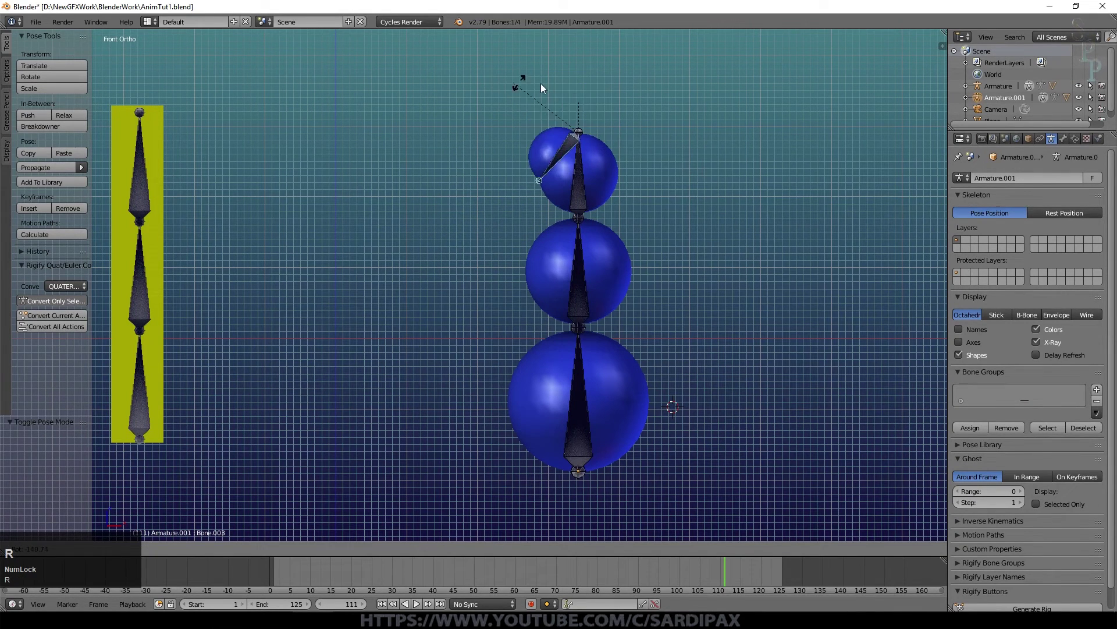
key("Escape")
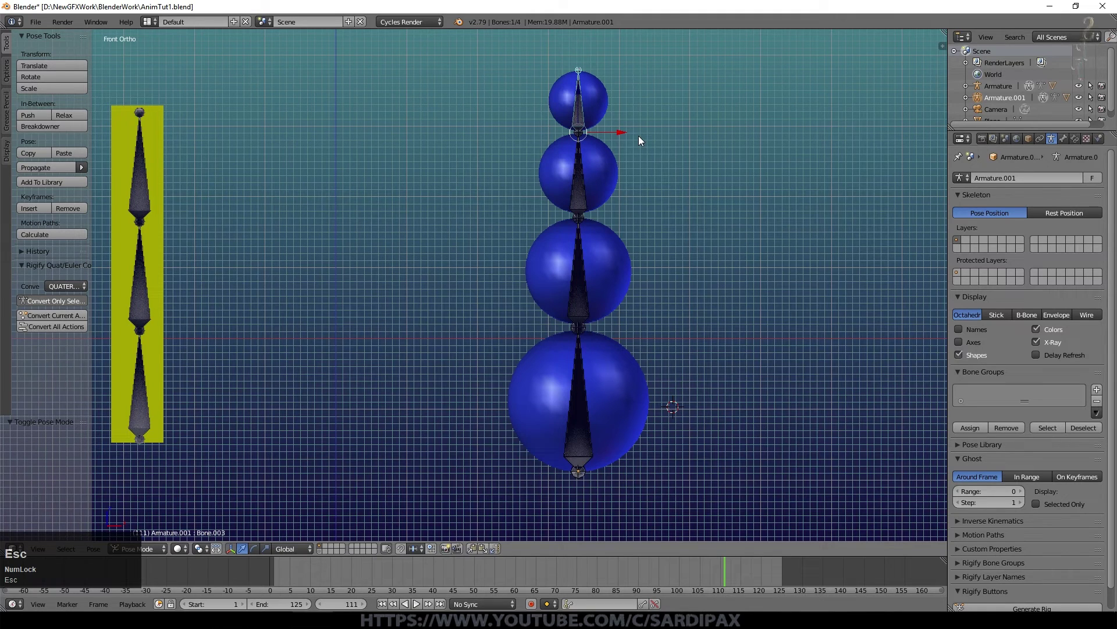
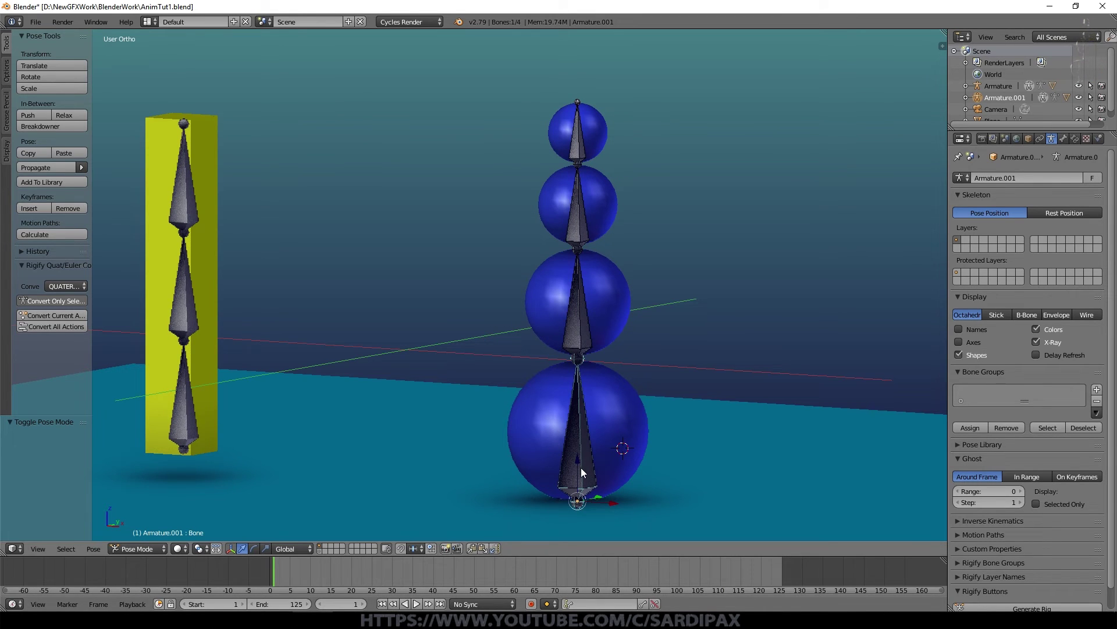
Keyframe the whole character's straight pose at frame 1.
key("i")
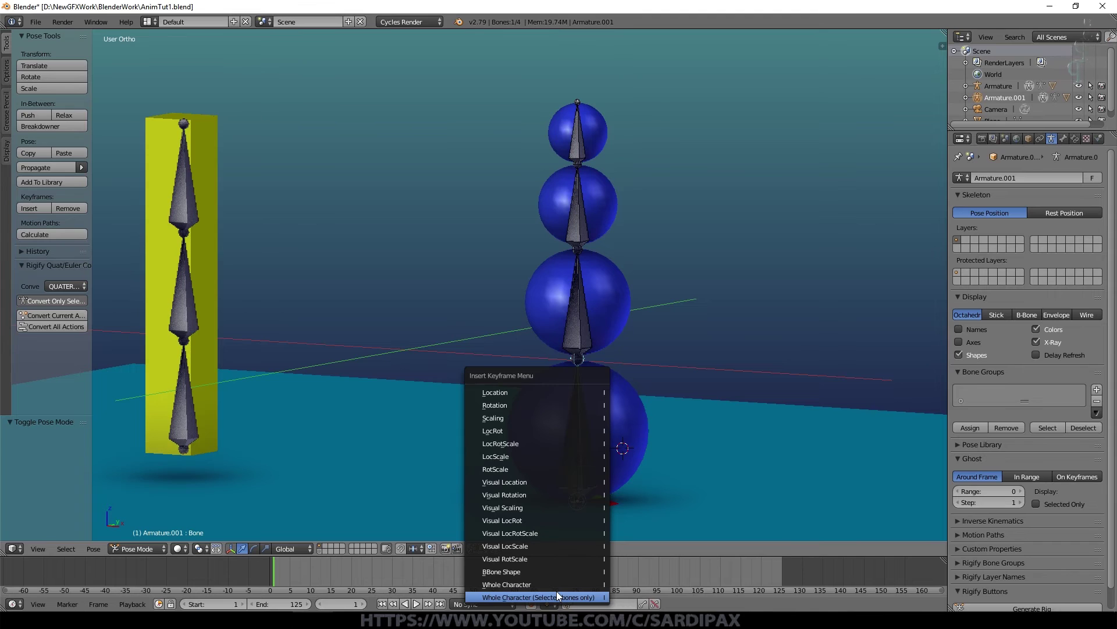
right_click(604, 454)
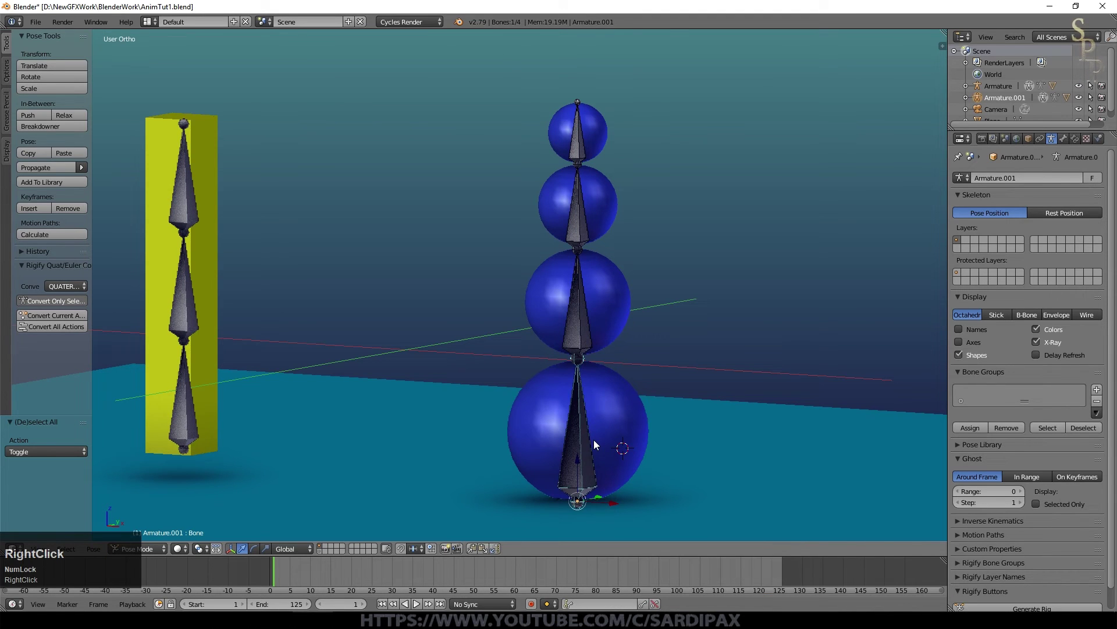
key("i")
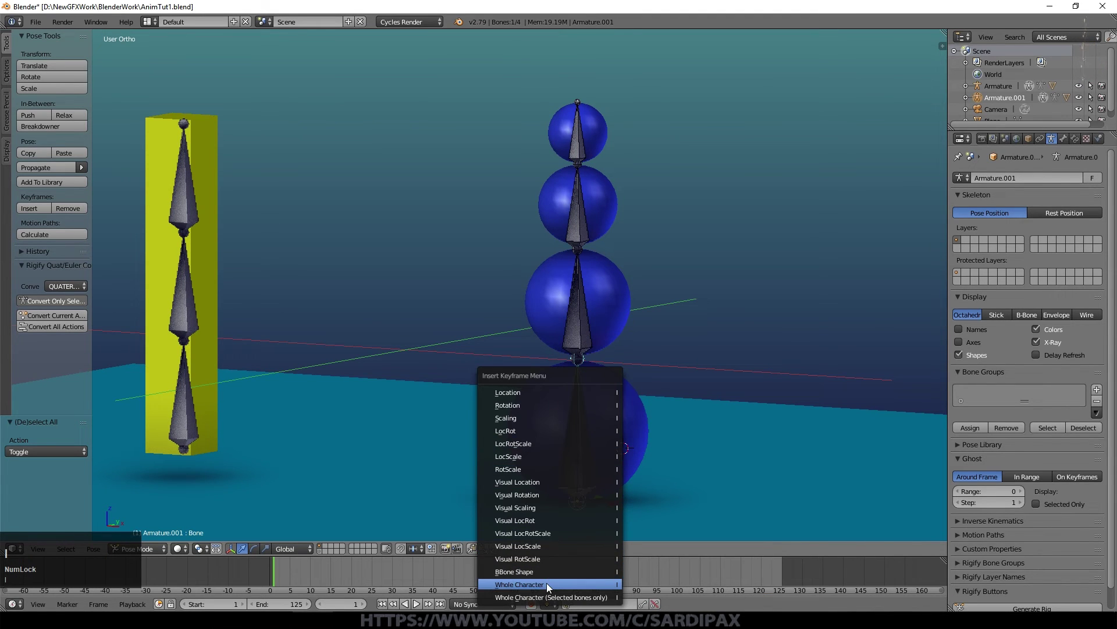
left_click(551, 586)
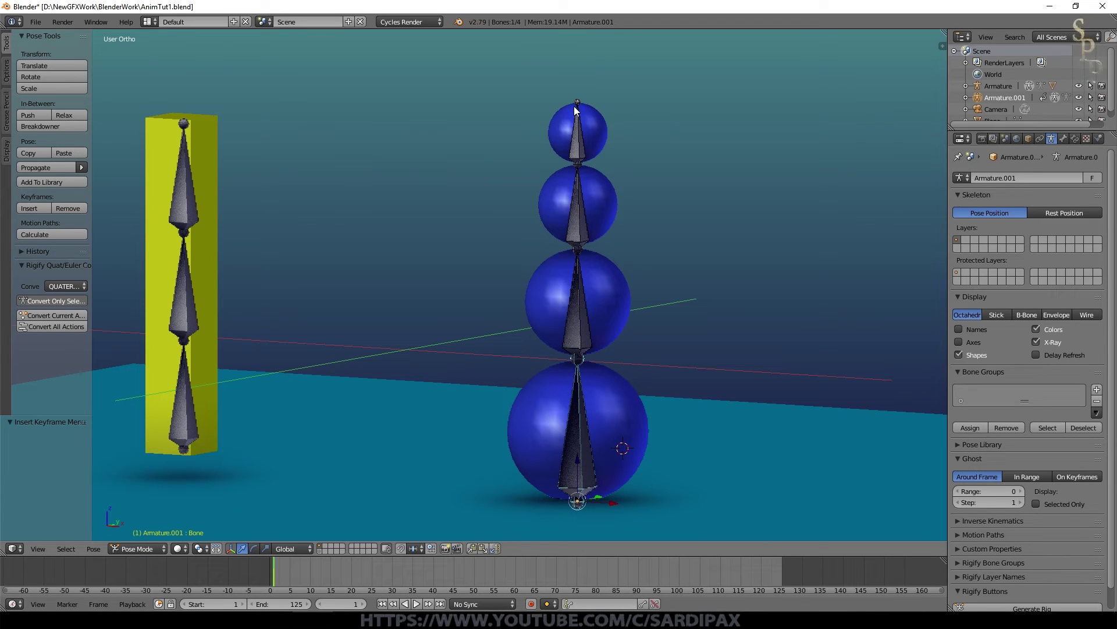
Bend three bones of the chain around frame 25 and keyframe the bent pose for the whole character.
left_click(384, 577)
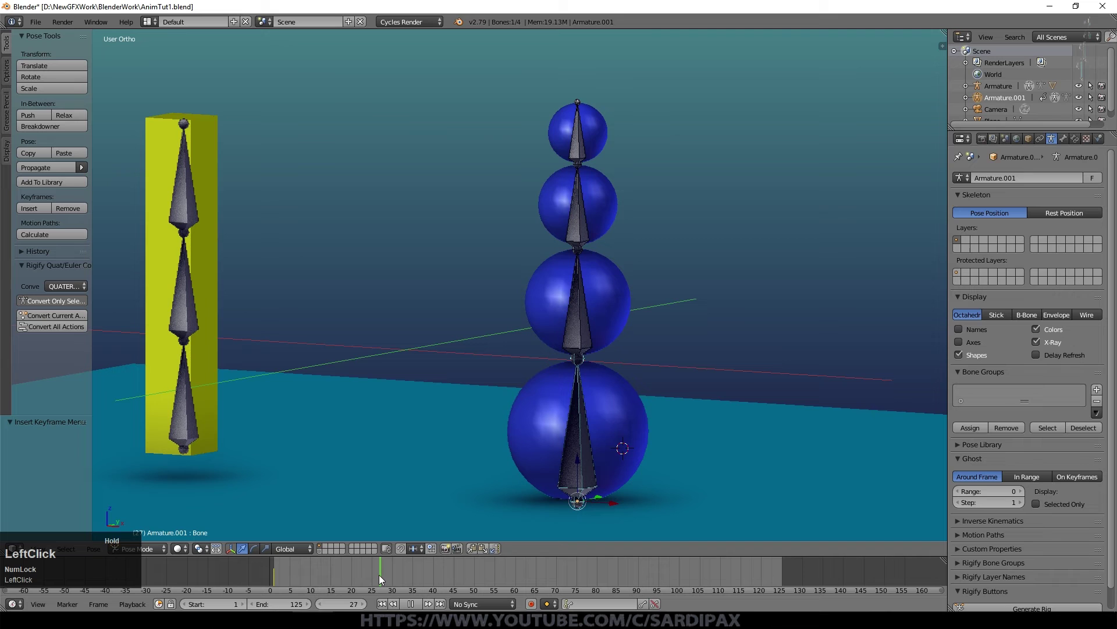
right_click(584, 343)
key("r")
left_click(681, 341)
right_click(645, 243)
key("r")
left_click(679, 187)
right_click(588, 161)
key("r")
left_click(891, 319)
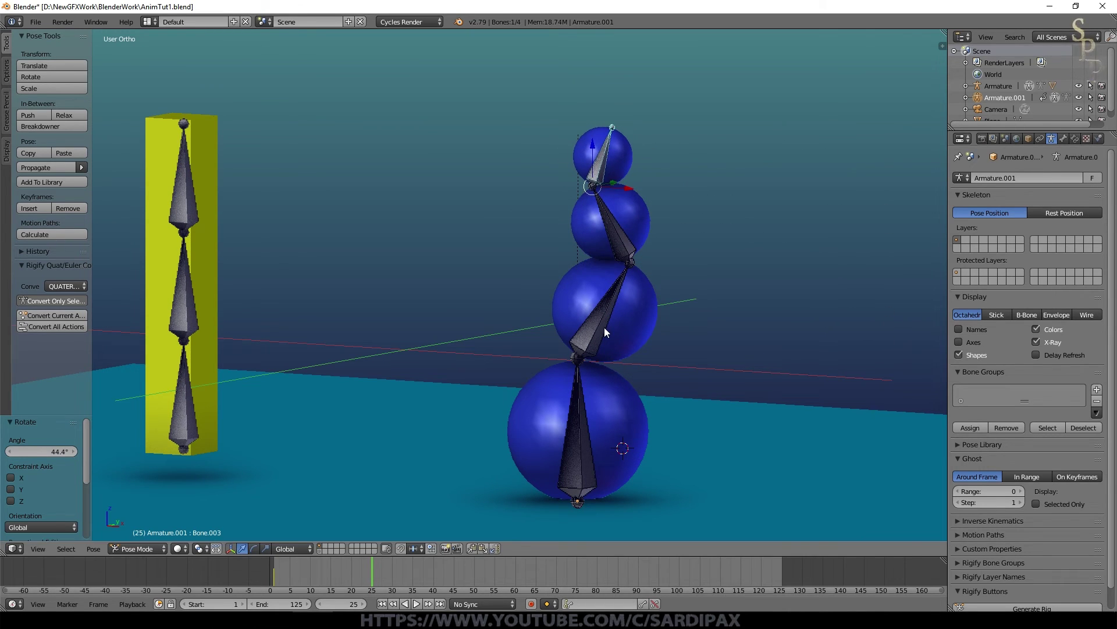
key("i")
left_click(610, 335)
Straighten the bones again at frame 50, keyframe that pose and play the animation.
left_click(481, 580)
right_click(591, 335)
key("r")
left_click(576, 304)
right_click(462, 337)
key("r")
right_click(585, 175)
left_click(459, 188)
key("r")
right_click(594, 221)
left_click(650, 249)
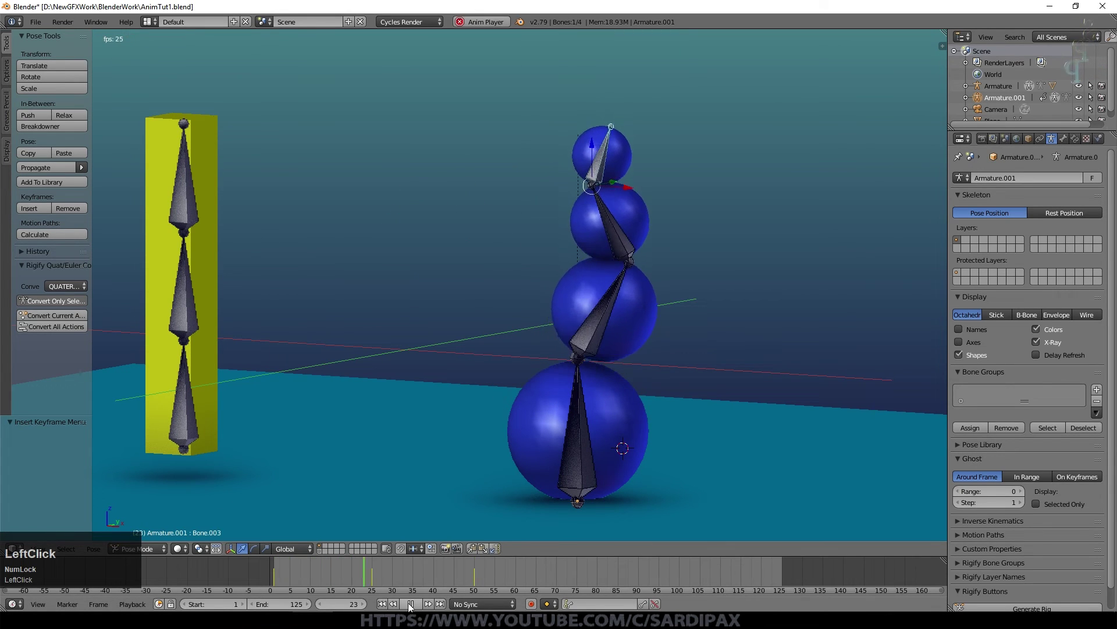
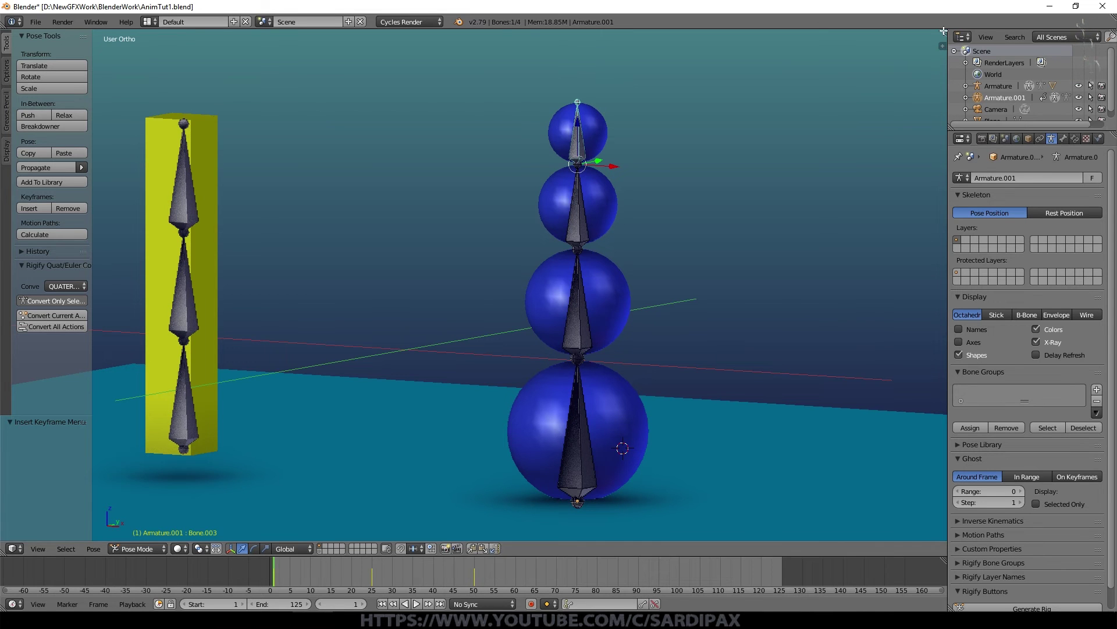
Show a Dope Sheet above the viewport and duplicate all keyframes 50 frames later.
left_click(945, 25)
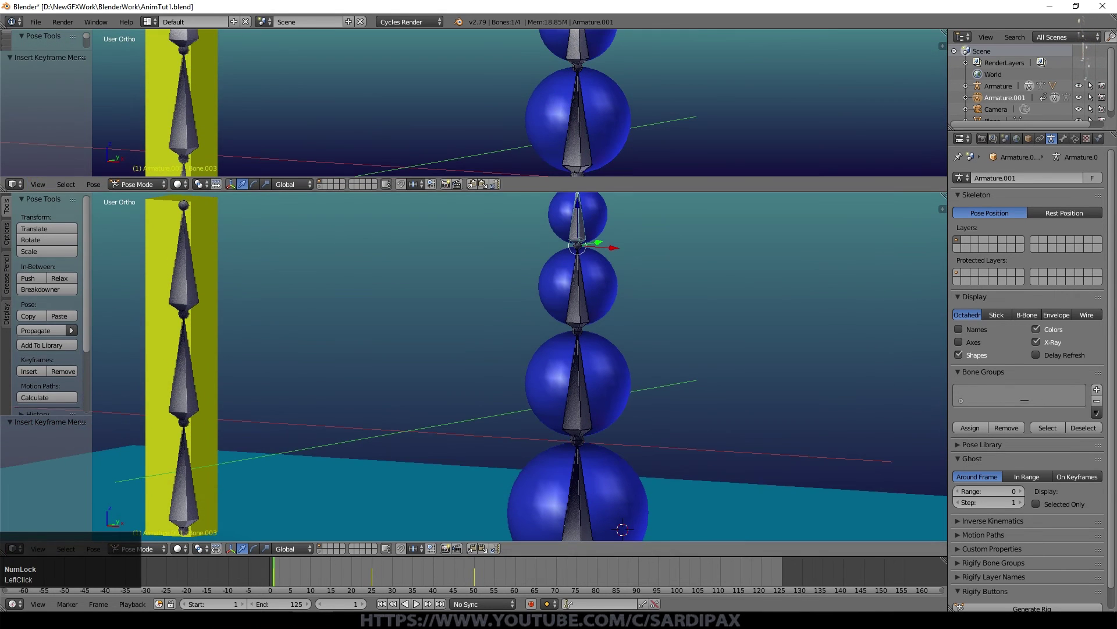
left_click(18, 193)
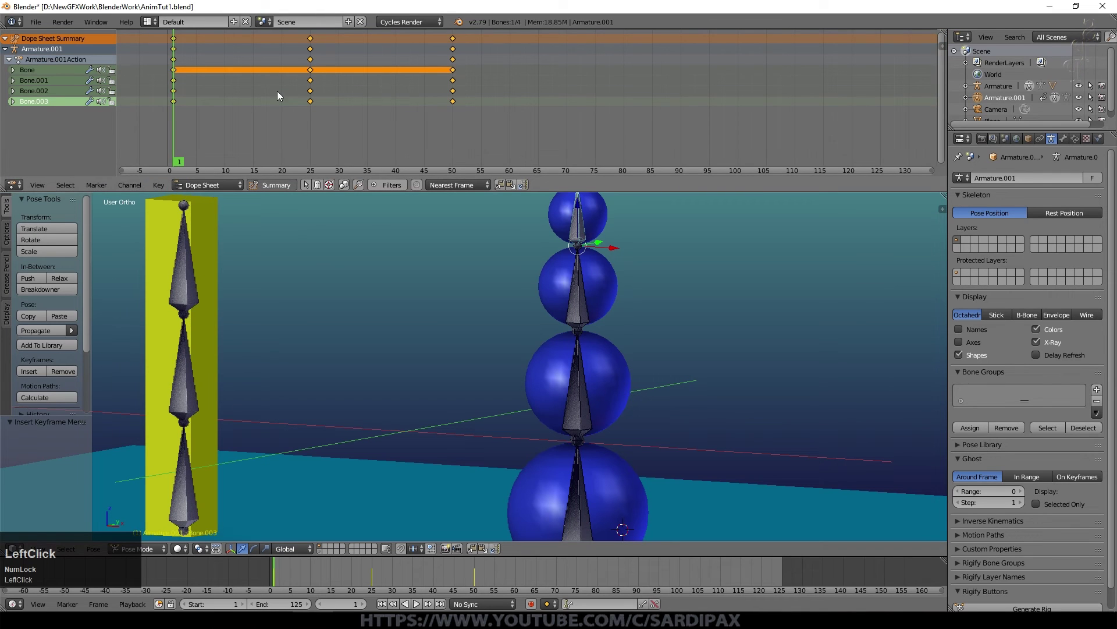
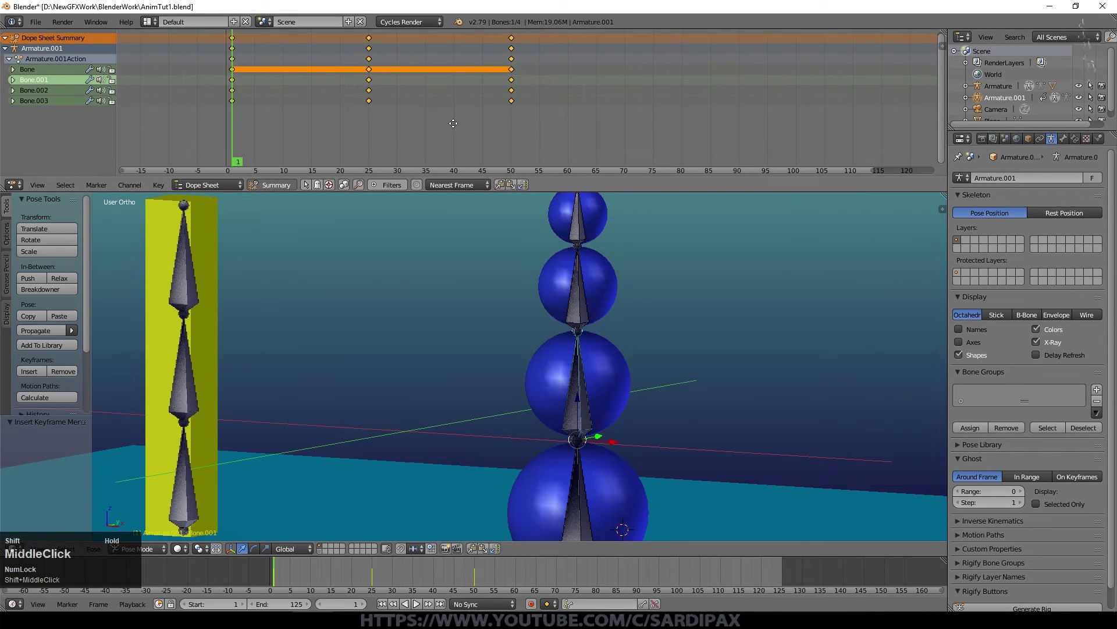
scroll("up", 3)
key("a")
key("a")
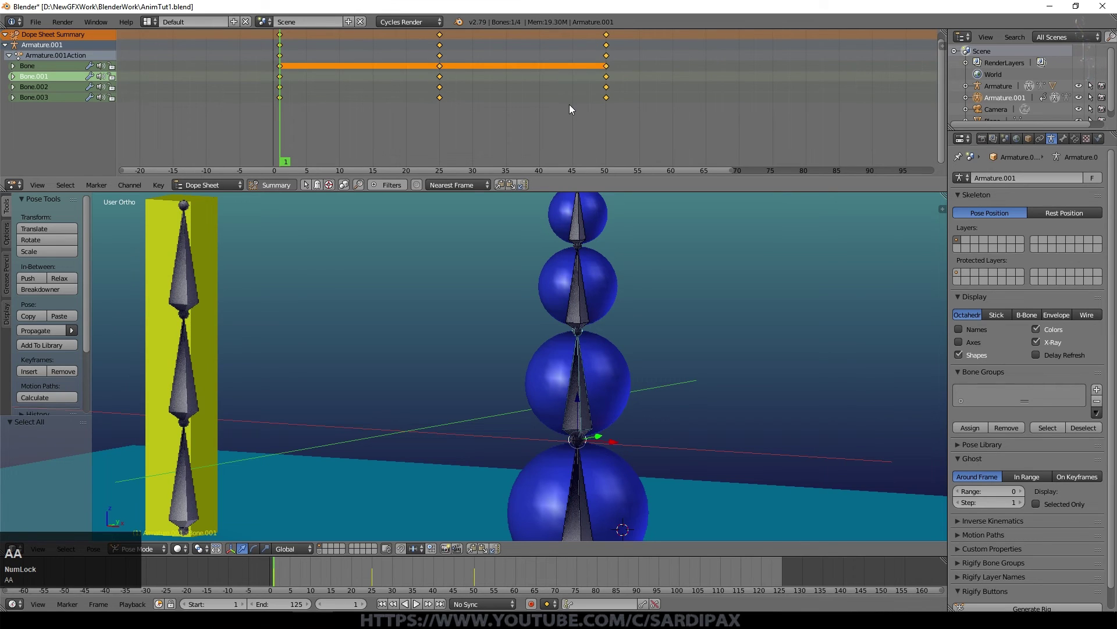
left_click(570, 114)
key("shift+d")
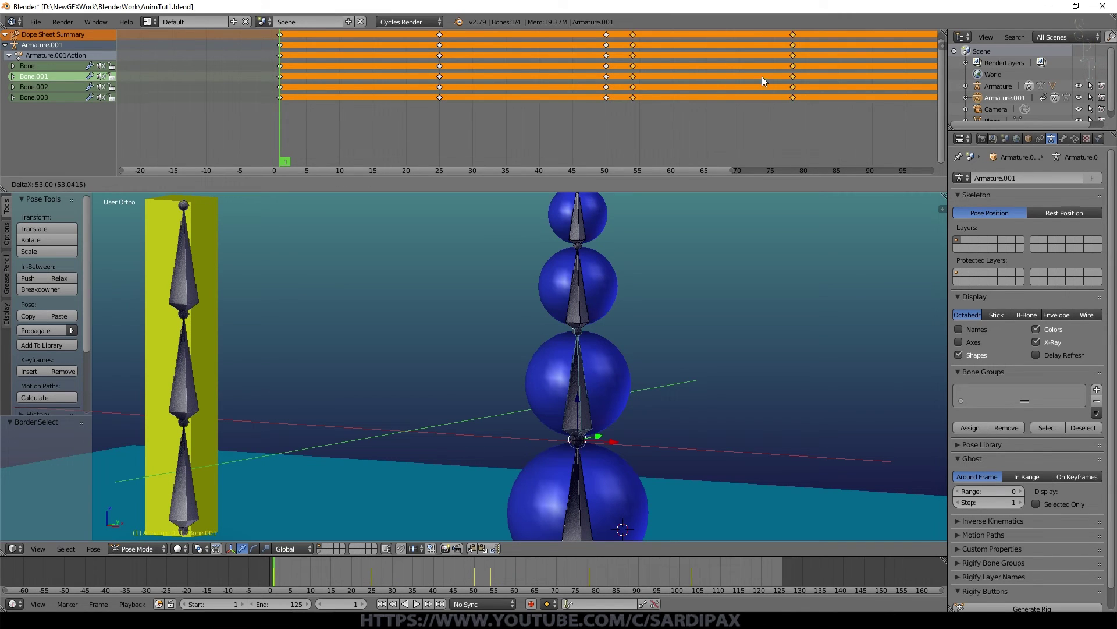
left_click(900, 76)
Play the extended 100-frame animation and stop back at frame 1.
scroll("down", 3)
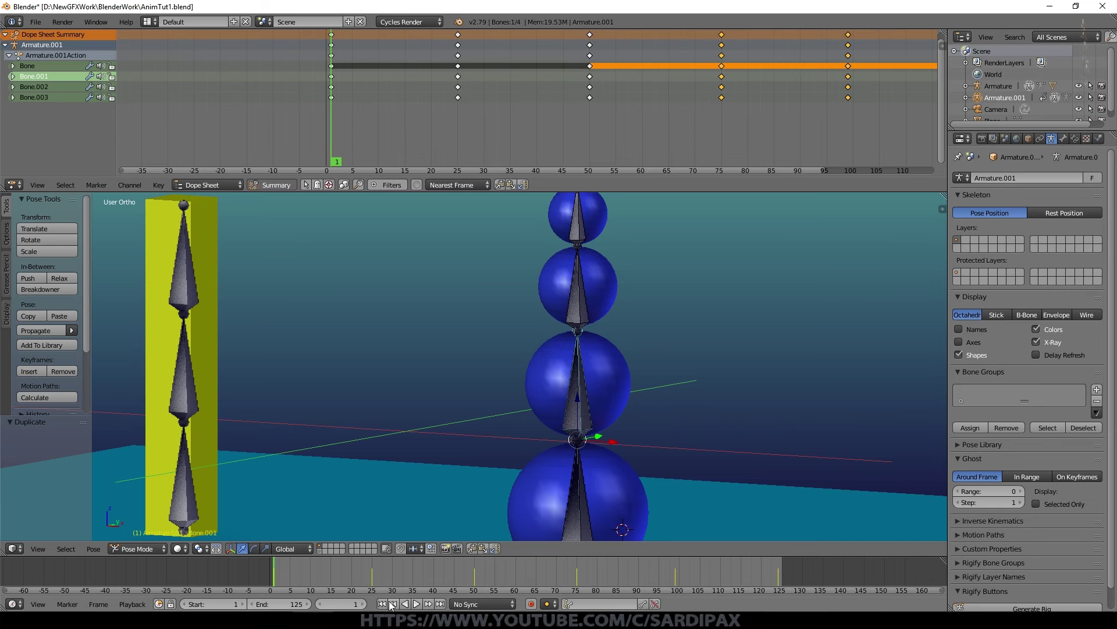
left_click(386, 605)
scroll("down", 3)
scroll("up", 3)
left_click(420, 602)
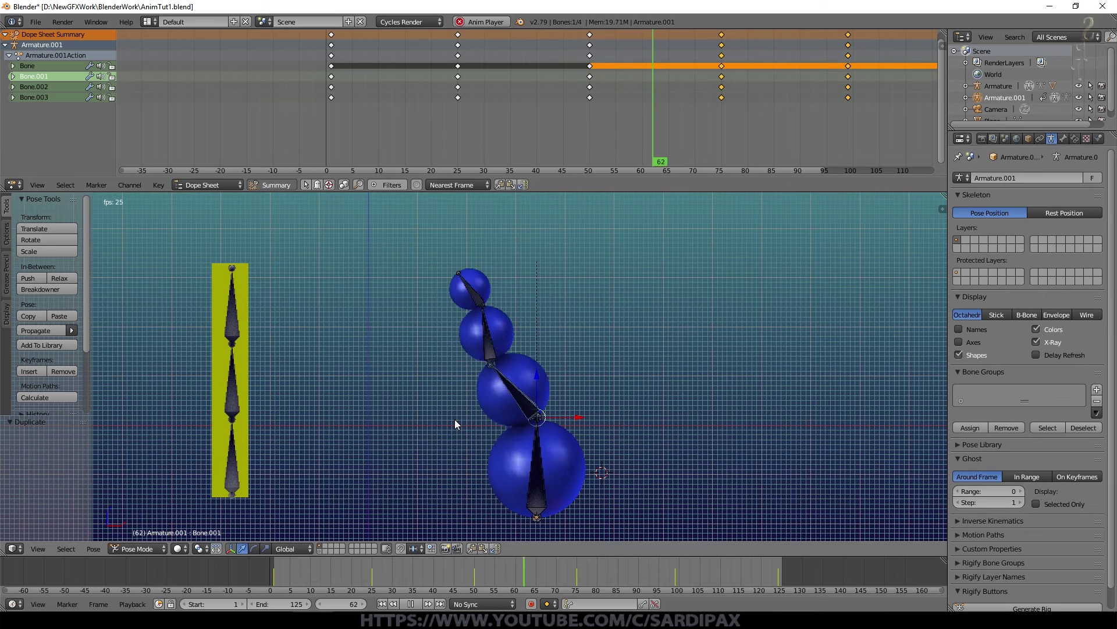
left_click(418, 605)
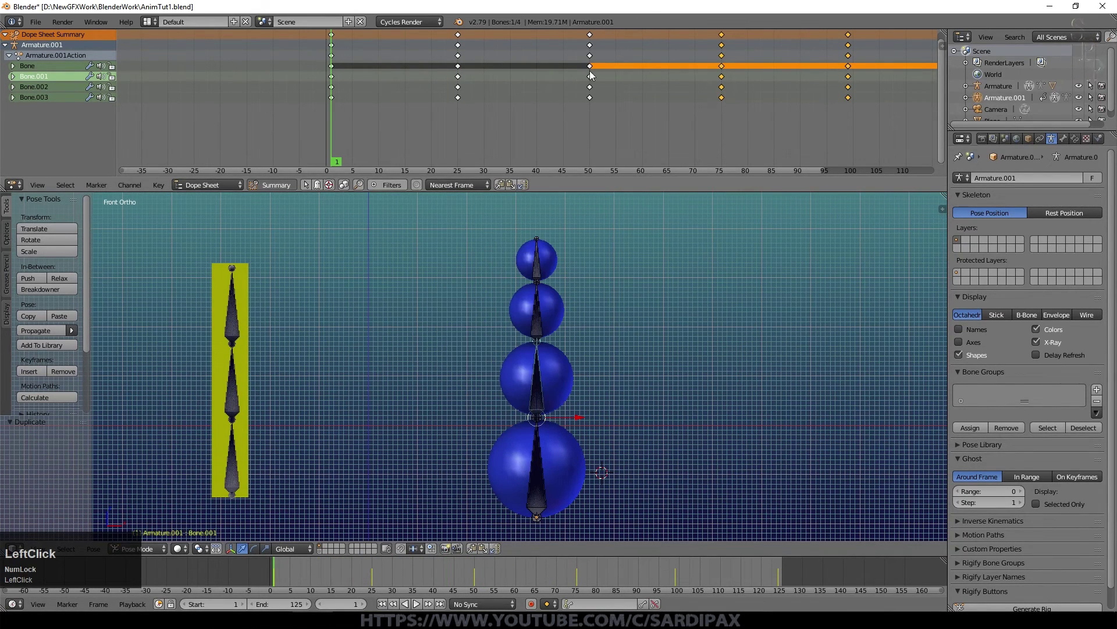
Shift individual bones' keyframes in time to stagger the bend, play it, then delete the keys.
right_click(592, 72)
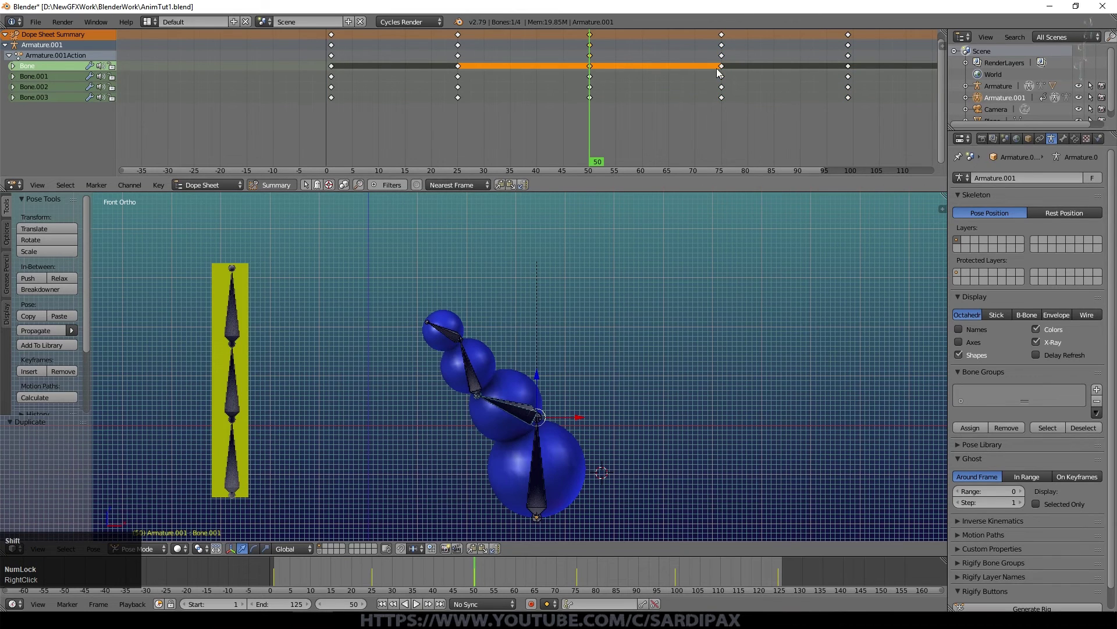
right_click(725, 106)
key("g")
left_click(702, 98)
right_click(854, 88)
key("g")
left_click(798, 89)
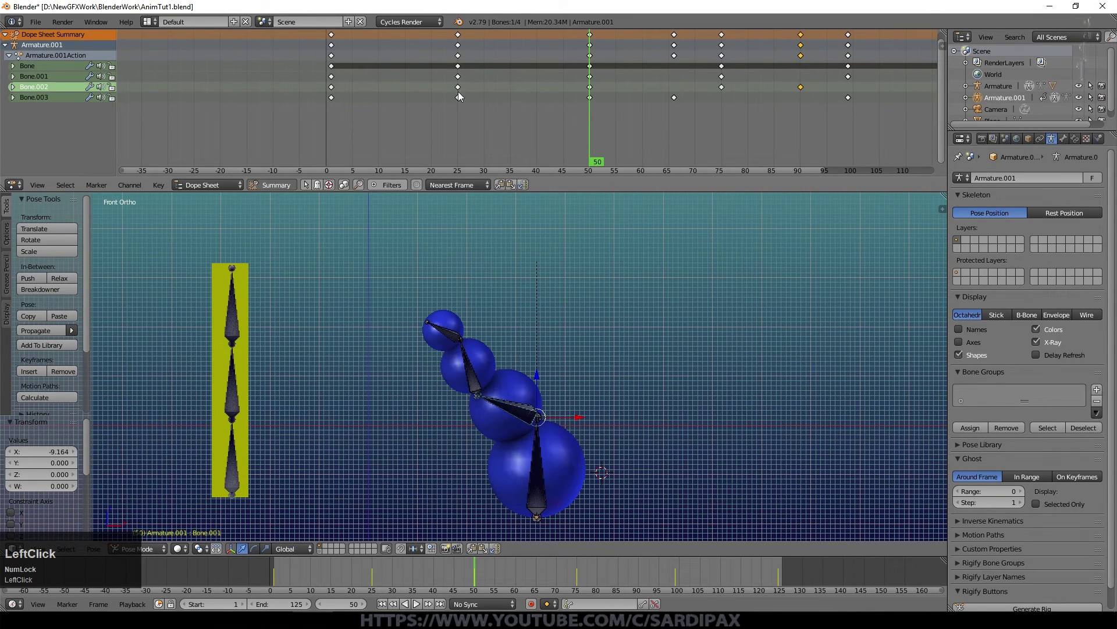
right_click(463, 92)
key("g")
left_click(541, 104)
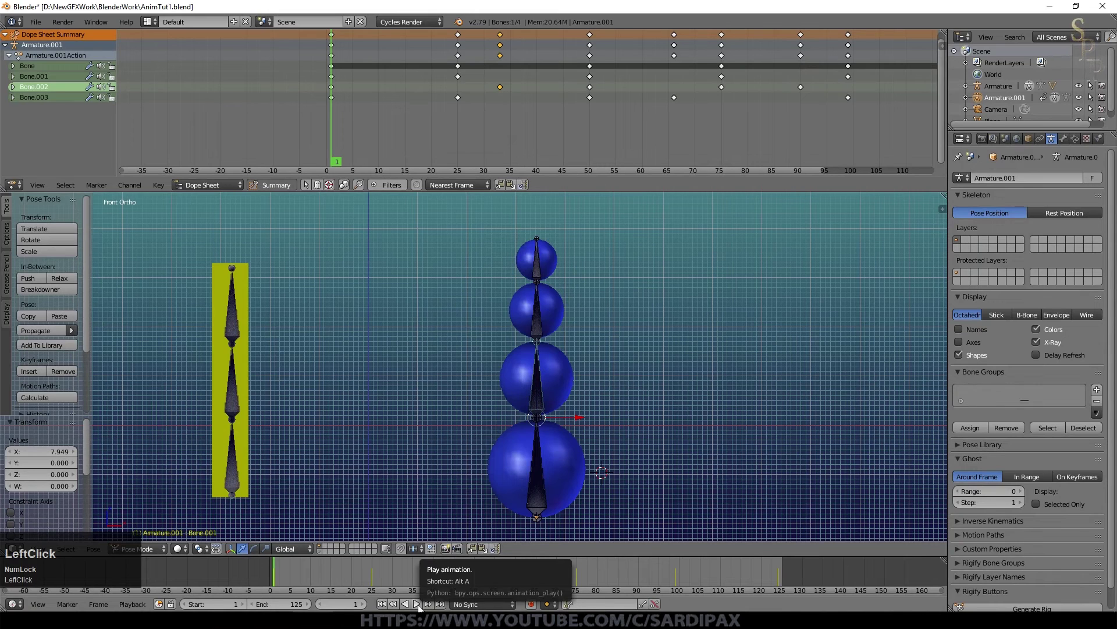
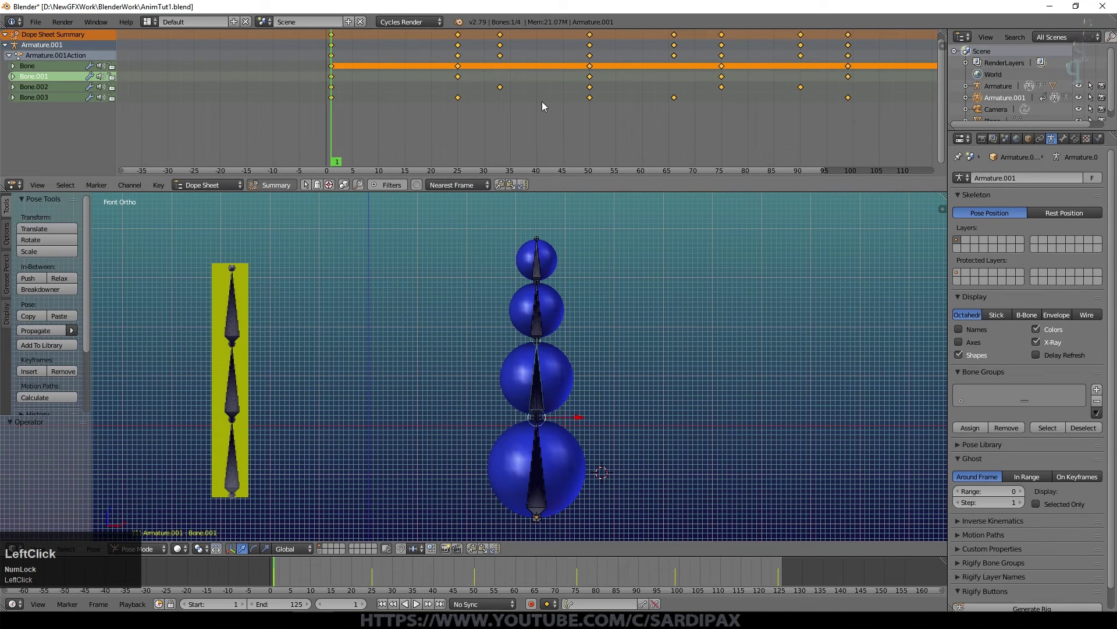
key("Delete")
Confirm deleting all keyframes and join the areas back into one 3D viewport.
left_click(549, 103)
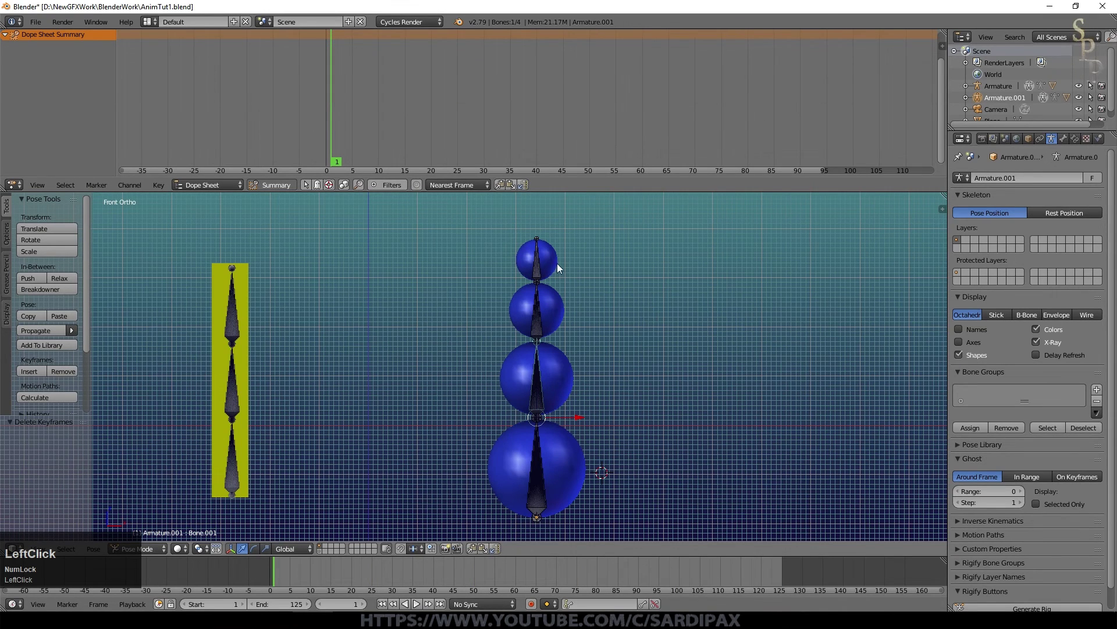
middle_click(692, 347)
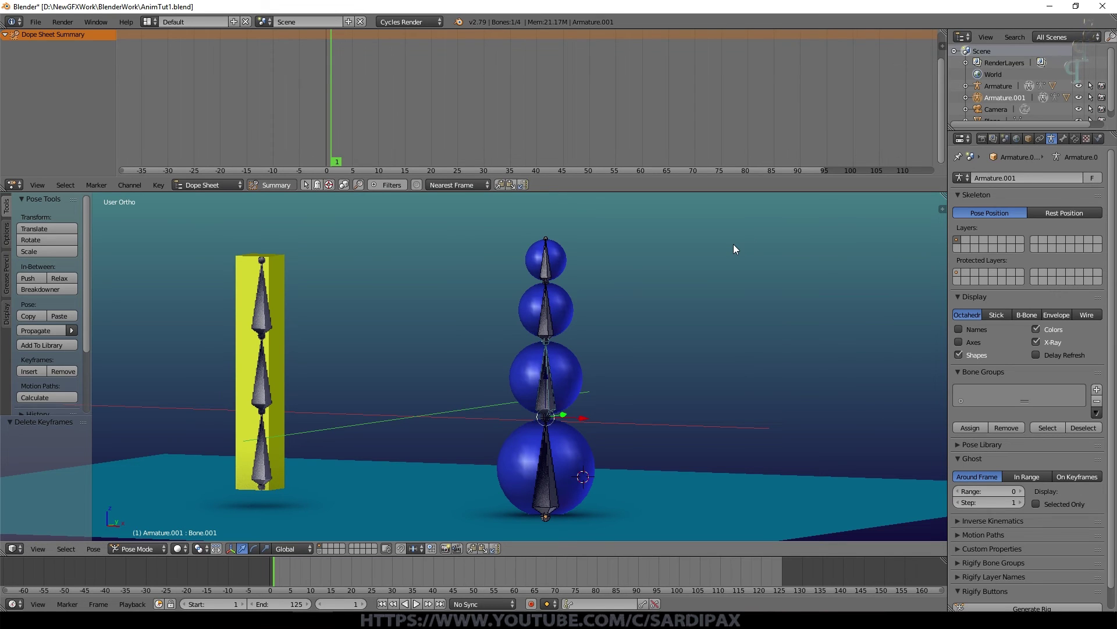
left_click(829, 249)
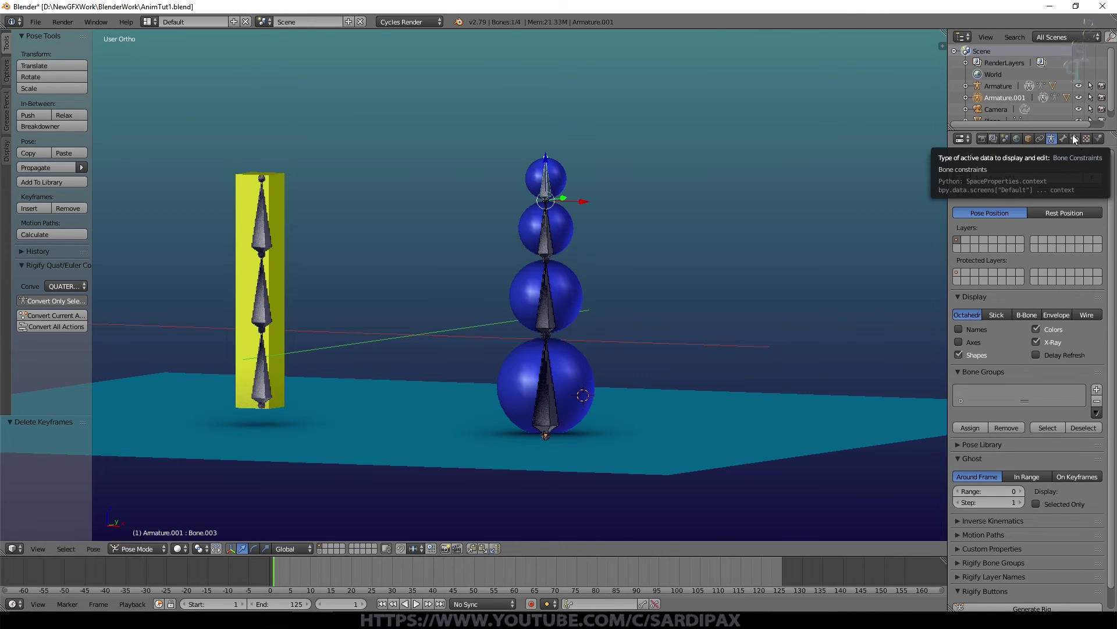
Add an Inverse Kinematics constraint to the top bone Bone.003 and test-move it.
left_click(1079, 143)
left_click(990, 190)
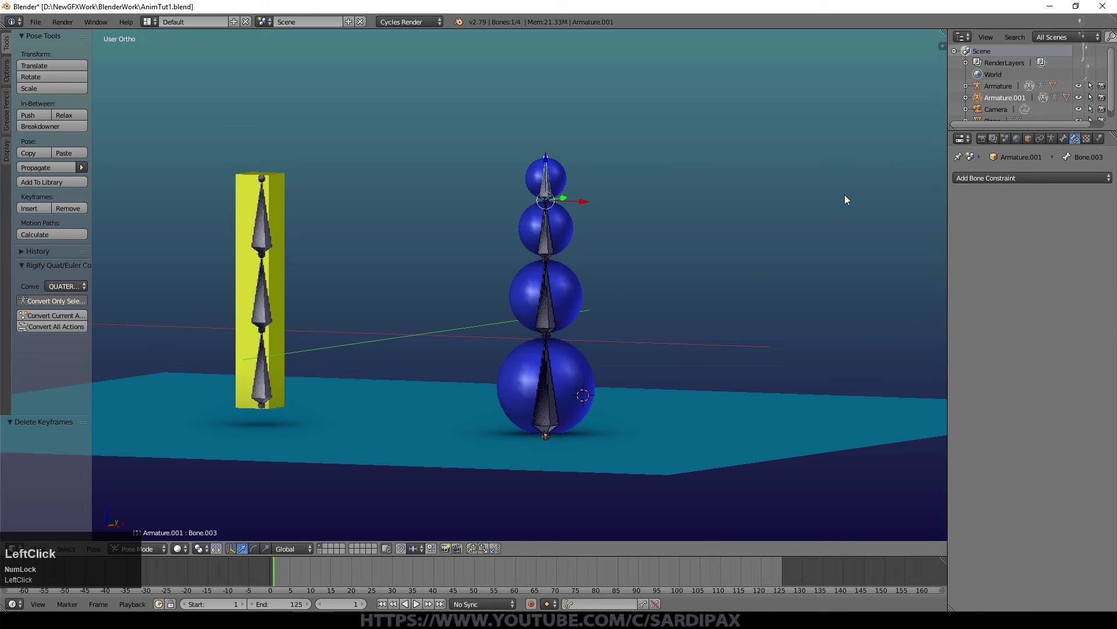
left_click(1006, 186)
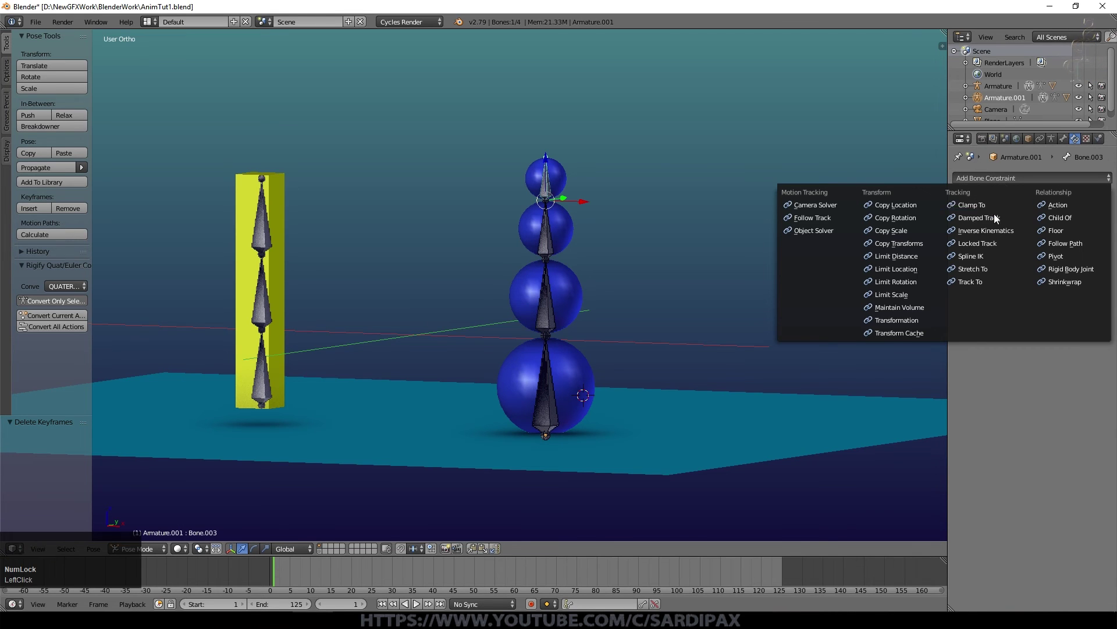
left_click(994, 232)
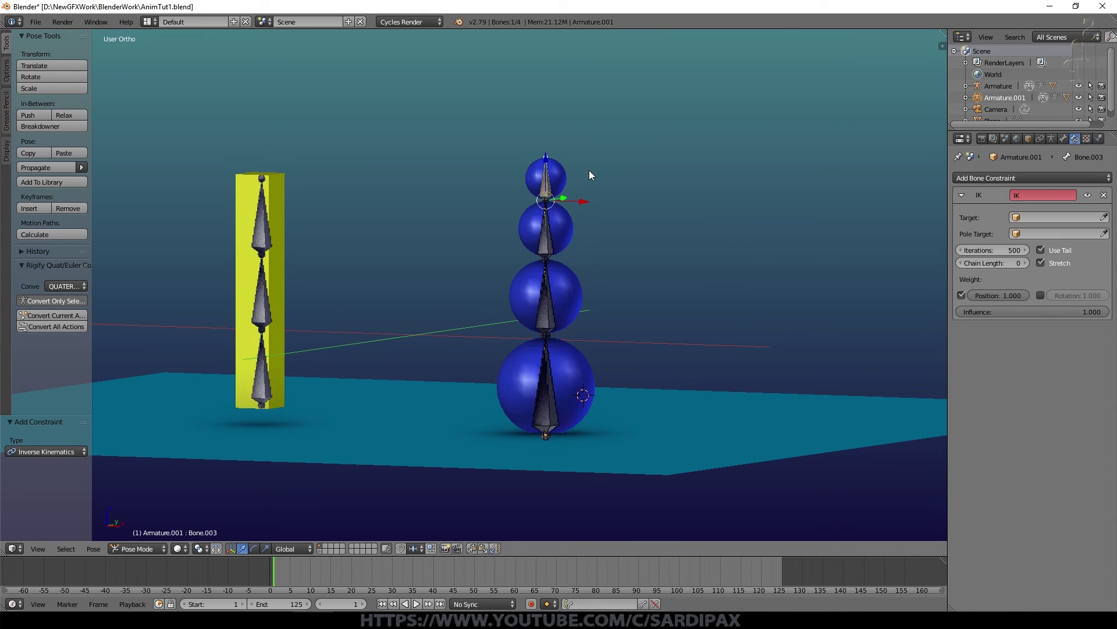
key("g")
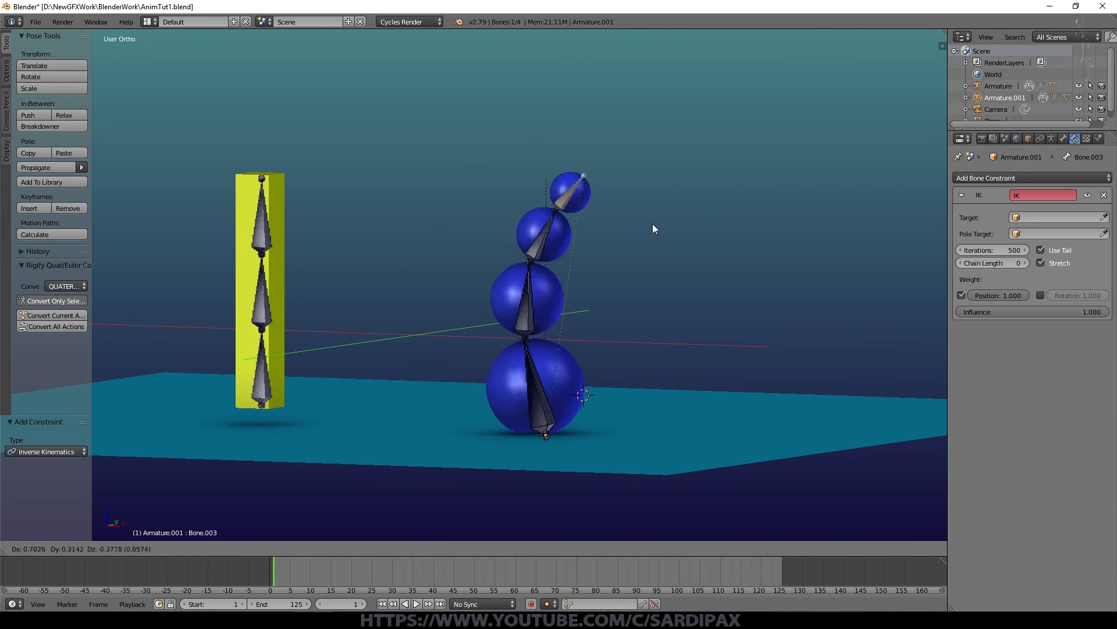
key("Escape")
Remove the IK constraint to compare the unconstrained move, then undo to restore it.
left_click(1116, 225)
key("g")
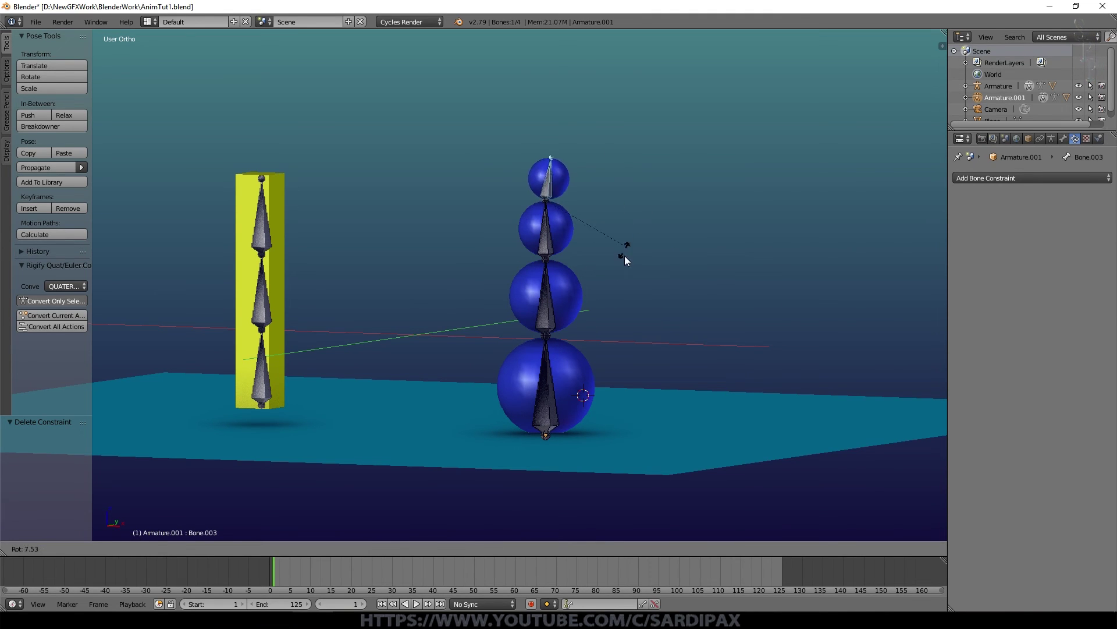
key("ctrl+z")
key("g")
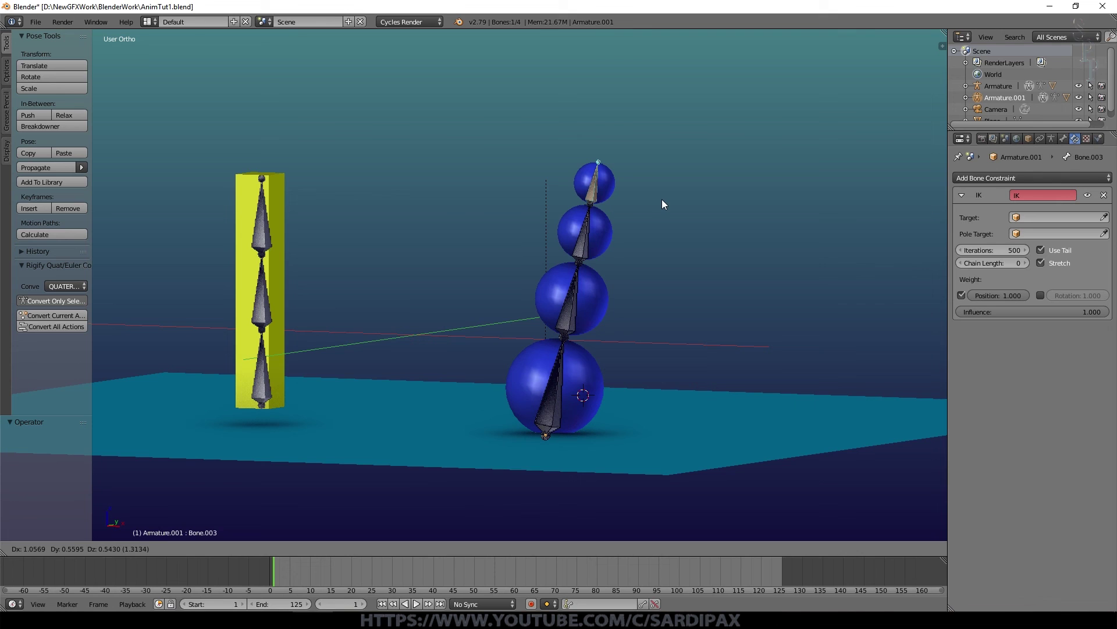
In front view raise the IK Chain Length to 2, test-moving the tip bone after each change.
right_click(666, 202)
key("KP_1")
key("g")
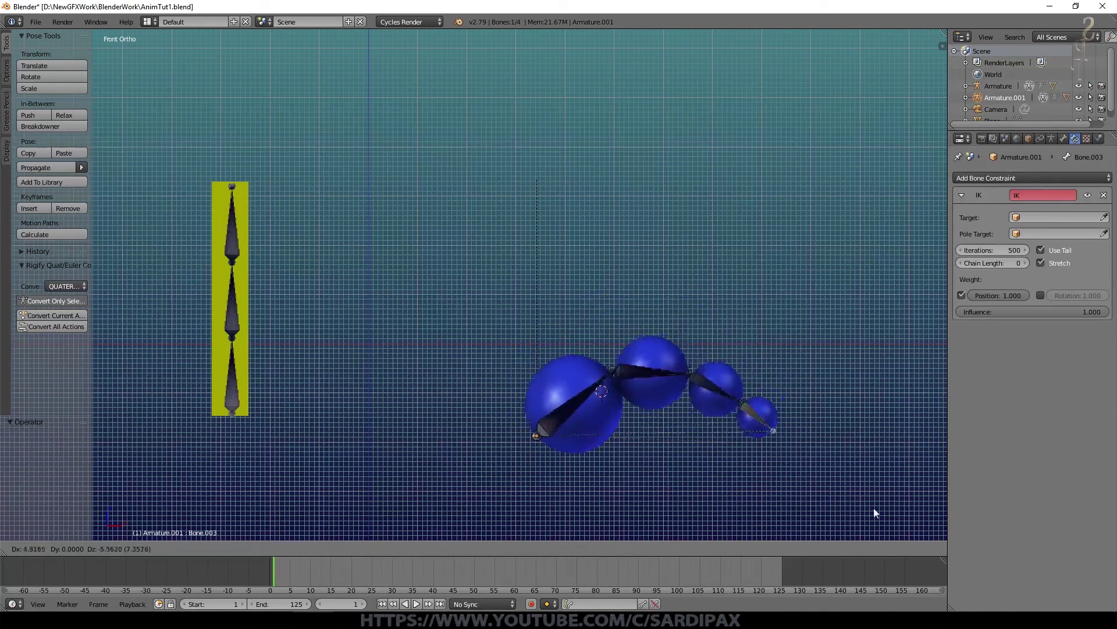
key("Escape")
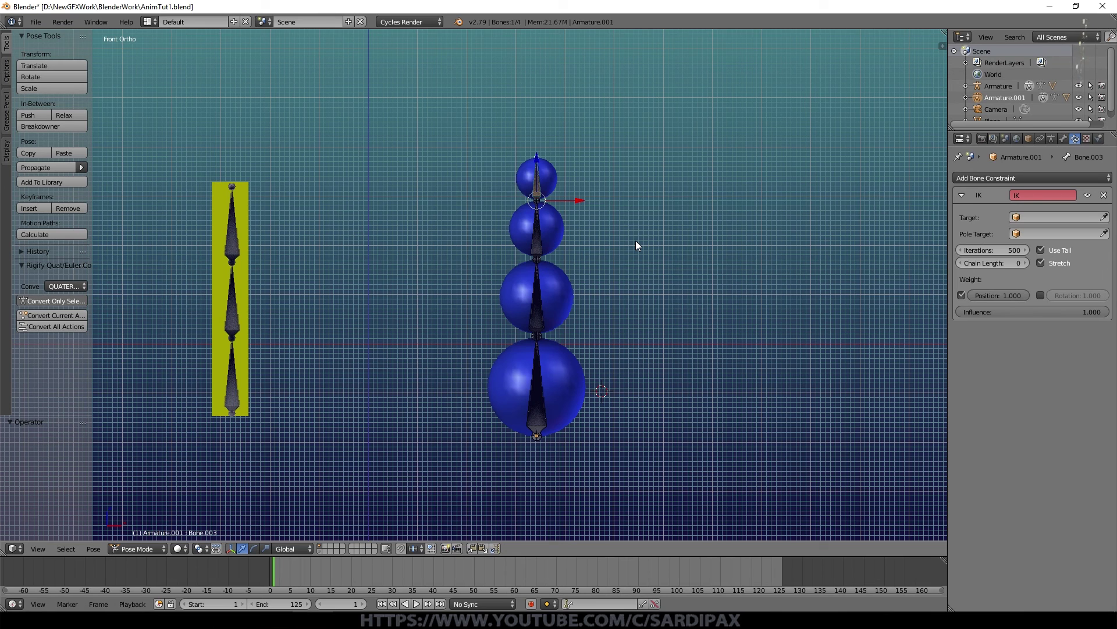
key("g")
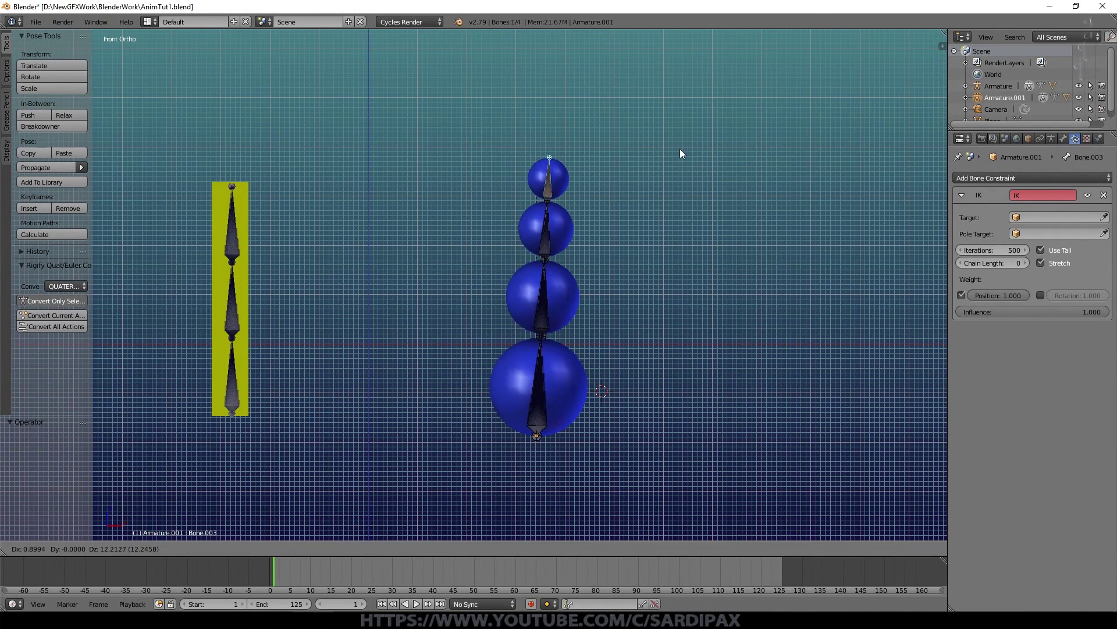
key("Escape")
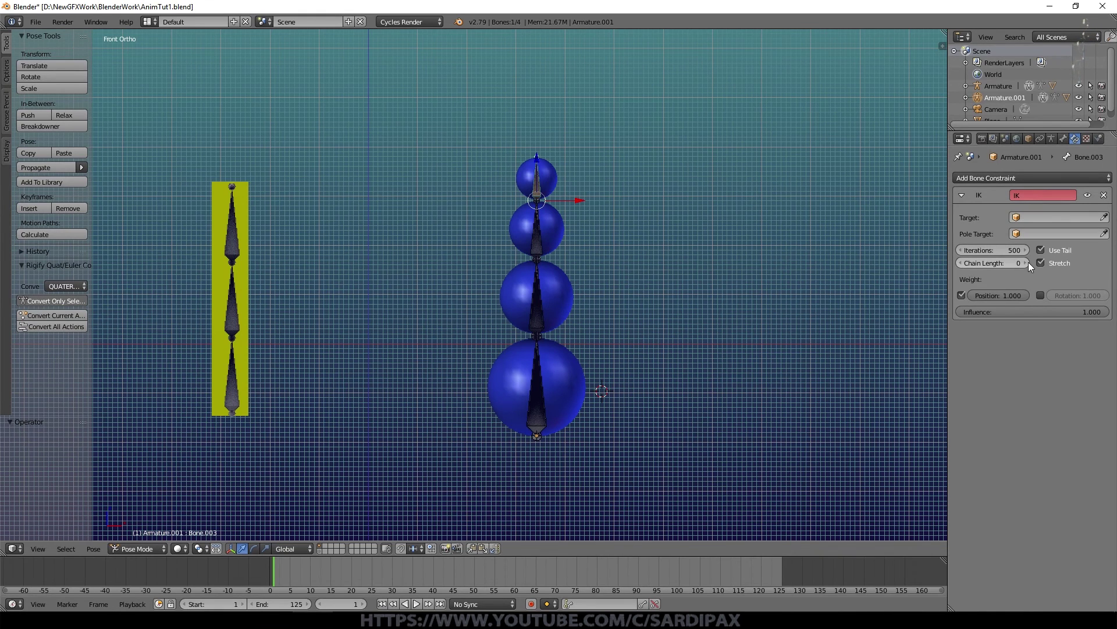
left_click(1030, 266)
key("g")
key("Escape")
left_click(1035, 265)
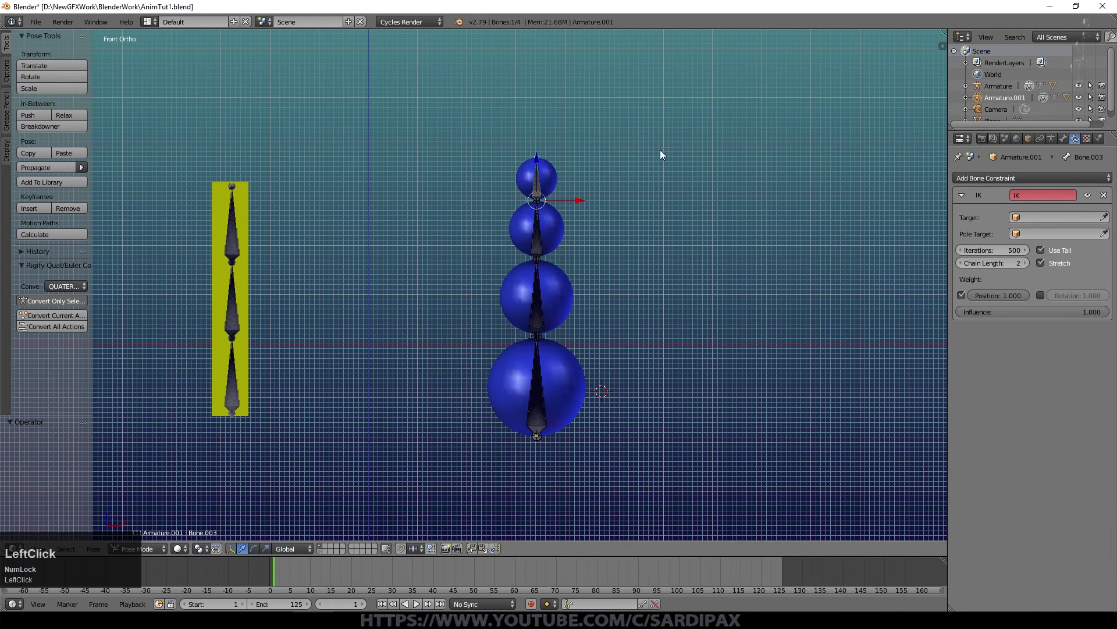
key("g")
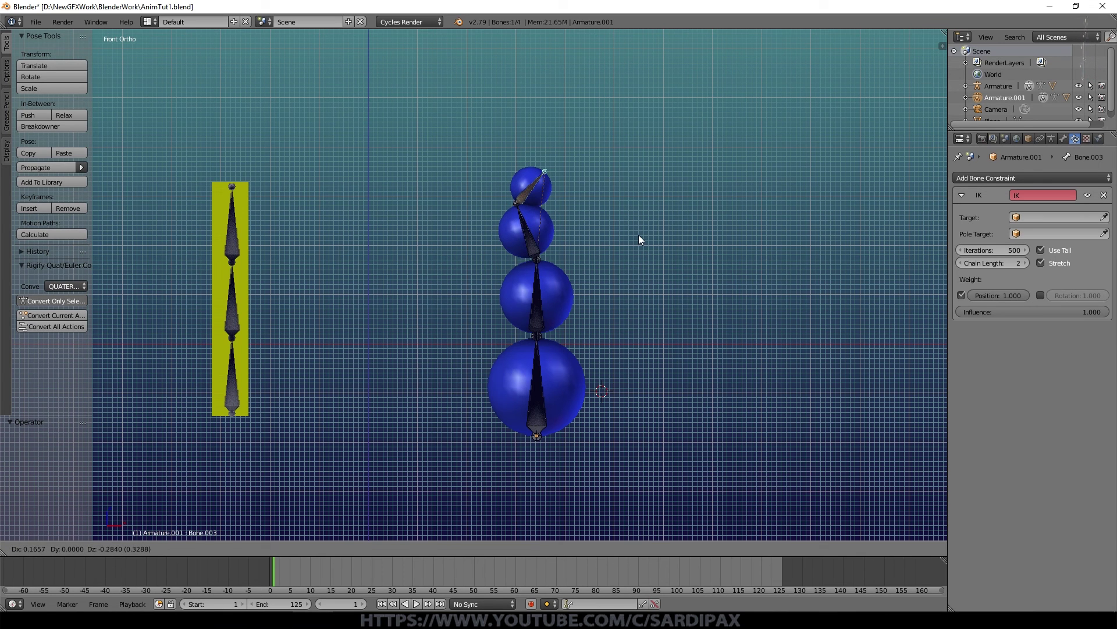
key("Escape")
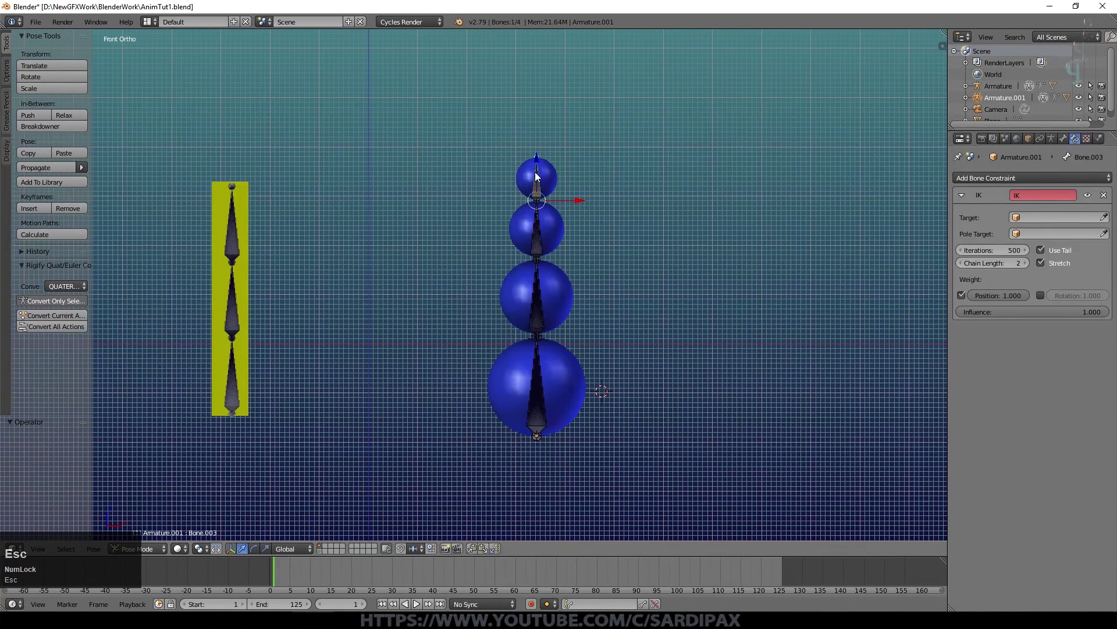
Raise the Chain Length to 3 and then 4 so all four spheres bend, then reset the straight pose.
left_click(1030, 268)
key("g")
key("Escape")
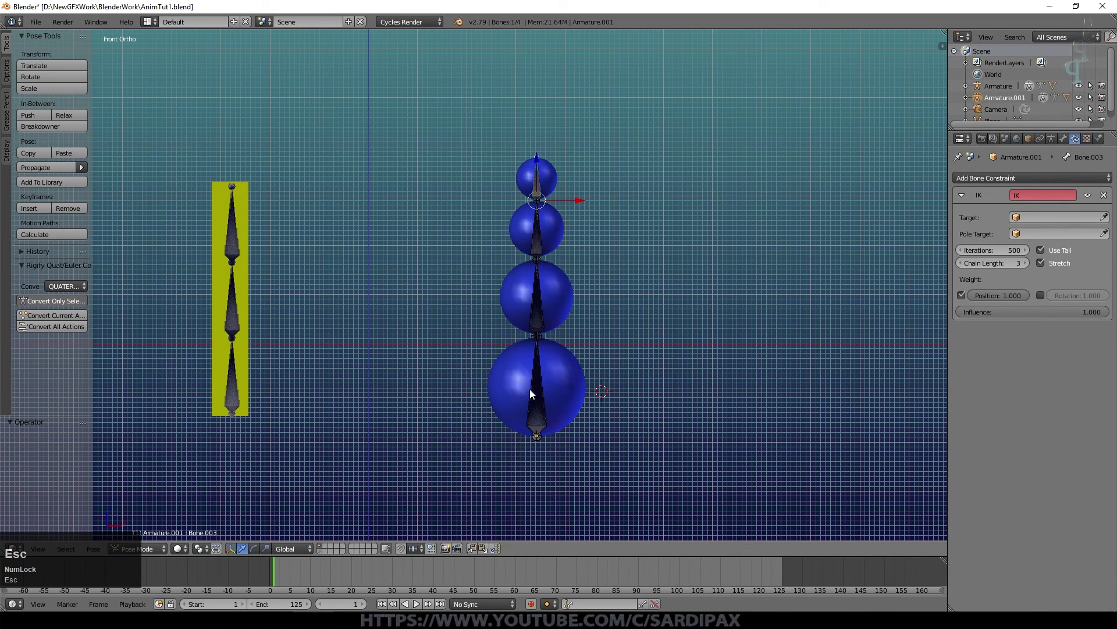
middle_click(610, 318)
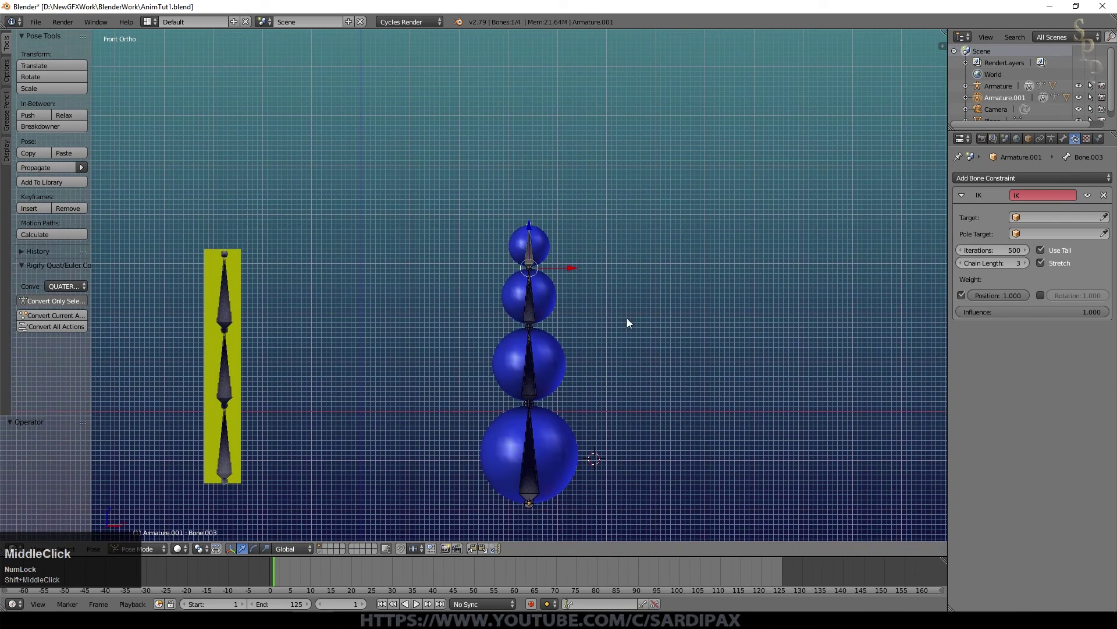
key("g")
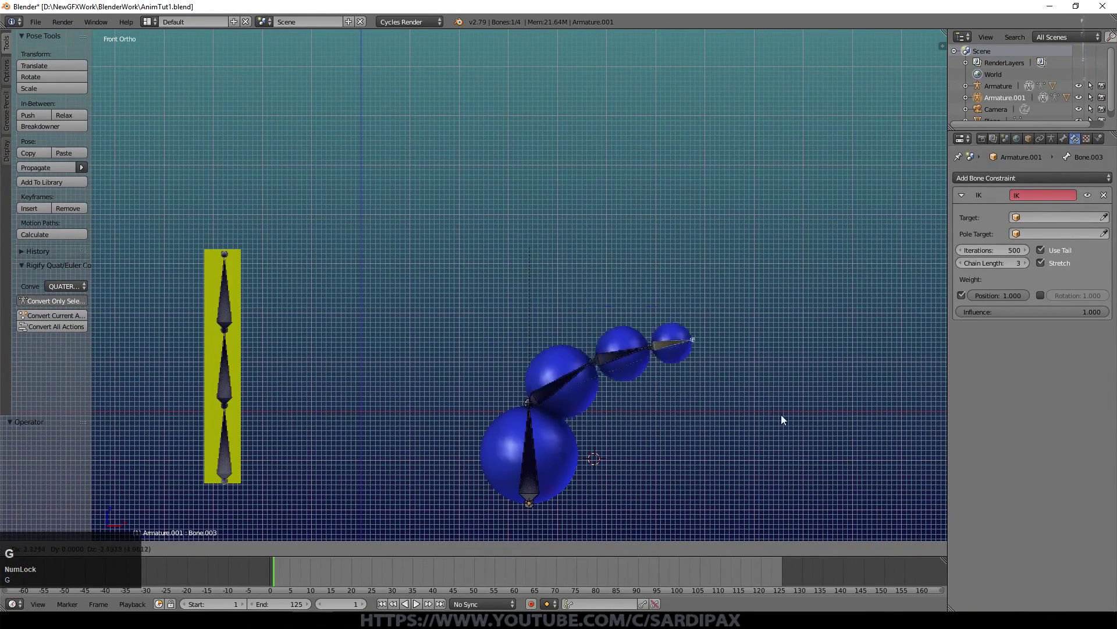
key("Escape")
left_click(1029, 265)
key("g")
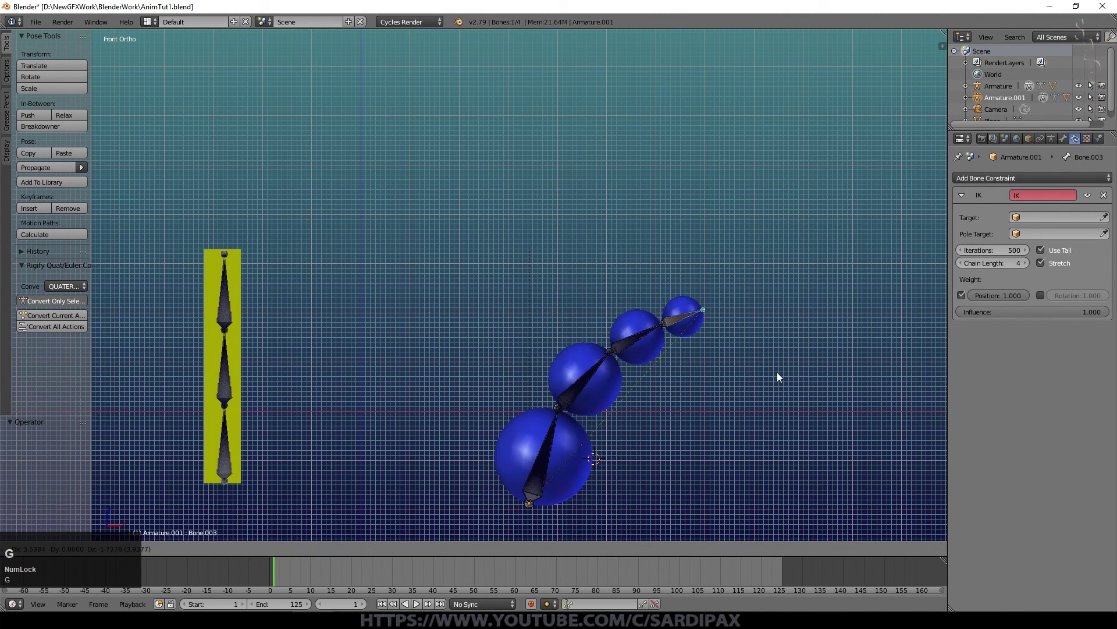
key("Escape")
key("g")
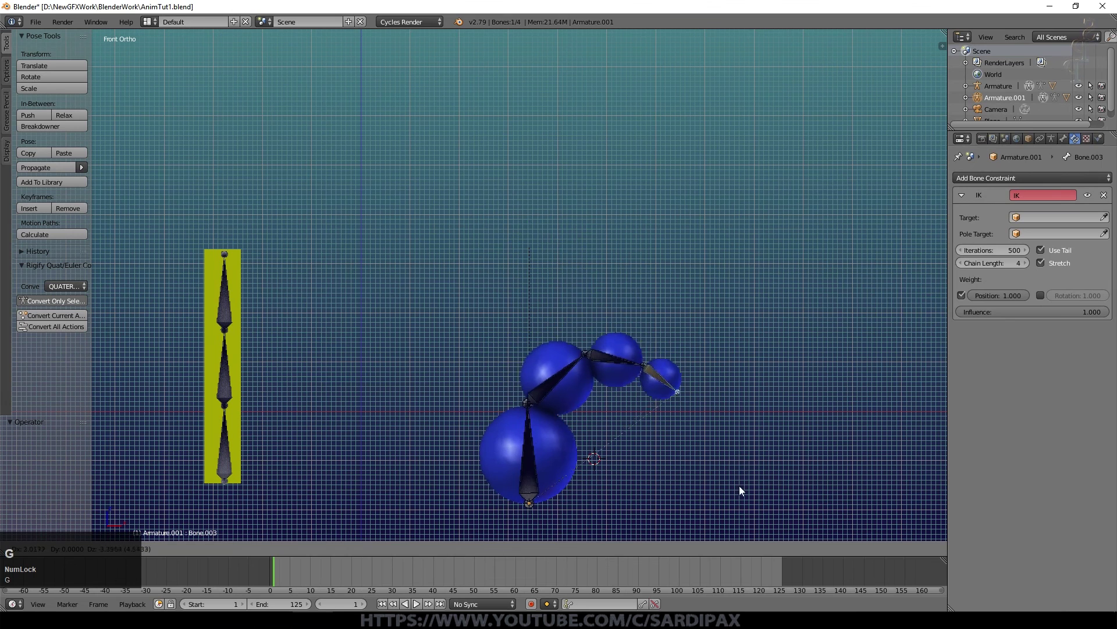
left_click(747, 496)
key("ctrl+z")
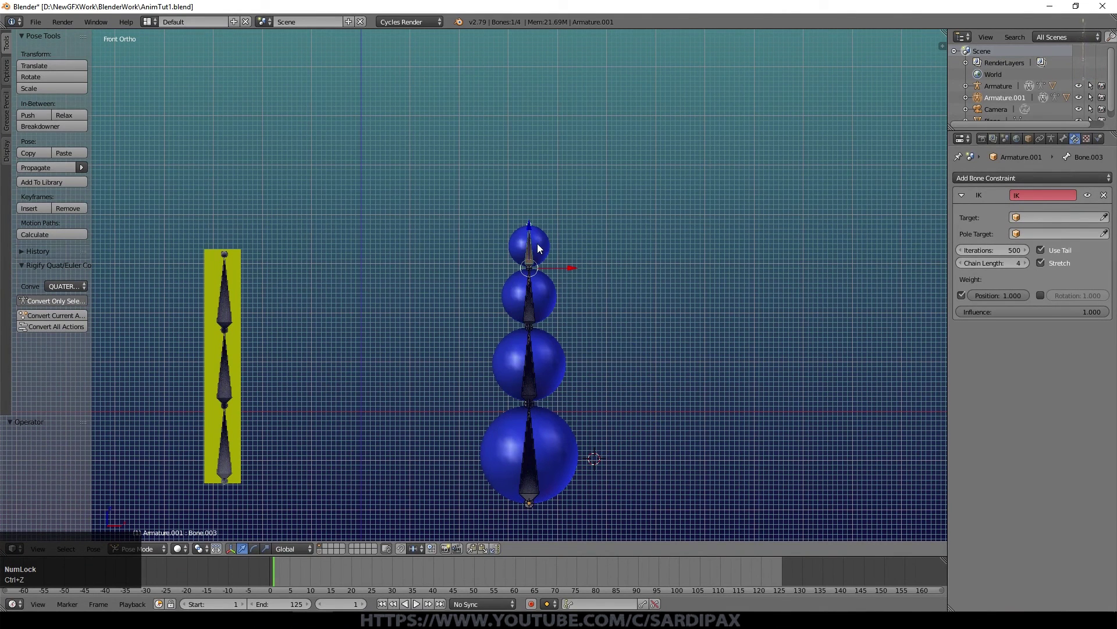
Select the tip bone and keyframe the straight pose at frame 1.
left_click(533, 254)
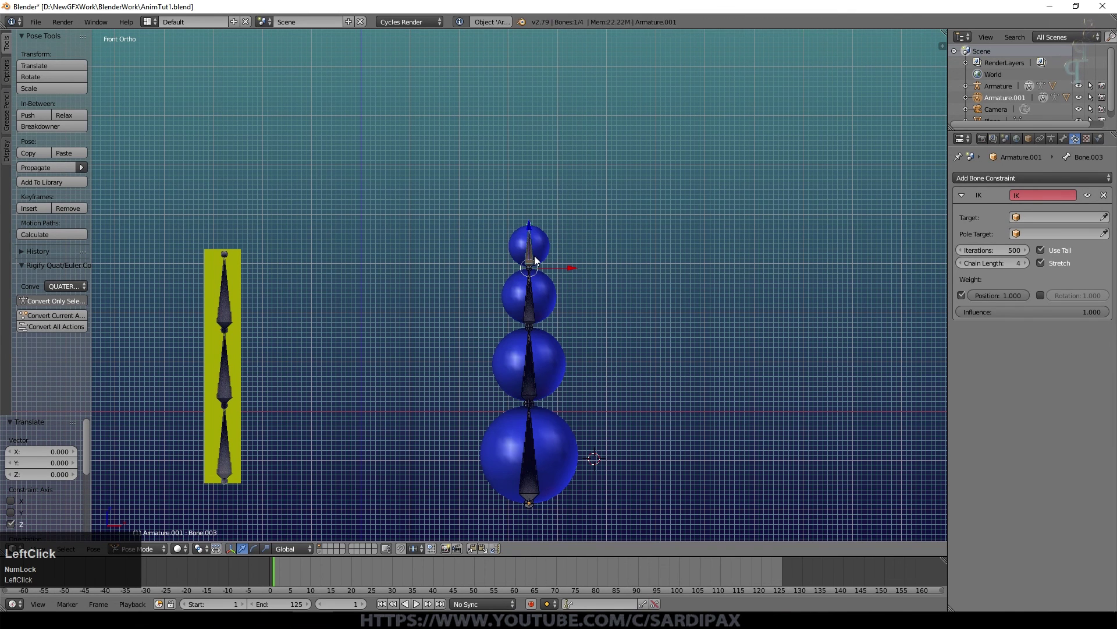
key("g")
key("Escape")
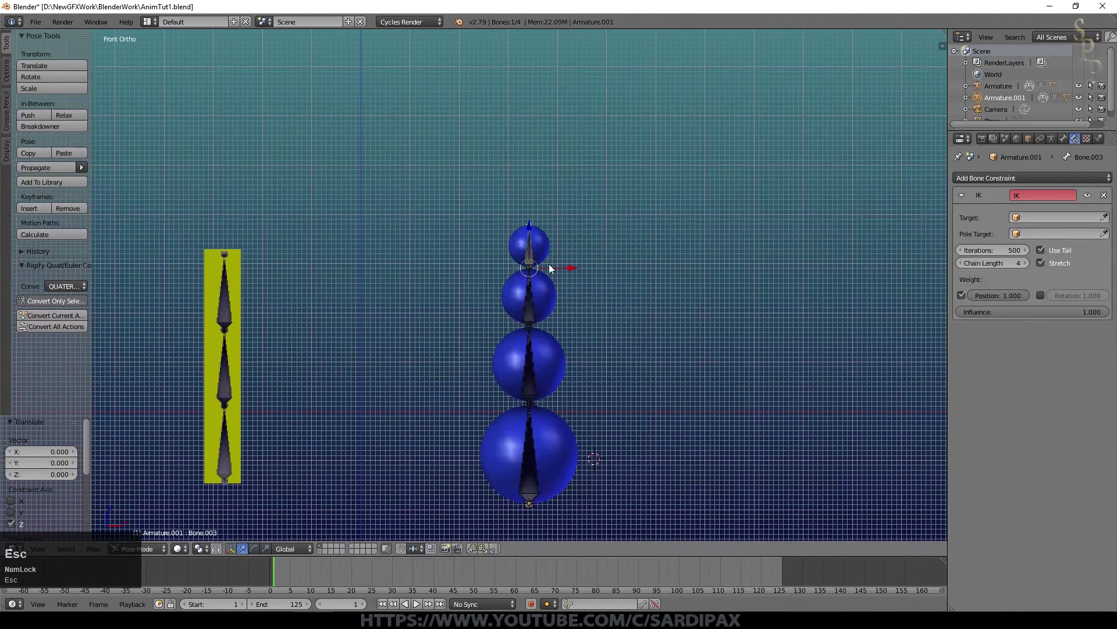
At frame 25 move the tip bone to bend the stack right and keyframe the whole character.
left_click(519, 245)
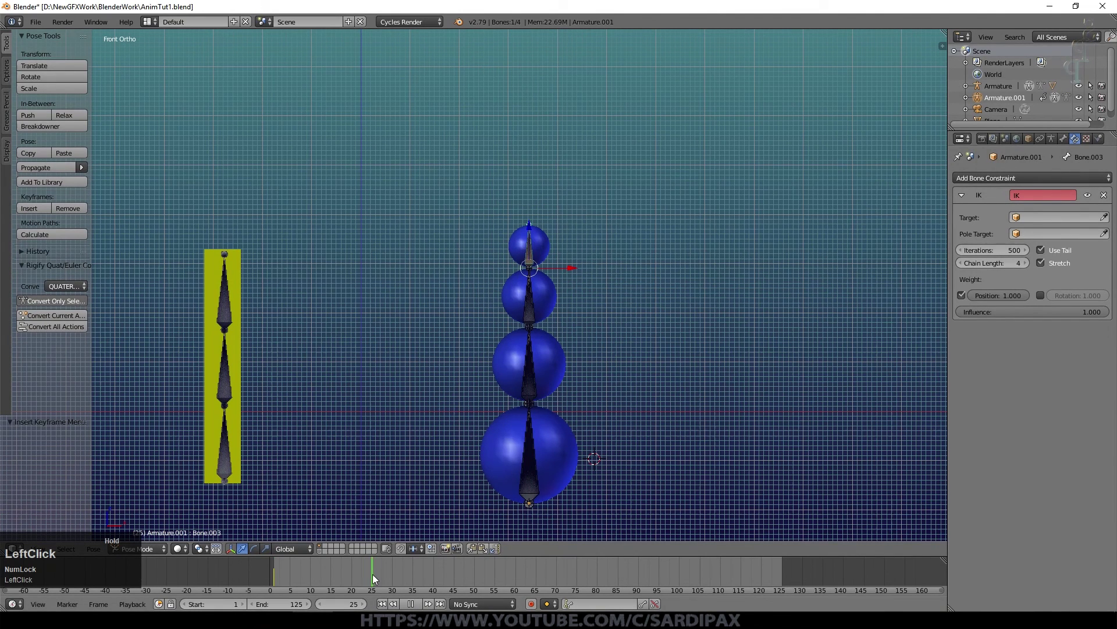
key("g")
left_click(718, 452)
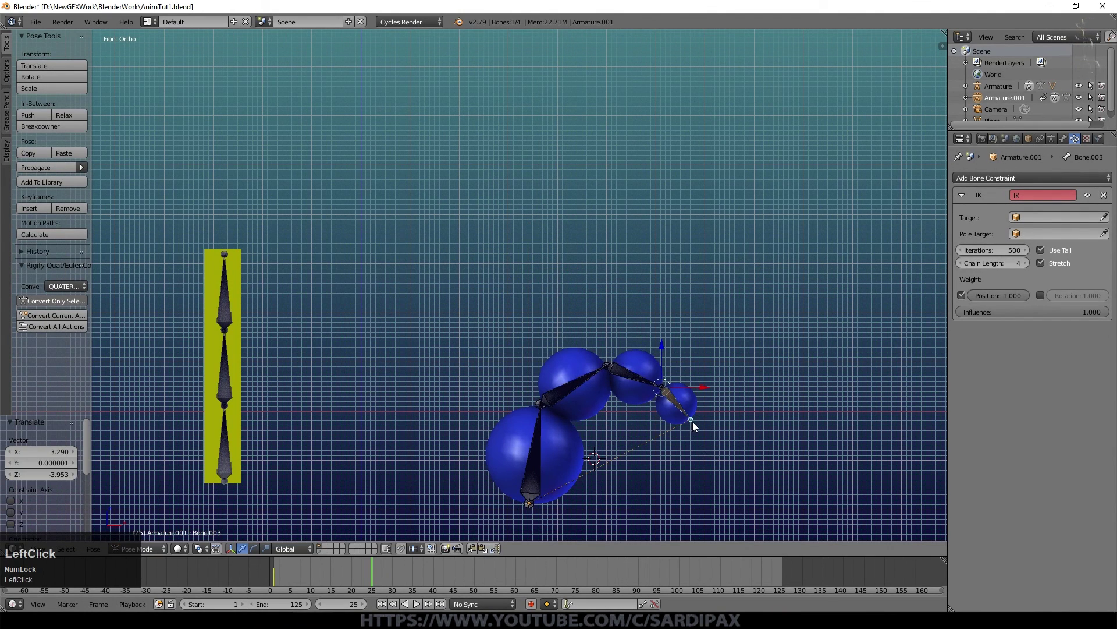
key("i")
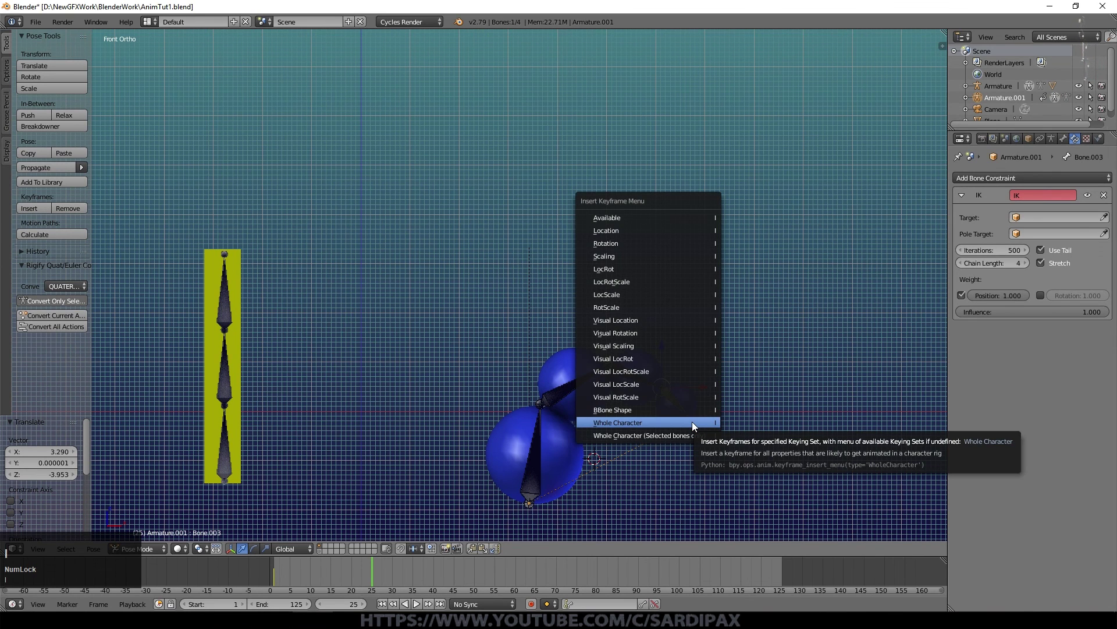
left_click(696, 424)
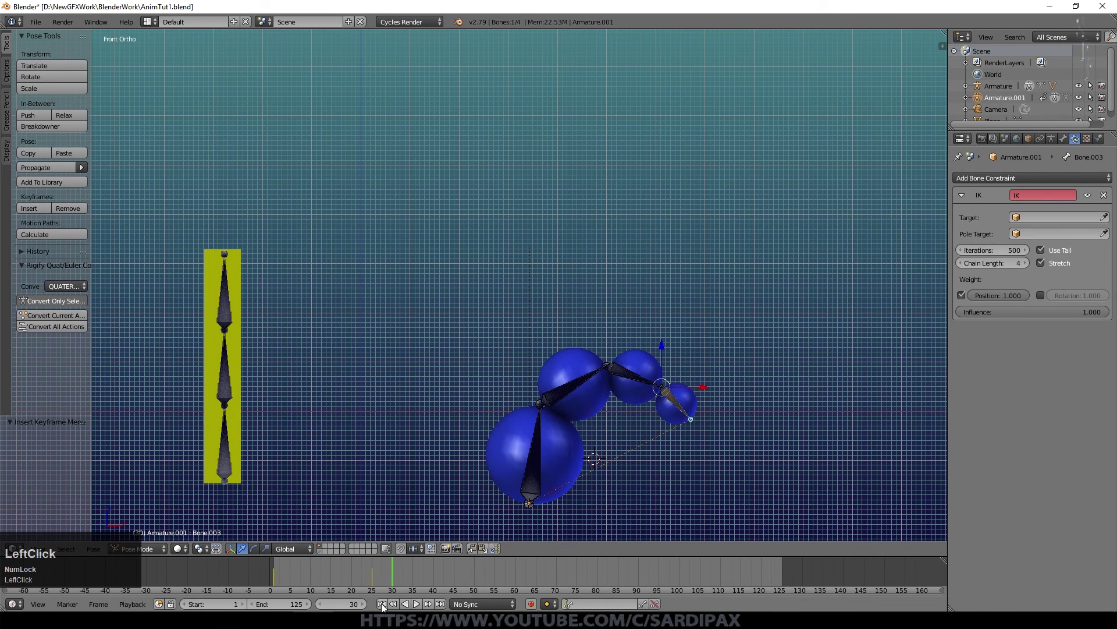
At frame 50 move and rotate the tip bone to curl the stack left and keyframe the pose.
left_click(404, 578)
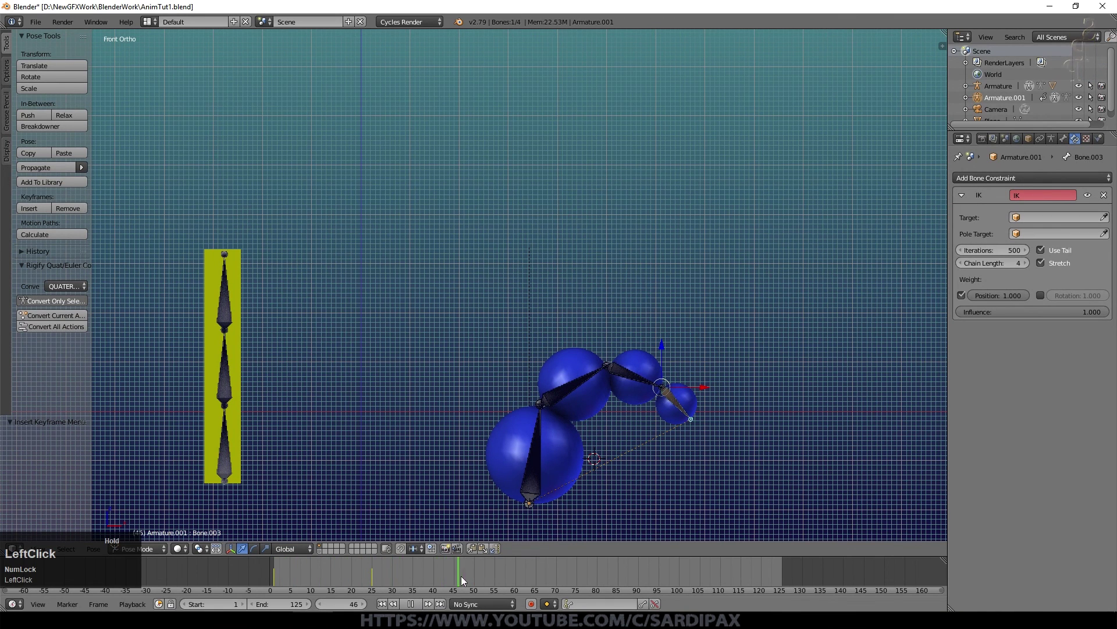
key("g")
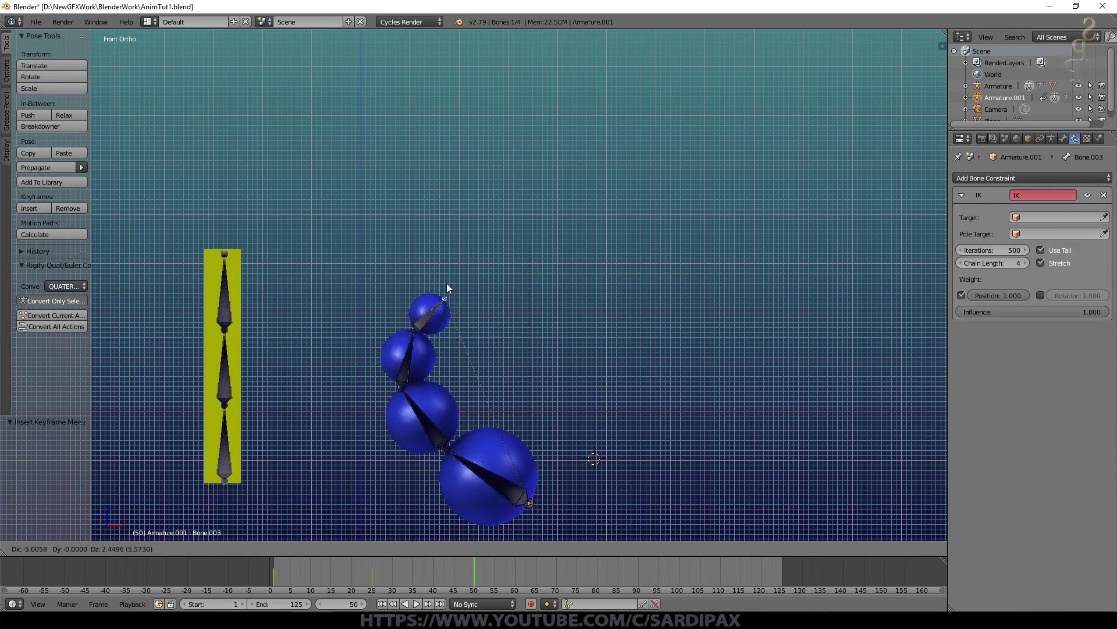
left_click(597, 219)
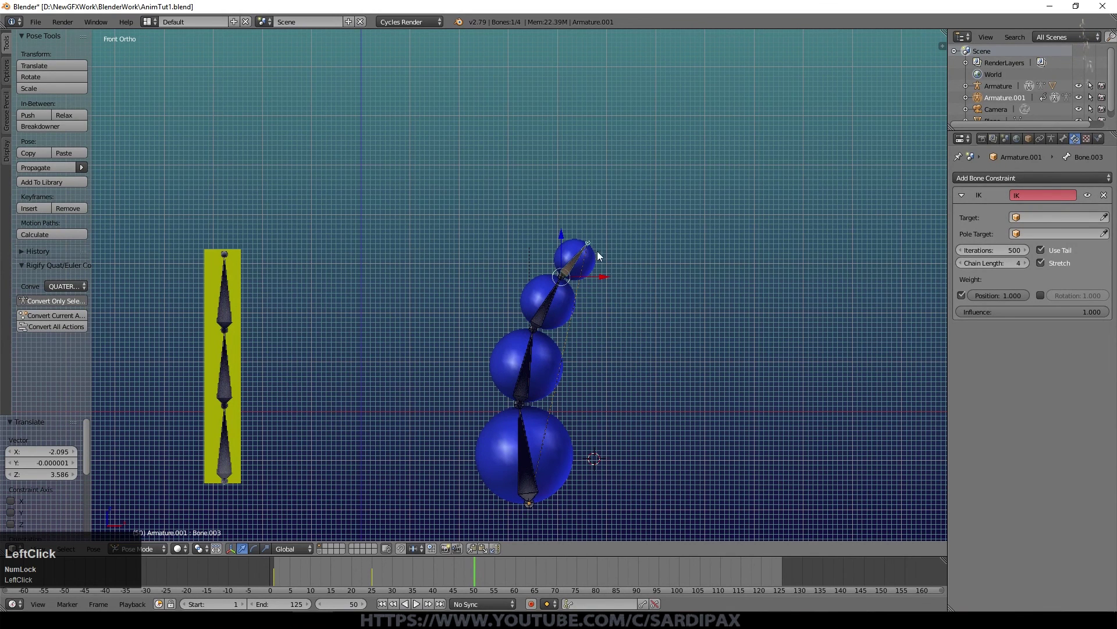
key("r")
left_click(668, 233)
key("g")
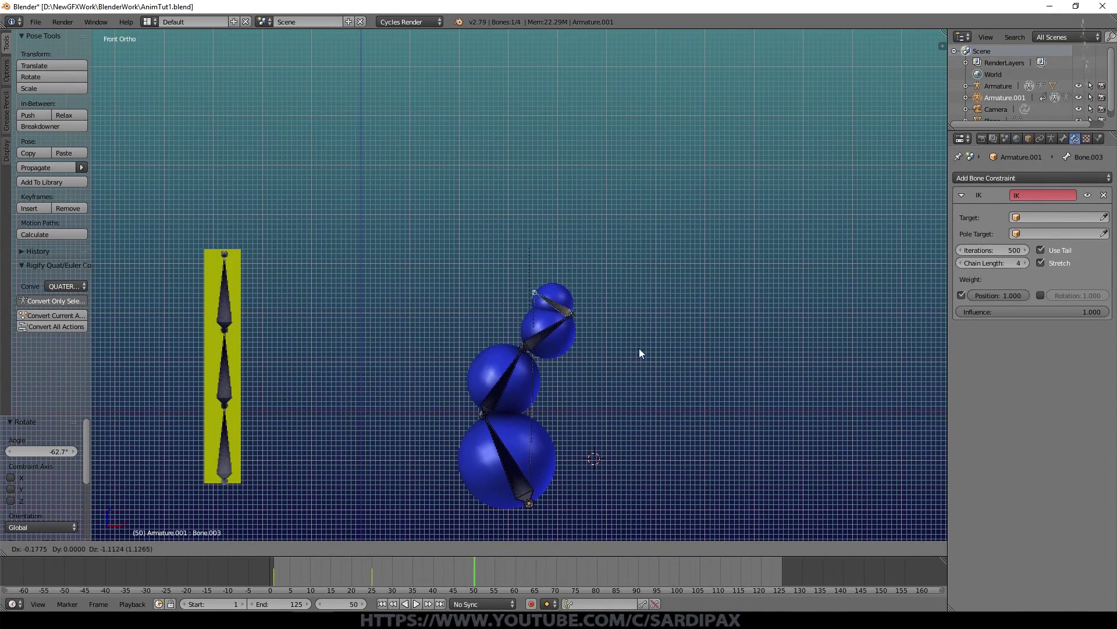
key("g")
Check the in-between pose at frame 39, then play and stop the bending animation.
left_click(569, 204)
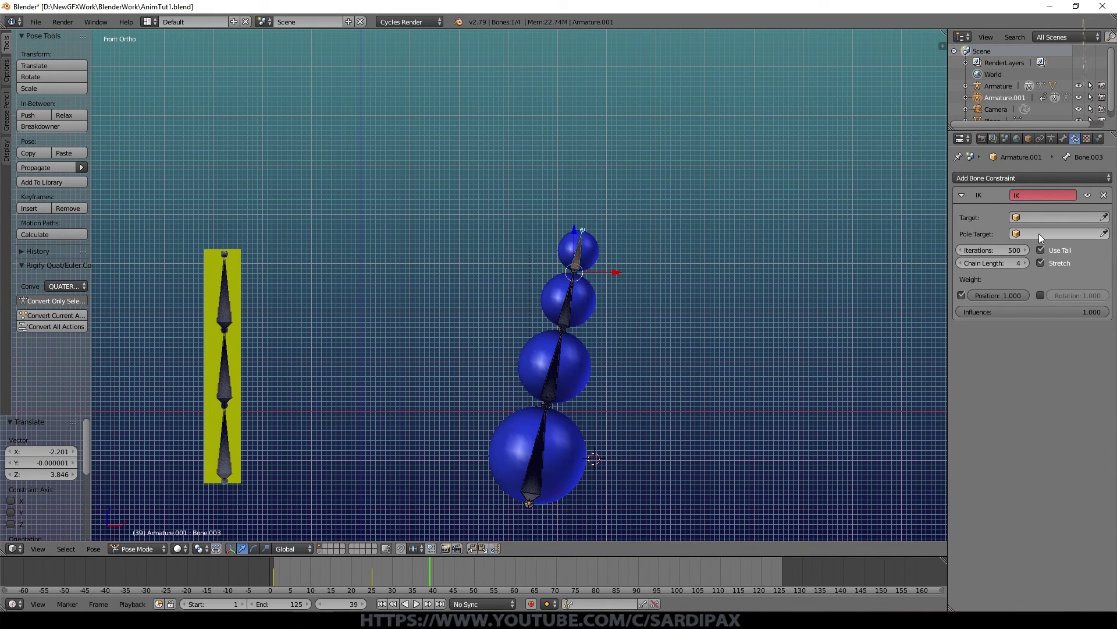
left_click(386, 603)
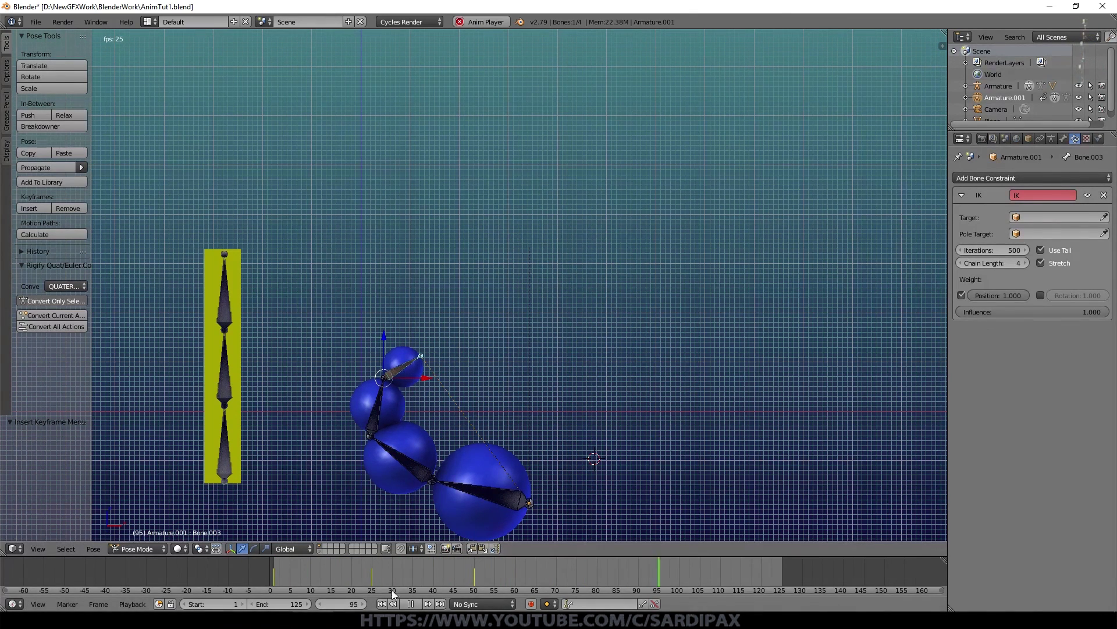
left_click(389, 604)
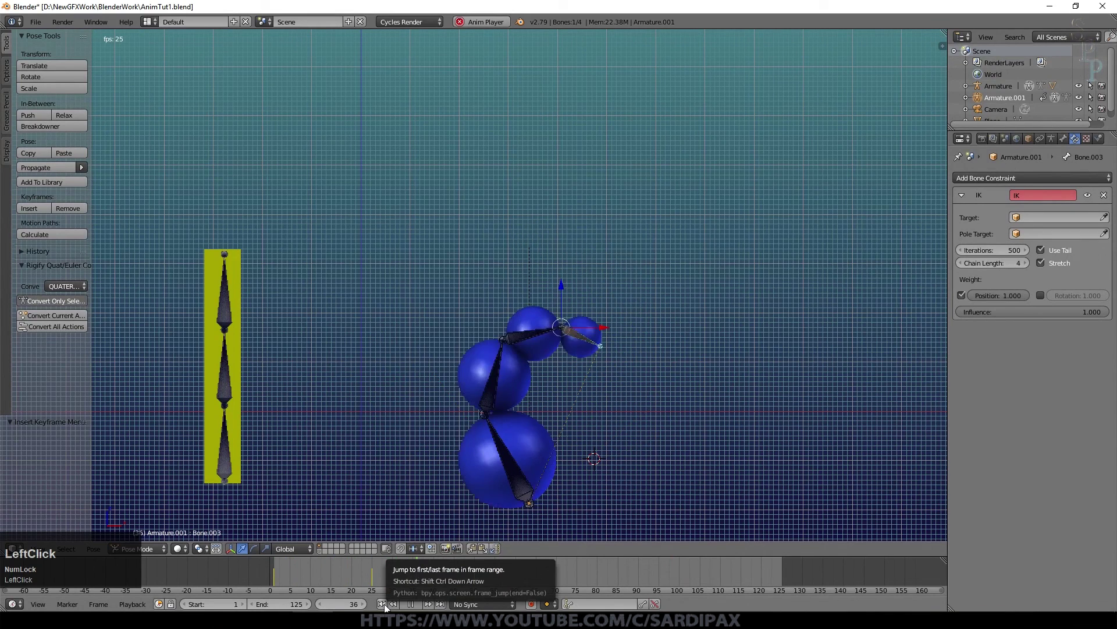